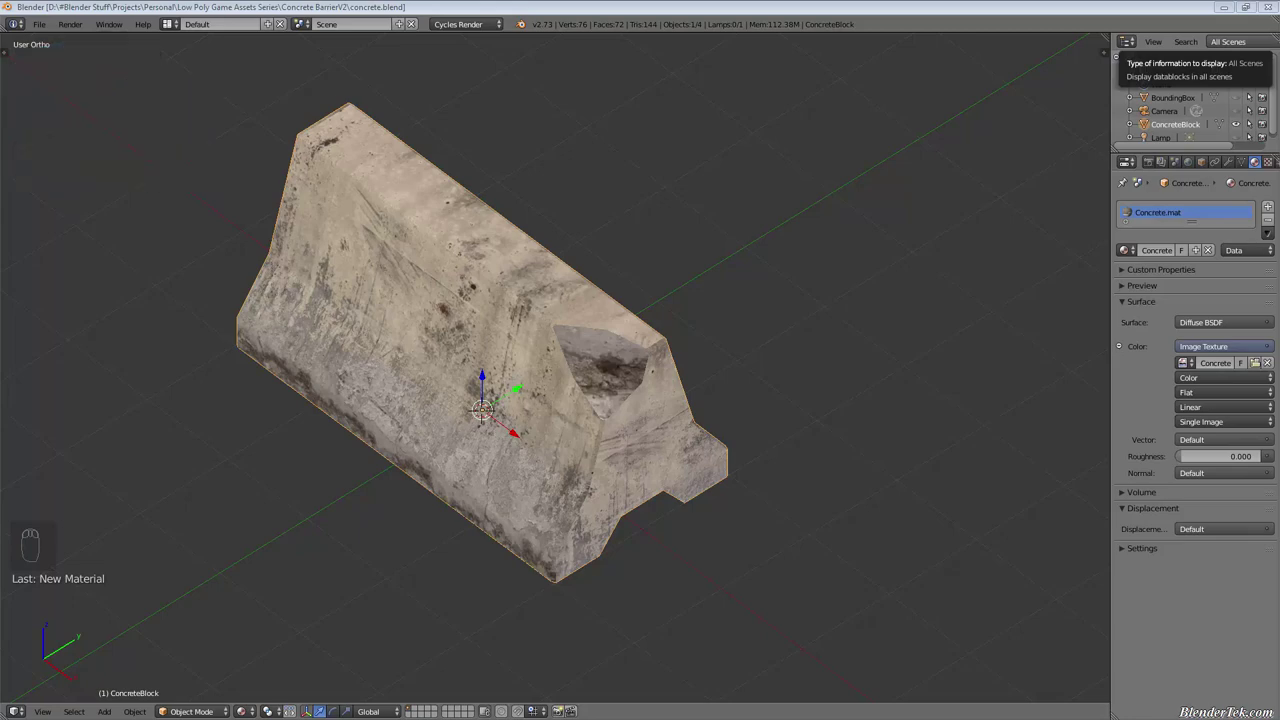
Orbit the 3D view around the textured concrete barrier
left_click_drag(657, 387, 608, 372)
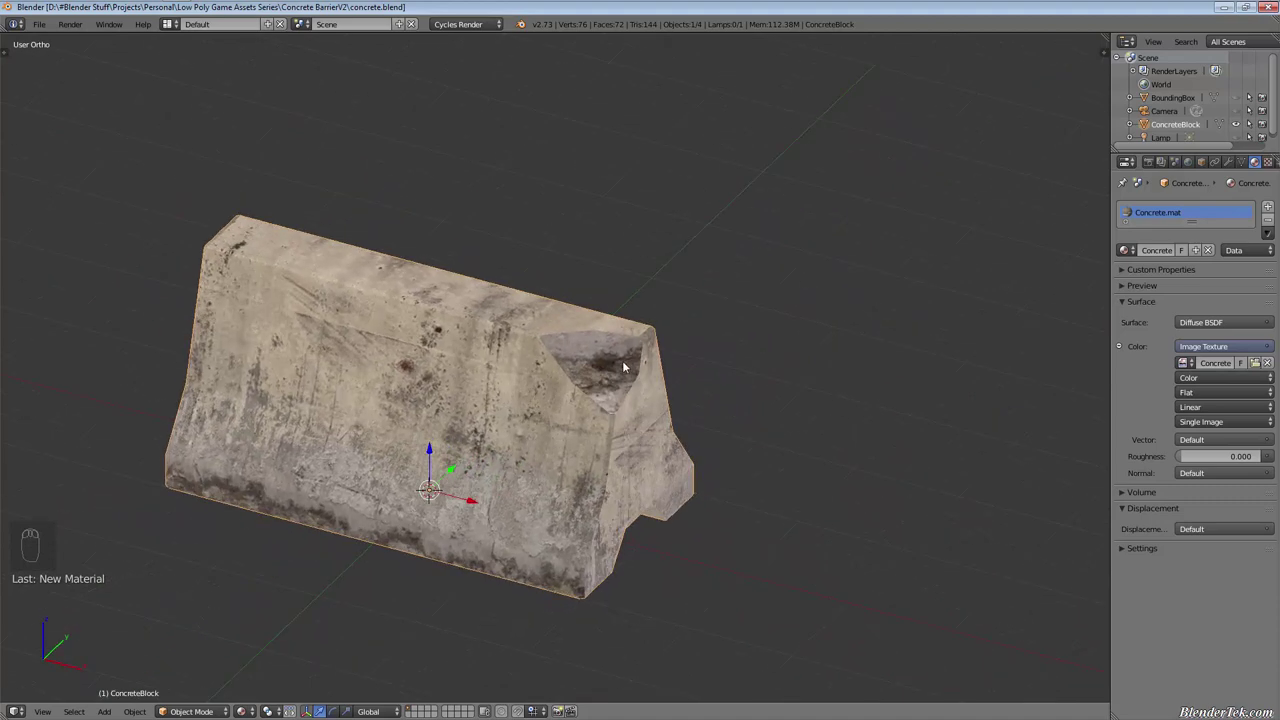
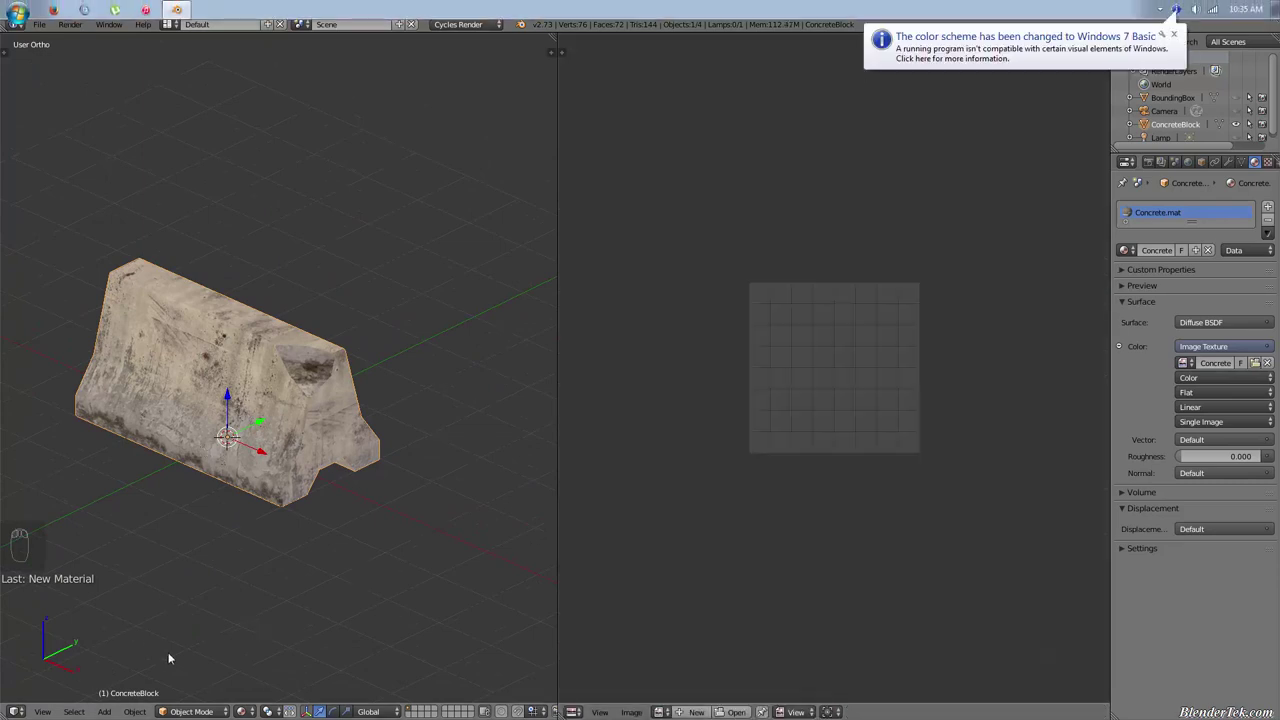
Enter mesh editing on the barrier so its unwrapped UV islands show in the UV editor
key("Tab")
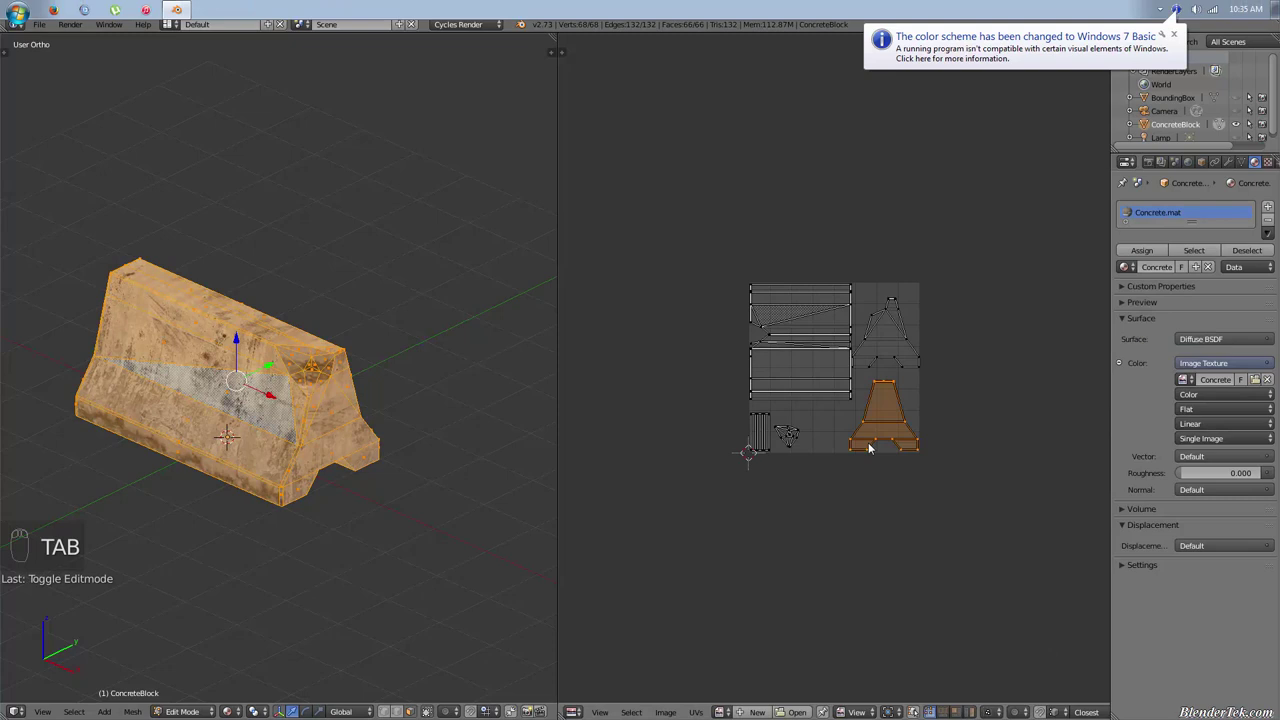
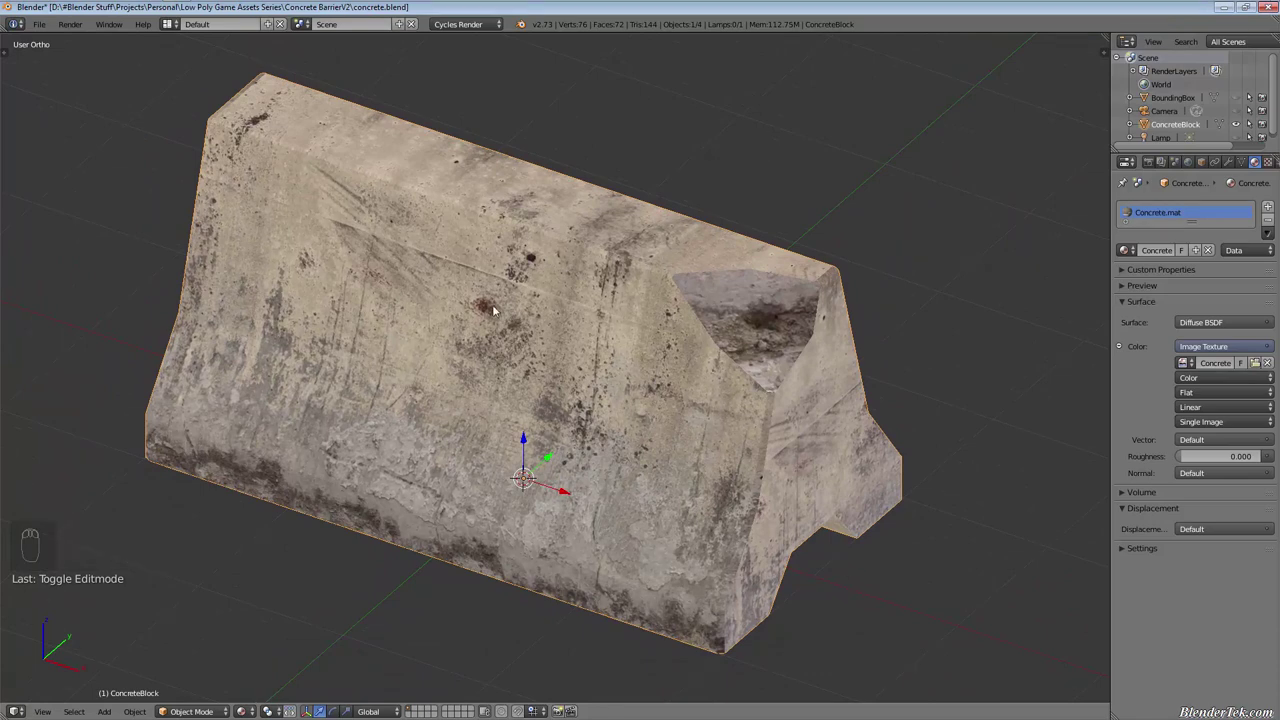
left_click_drag(246, 259, 804, 535)
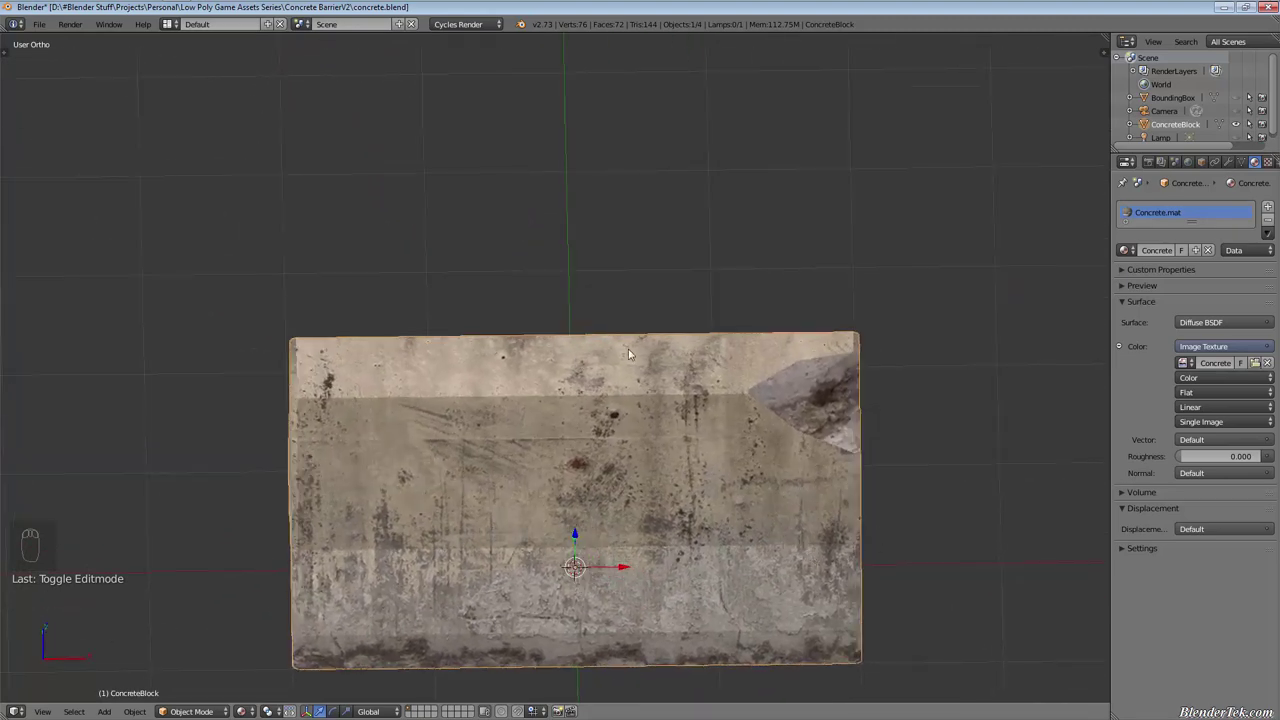
left_click_drag(608, 367, 581, 563)
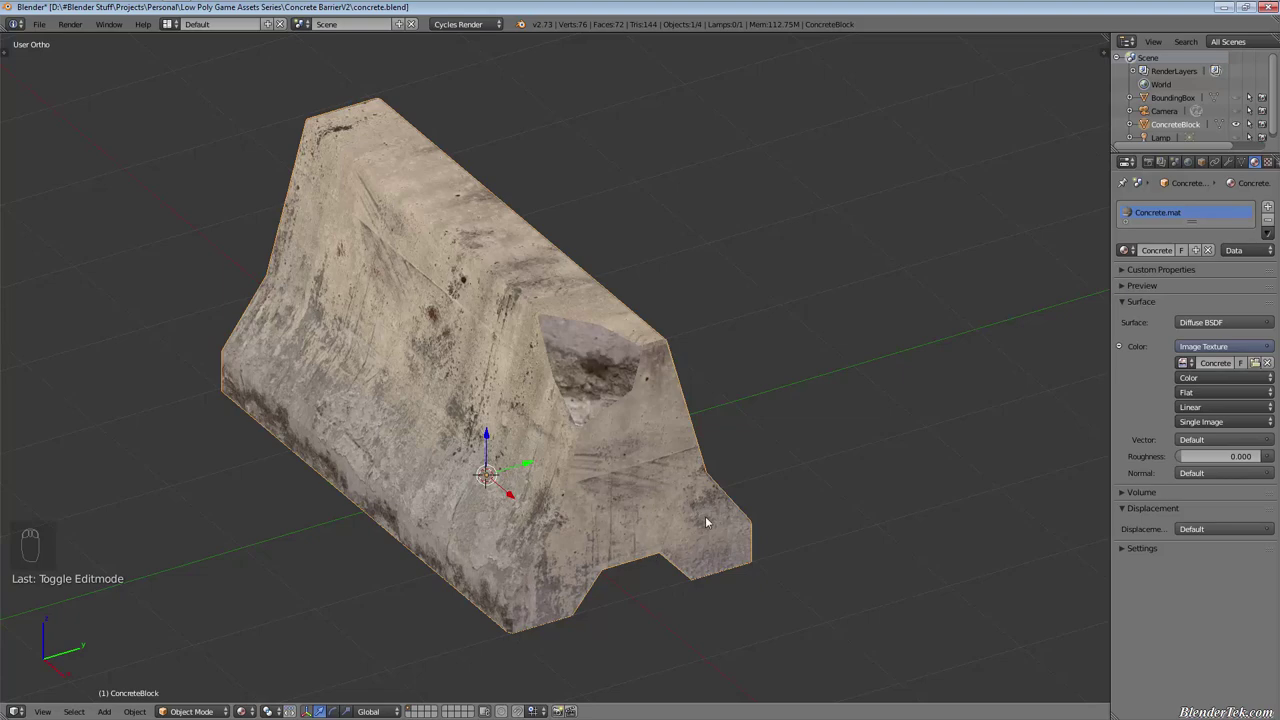
left_click_drag(704, 522, 636, 509)
left_click_drag(691, 389, 750, 129)
middle_click(750, 127)
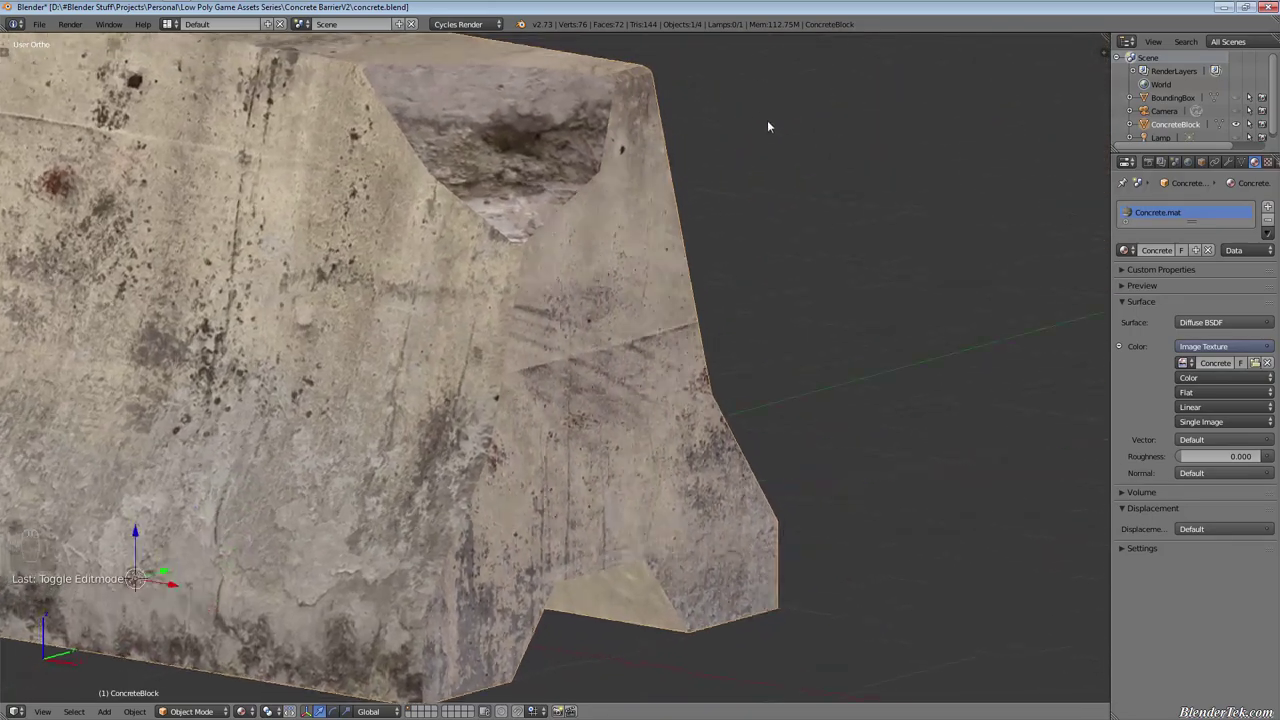
middle_click(767, 159)
left_click_drag(717, 196, 600, 224)
left_click_drag(681, 120, 644, 202)
middle_click(660, 276)
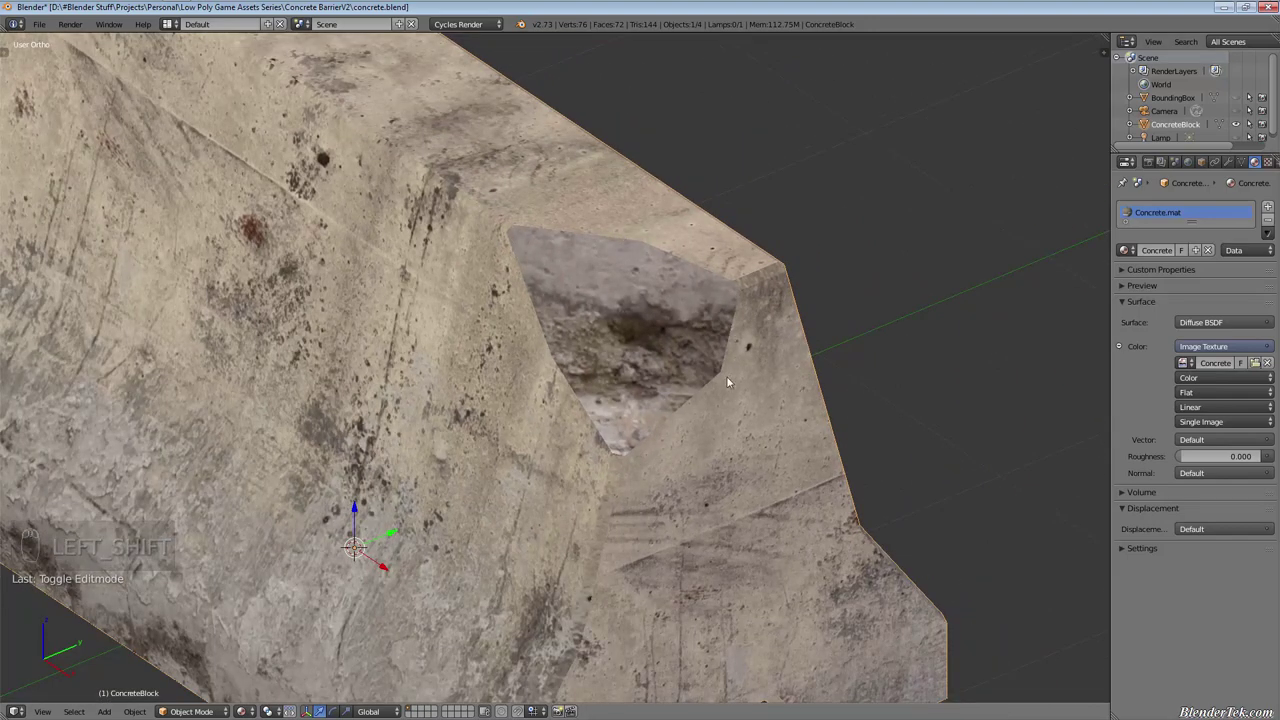
left_click_drag(714, 410, 666, 480)
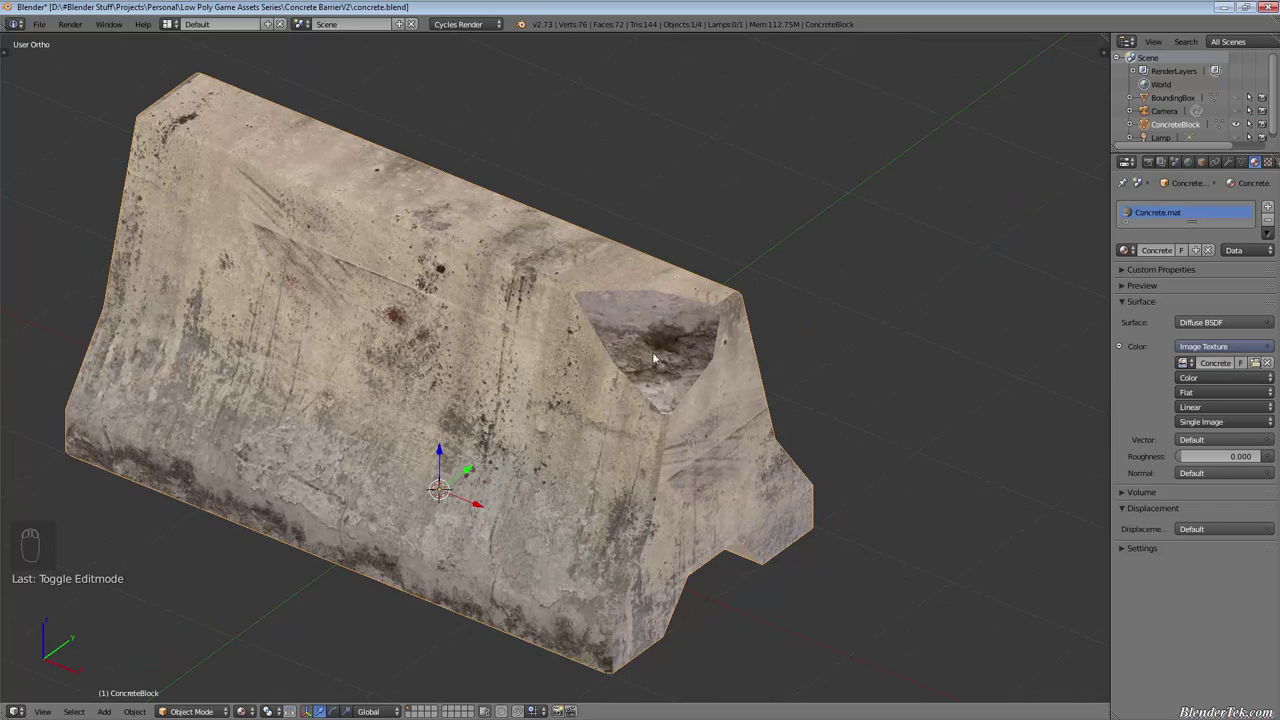
left_click_drag(683, 409, 552, 451)
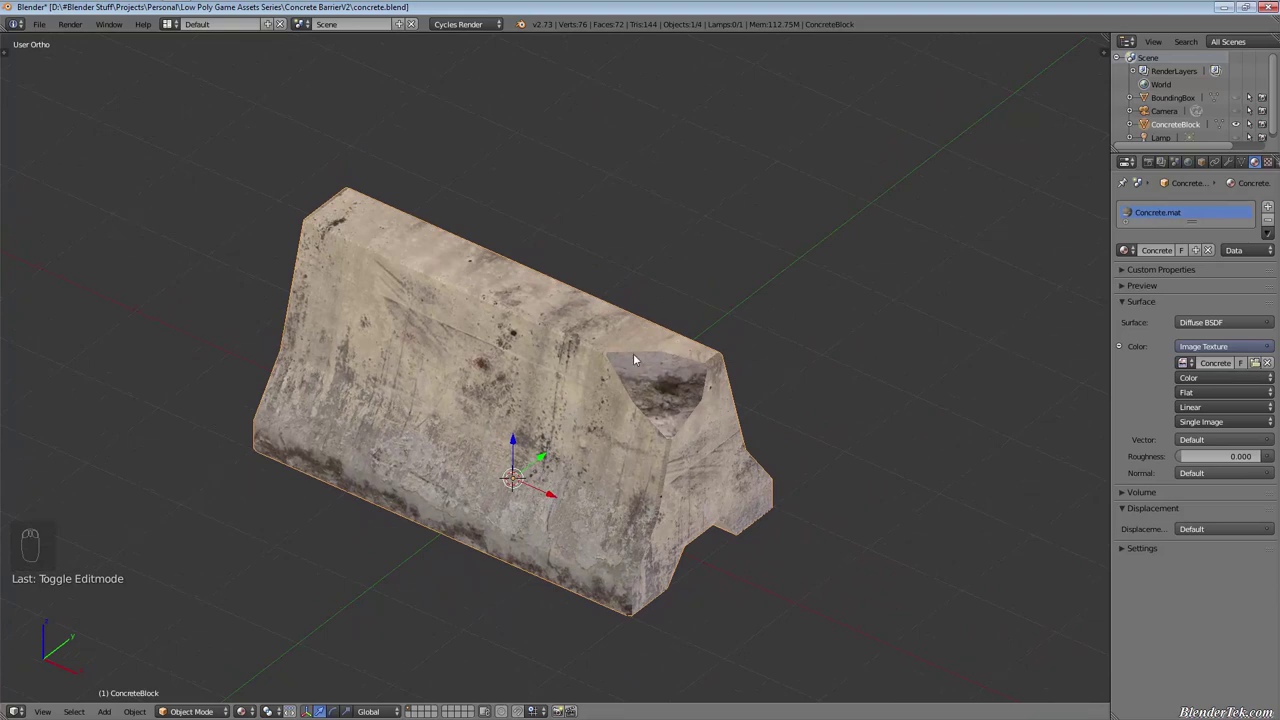
Toggle the tool shelf and orbit around the barrier down to a side-on ground-level view
key("t")
left_click_drag(7, 142, 48, 231)
left_click_drag(46, 235, 333, 220)
key("t")
left_click_drag(643, 559, 668, 329)
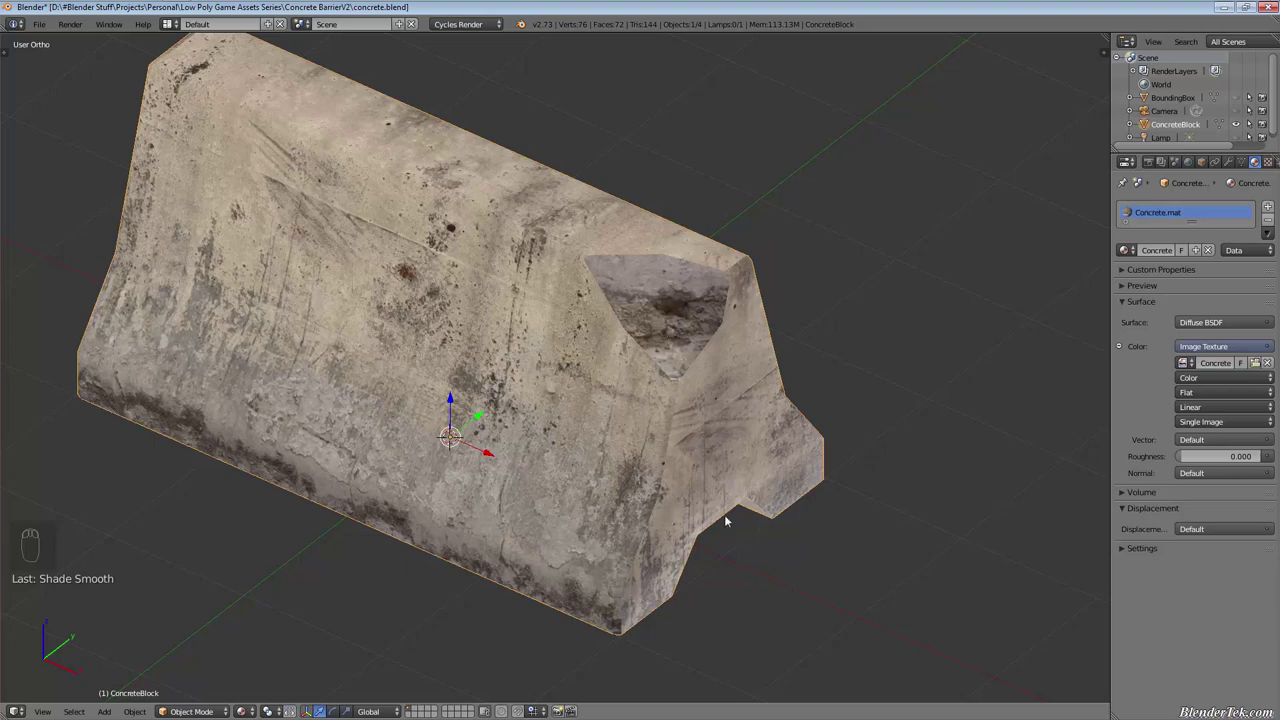
left_click_drag(693, 502, 639, 546)
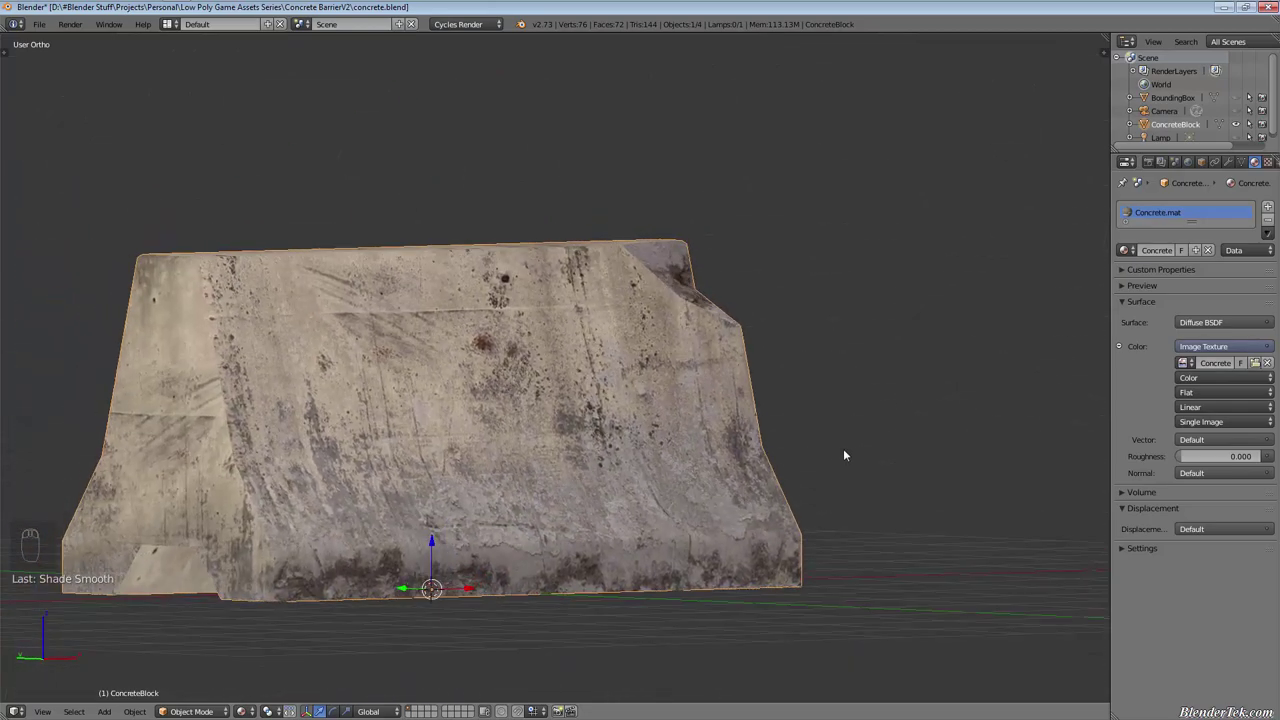
Inspect the barrier's top face, end profile and long side, then zoom toward its top edge
left_click_drag(860, 493, 739, 304)
left_click_drag(715, 462, 807, 511)
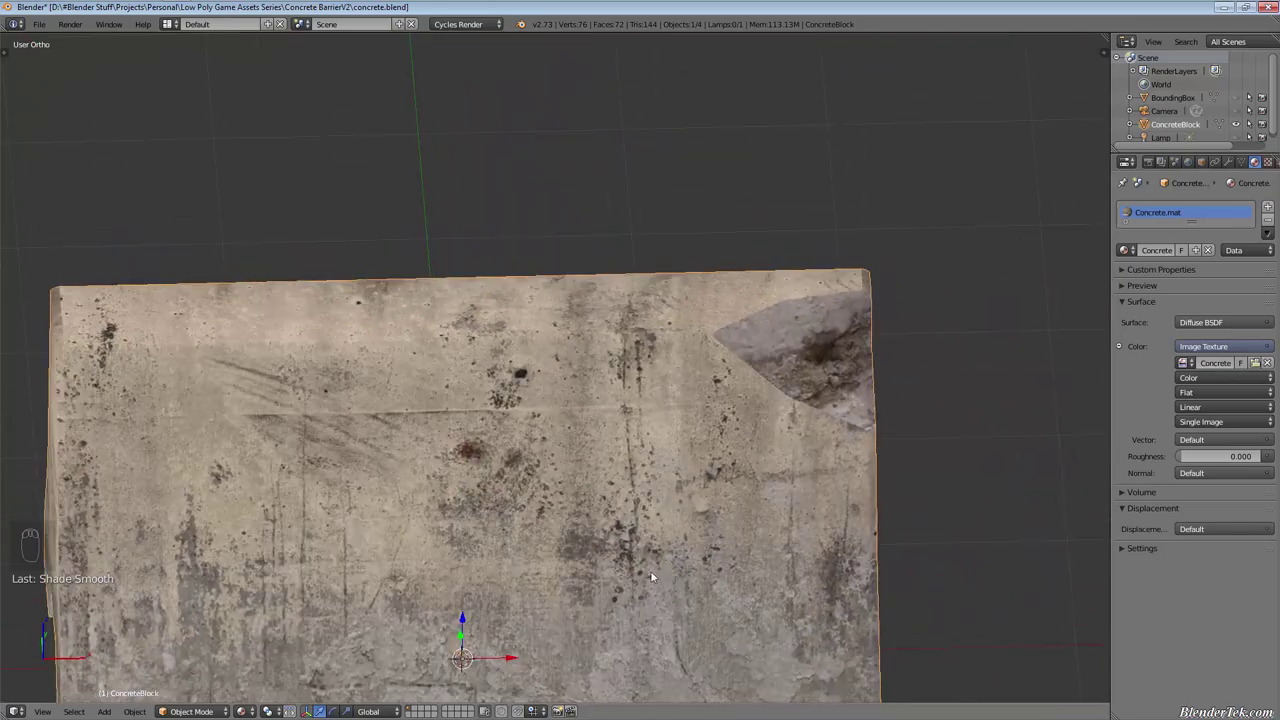
left_click_drag(322, 587, 501, 431)
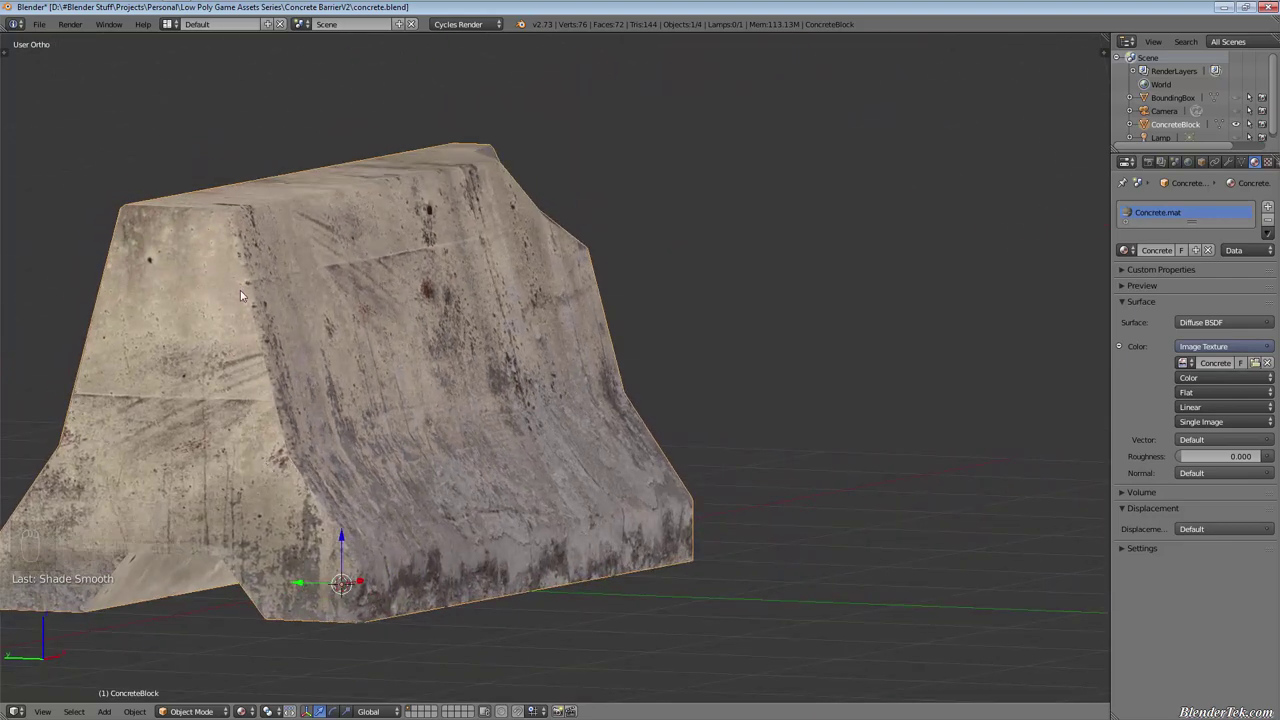
left_click_drag(439, 454, 391, 476)
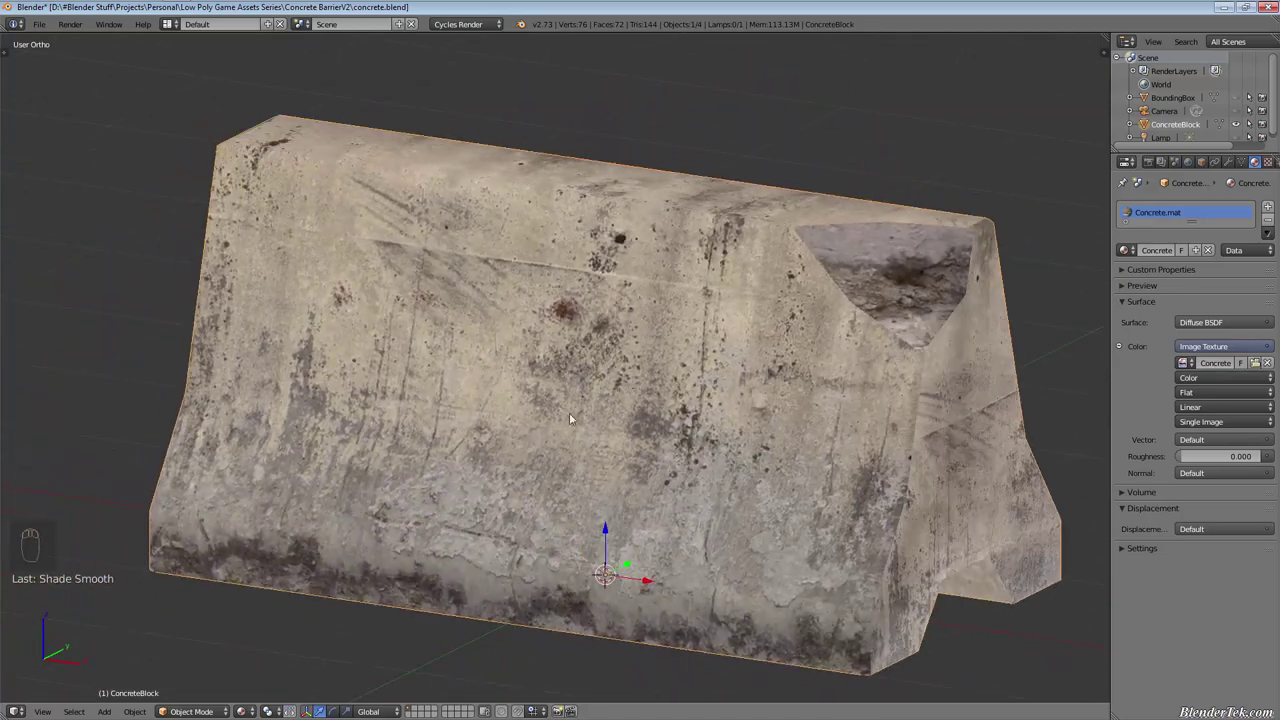
left_click_drag(797, 352, 561, 286)
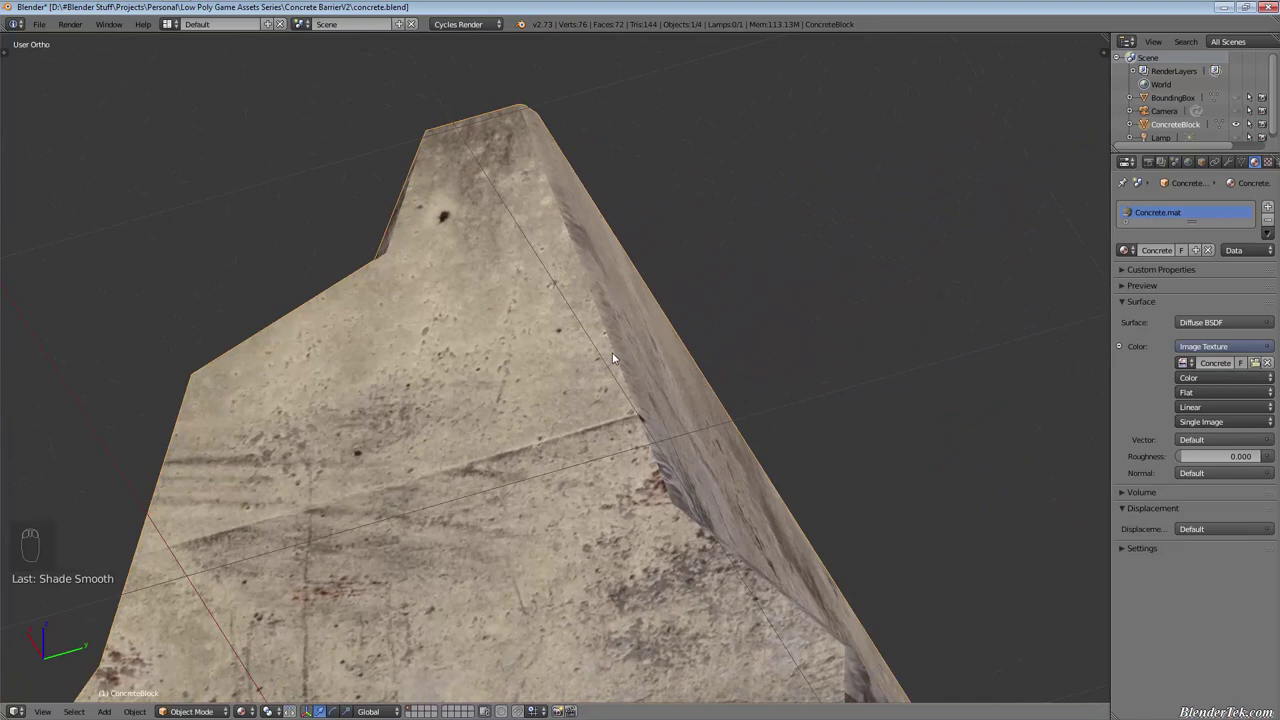
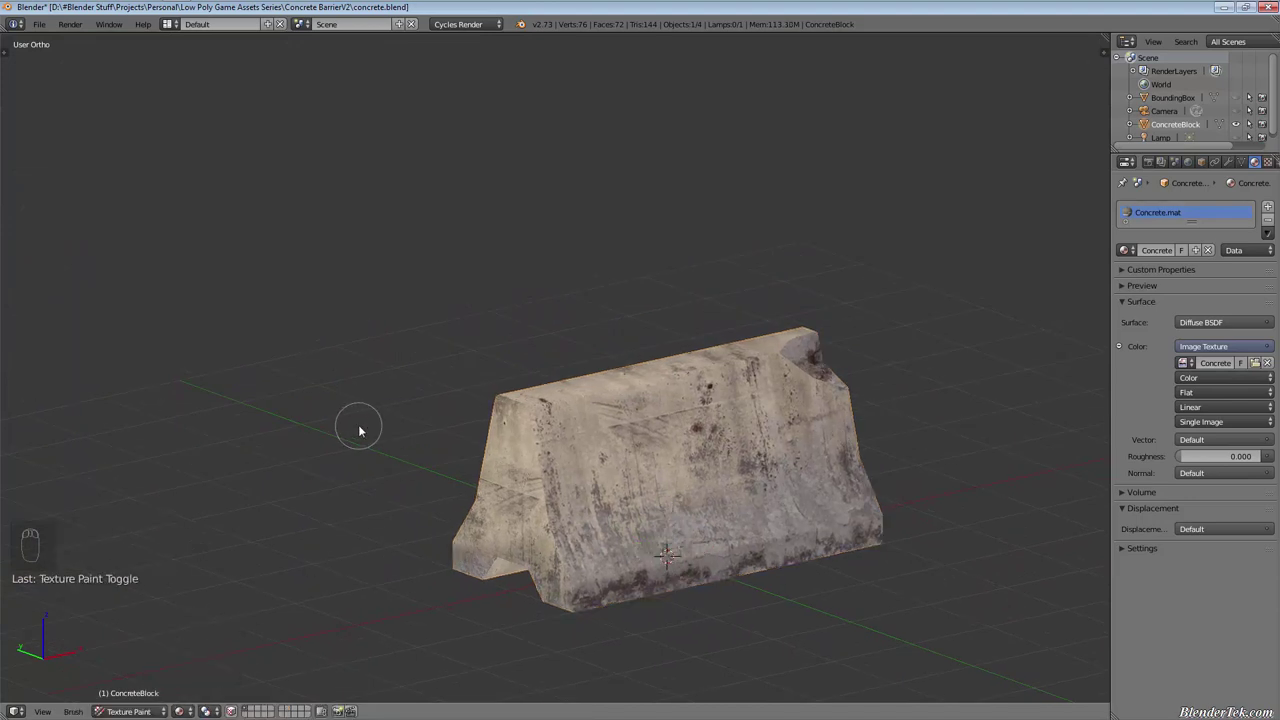
Show the paint brush settings and pull the view back so the whole barrier is framed
key("t")
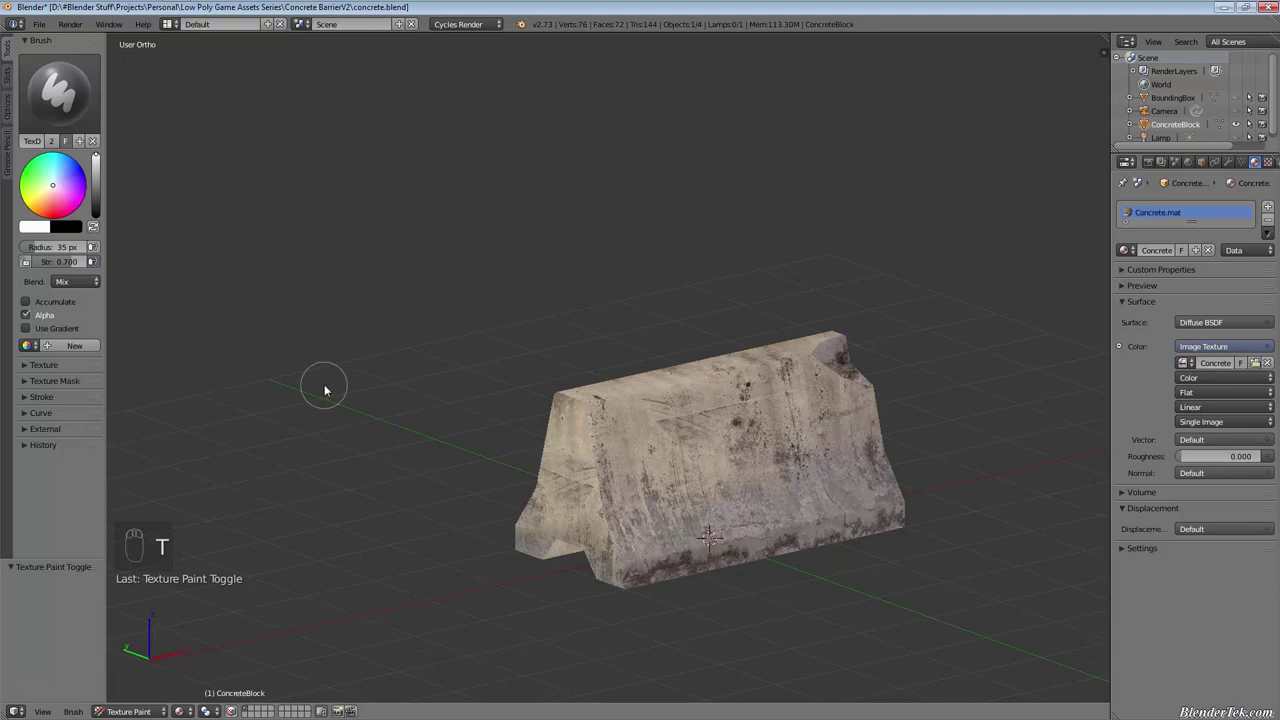
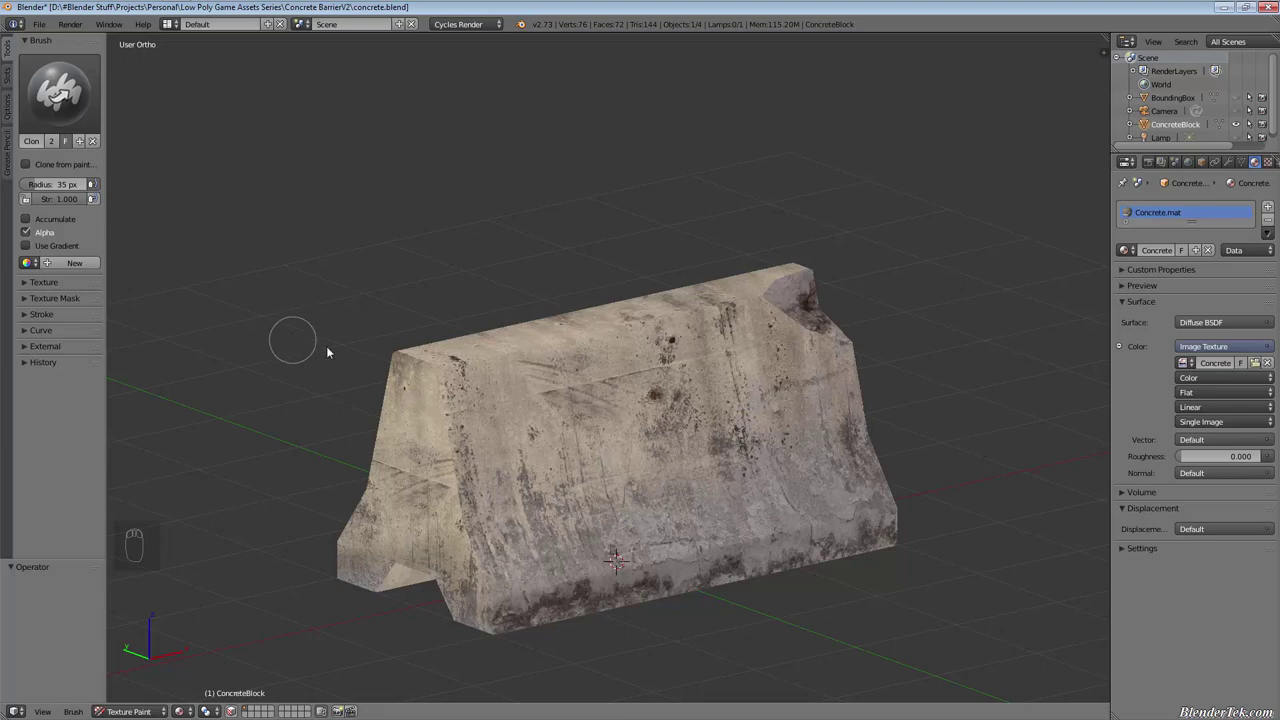
middle_click(413, 360)
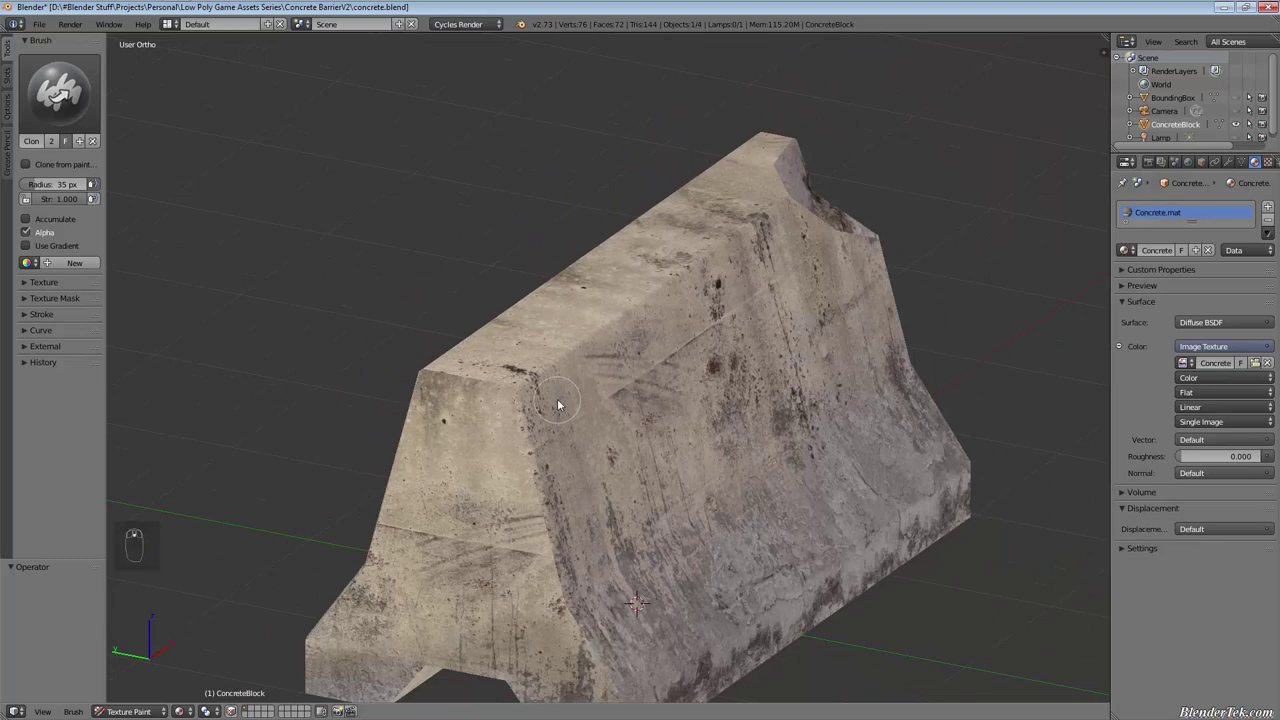
key("Left")
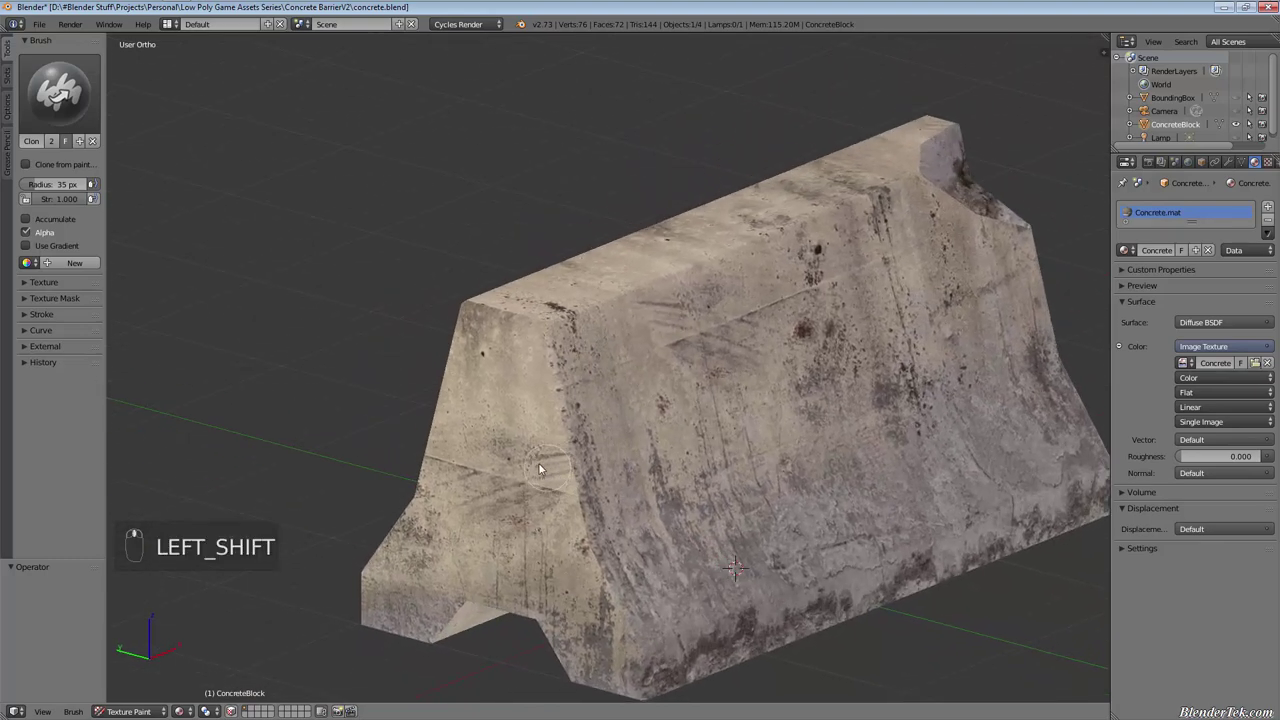
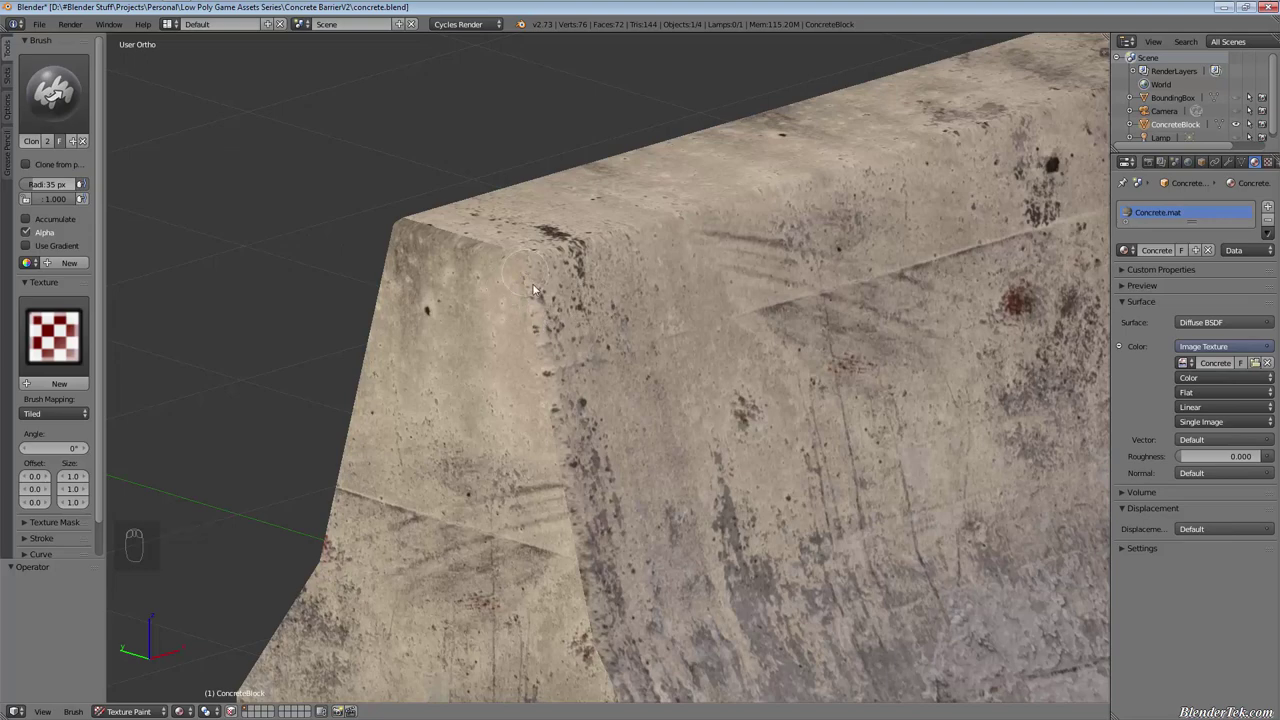
Zoom onto the top corner, set a clone source there and paint cloned concrete over the stretched seam
middle_click(551, 369)
left_click_drag(514, 206, 538, 255)
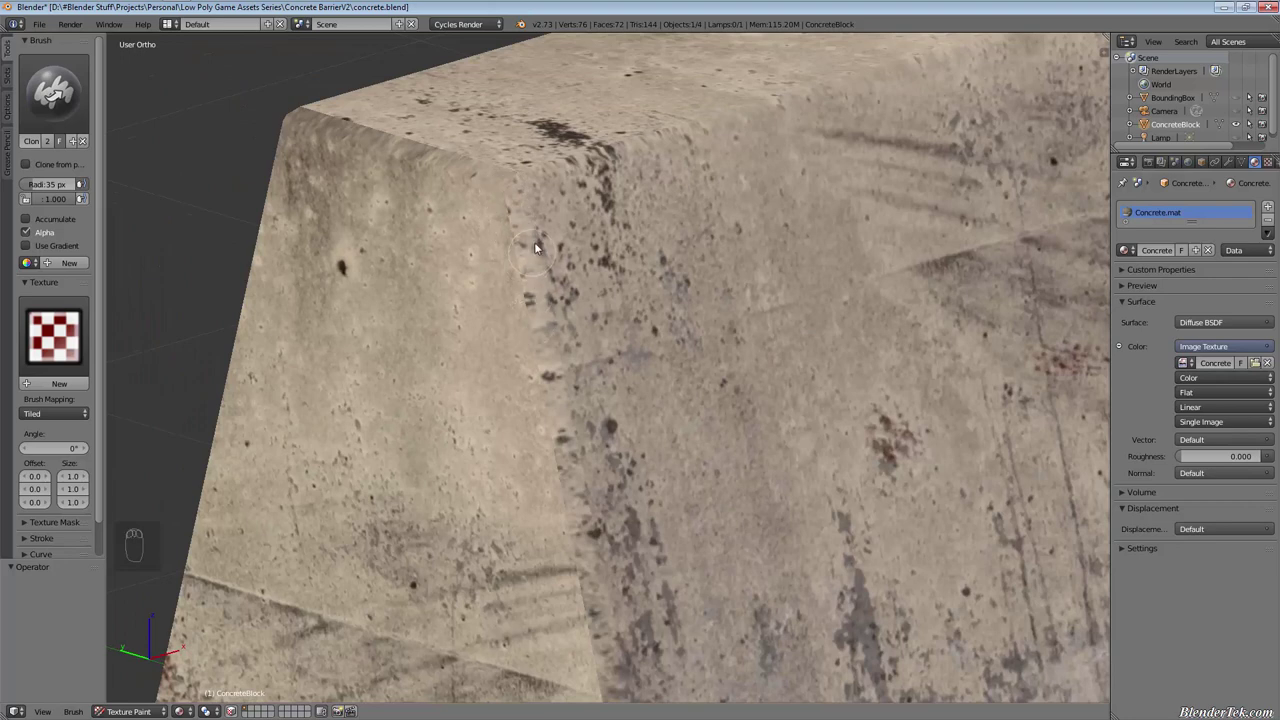
left_click_drag(585, 231, 650, 327)
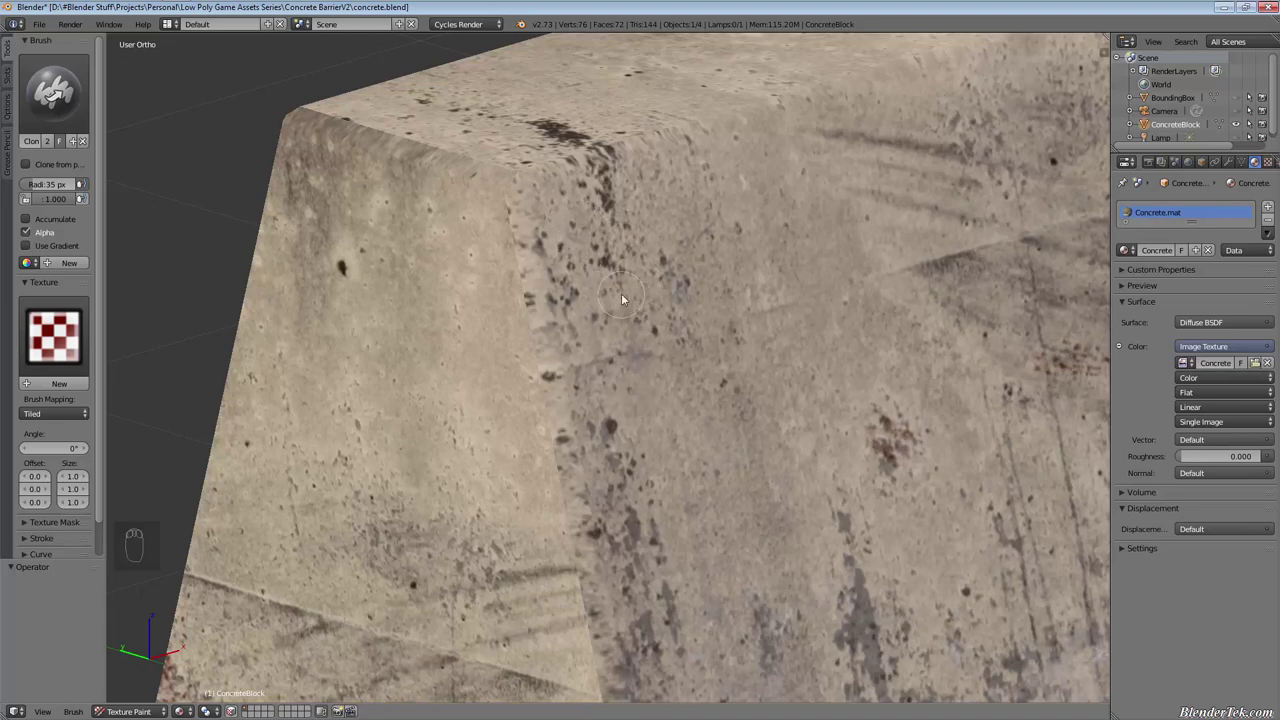
left_click(616, 295)
left_click_drag(600, 254, 570, 285)
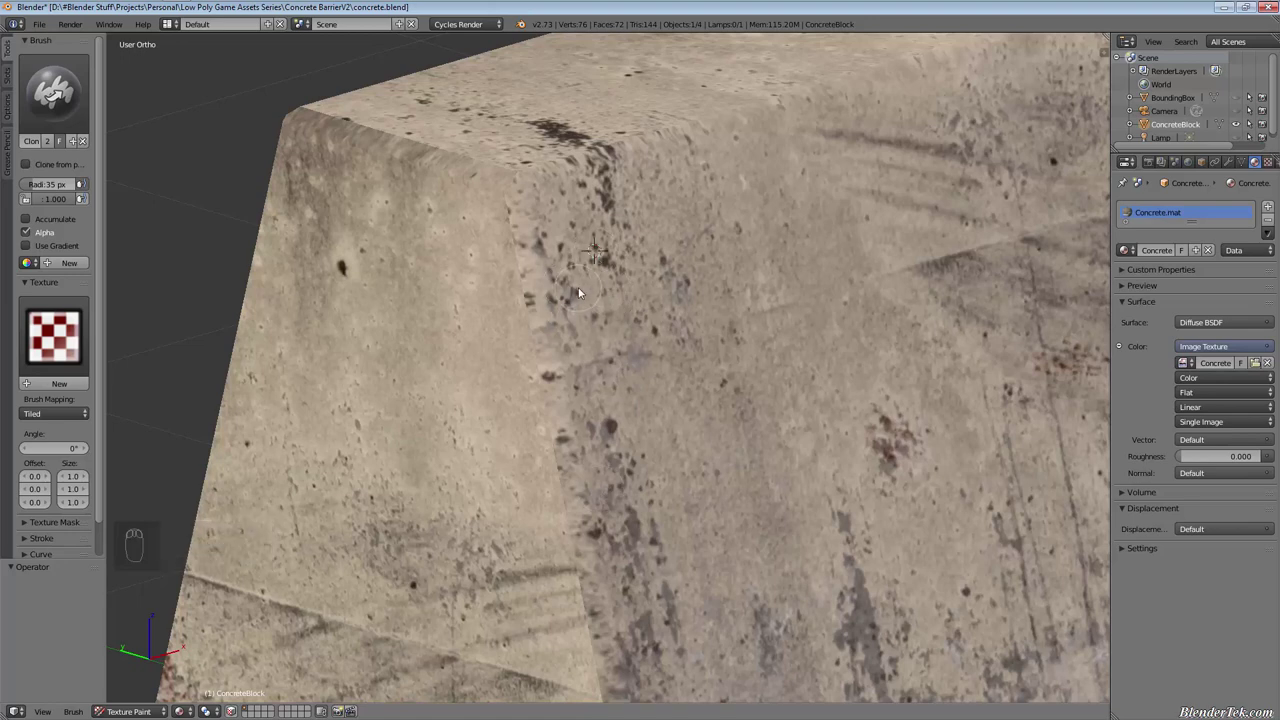
left_click_drag(524, 207, 559, 350)
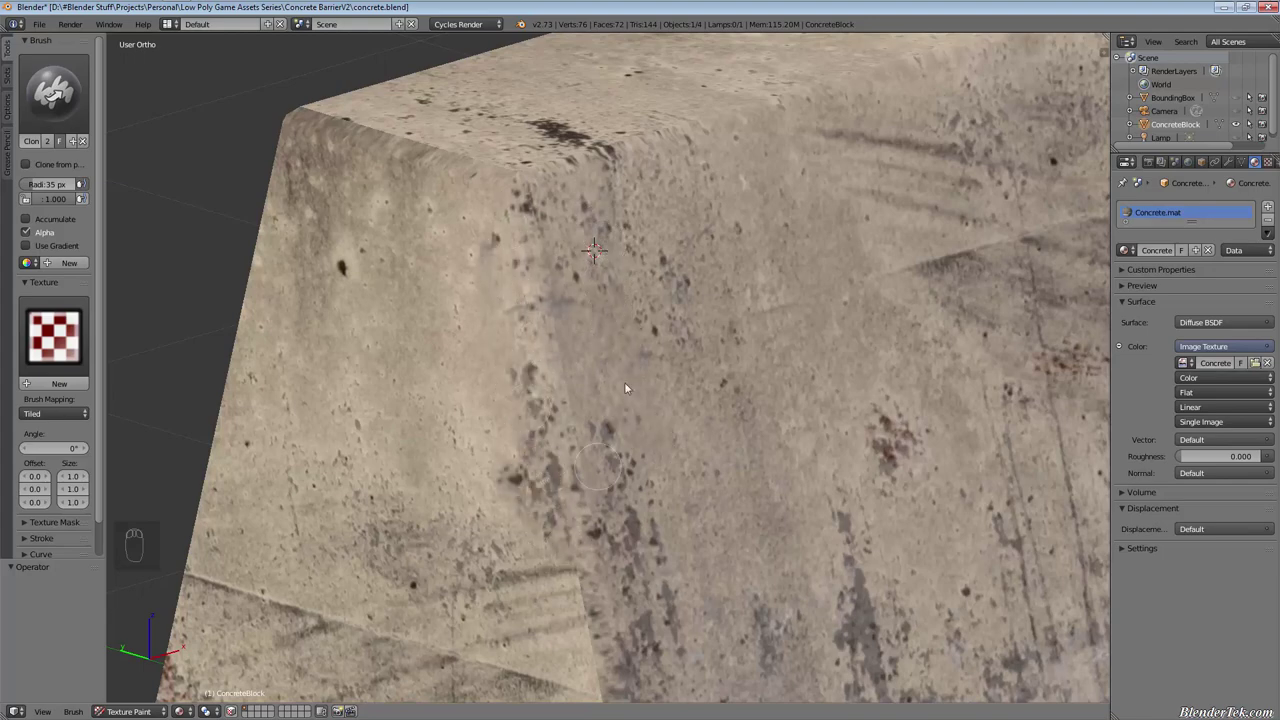
left_click_drag(602, 400, 656, 357)
Resample the clone source and carry the cloned concrete down the corner edge to its lower part
left_click(656, 357)
left_click(592, 431)
key("Left")
left_click_drag(540, 203, 502, 215)
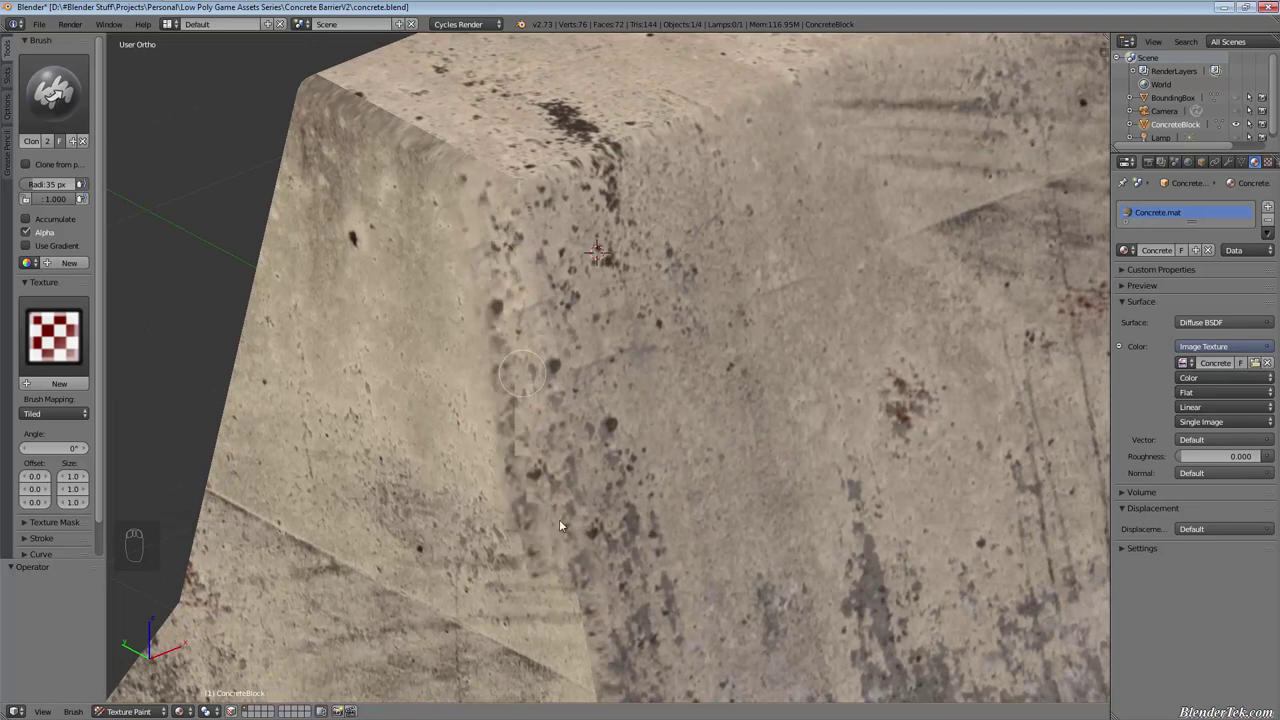
left_click_drag(507, 583, 495, 270)
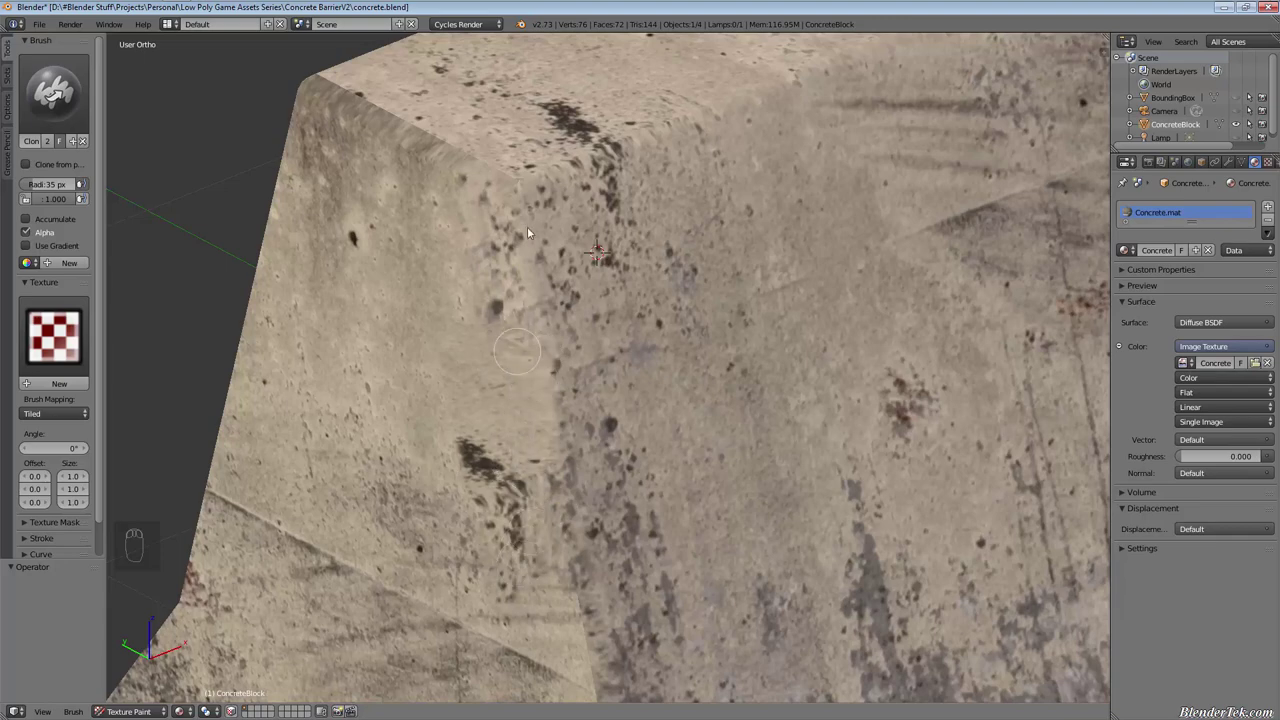
left_click_drag(591, 481, 563, 487)
left_click(563, 487)
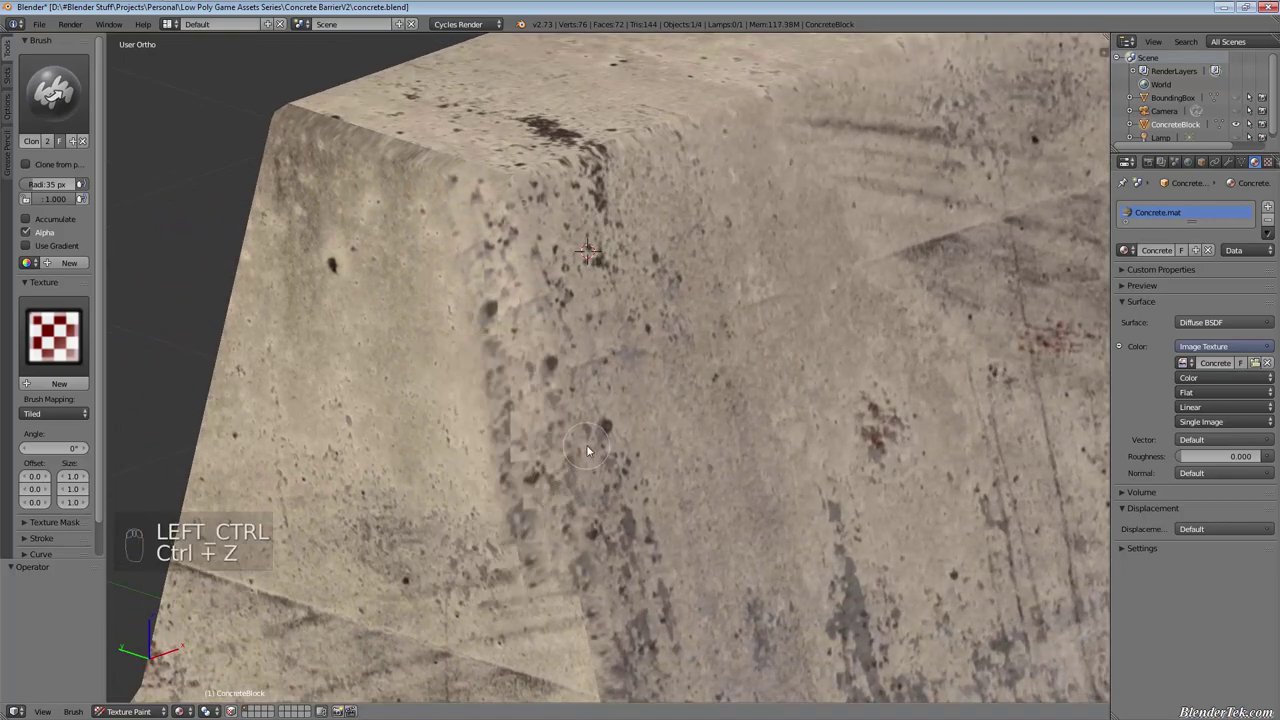
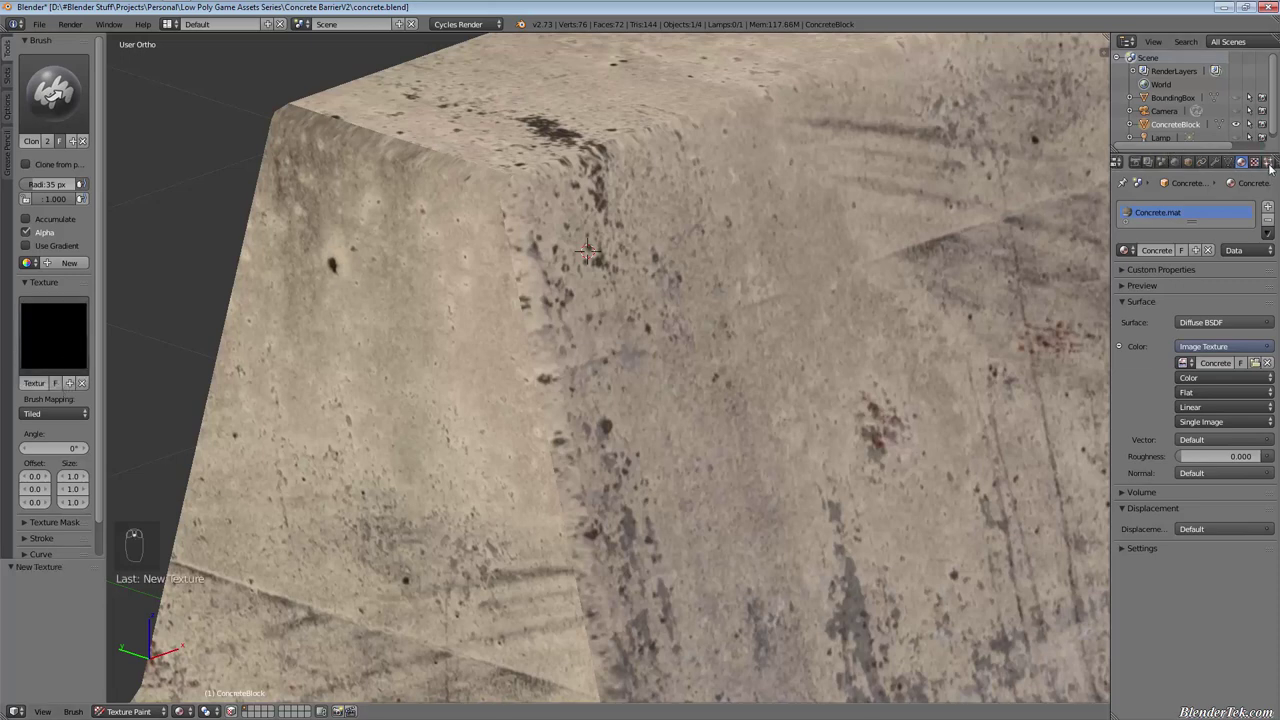
Give the clone brush a Clouds texture with hard noise and depth 24
left_click_drag(1234, 164, 1178, 179)
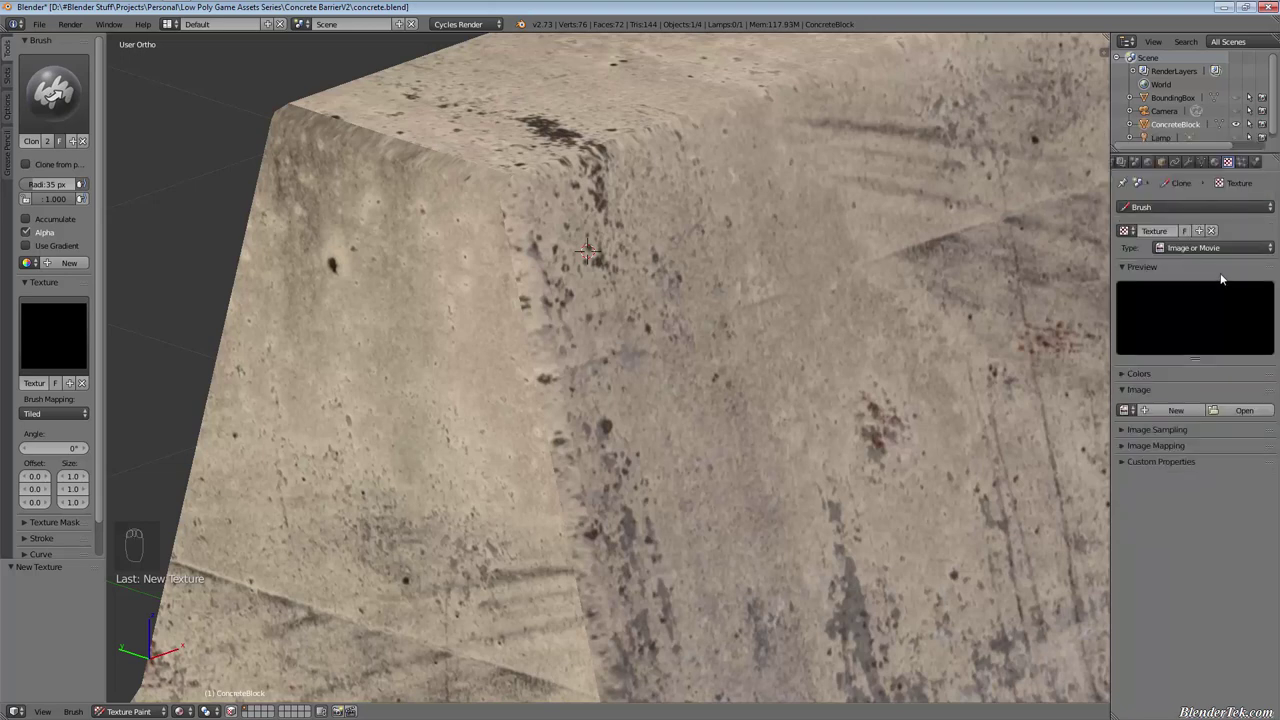
left_click_drag(1234, 254, 1214, 295)
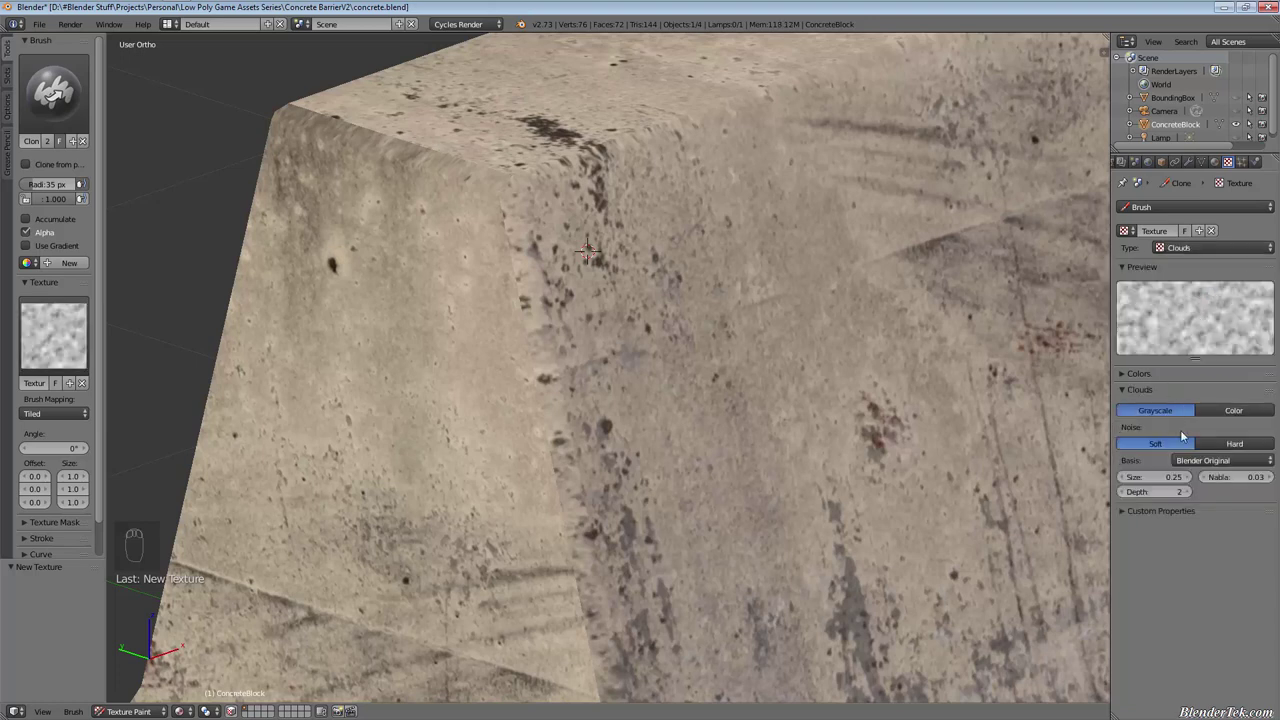
left_click_drag(1216, 454, 1192, 455)
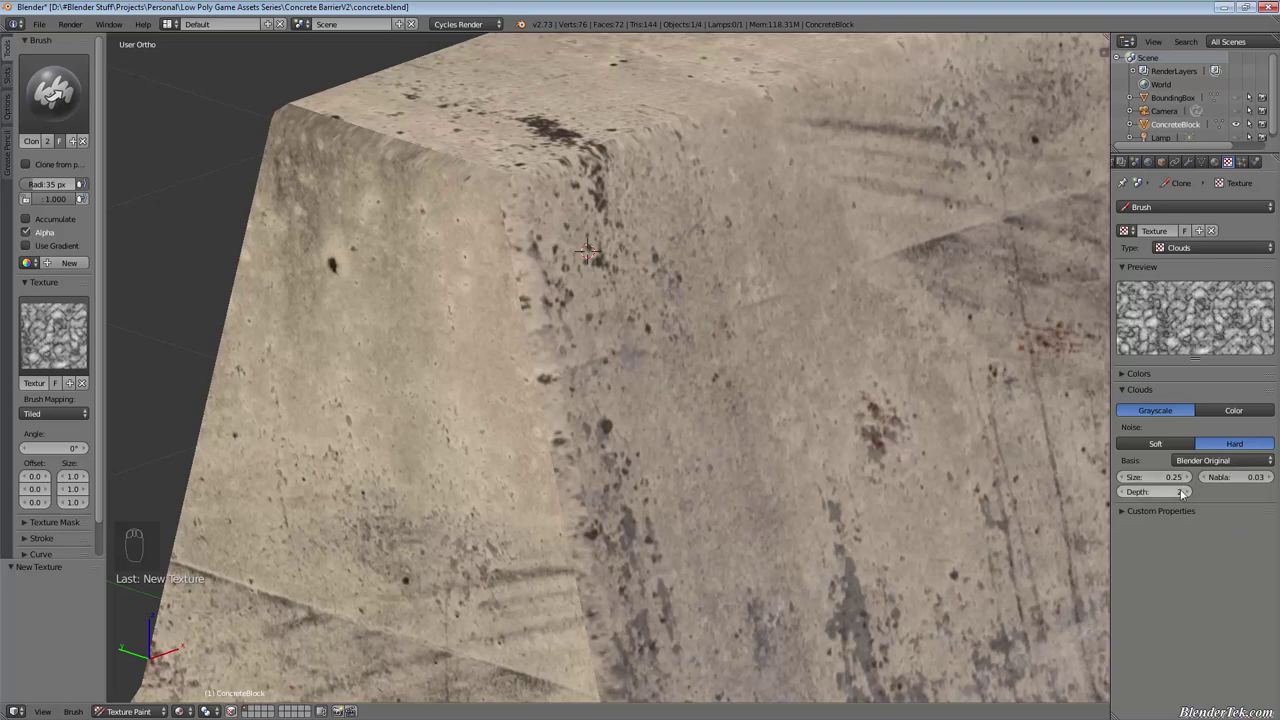
left_click_drag(1160, 498, 1161, 495)
Set the cloud texture's noise basis to Voronoi F2, briefly trying Voronoi F1 before settling on F2
left_click_drag(1194, 460, 1236, 410)
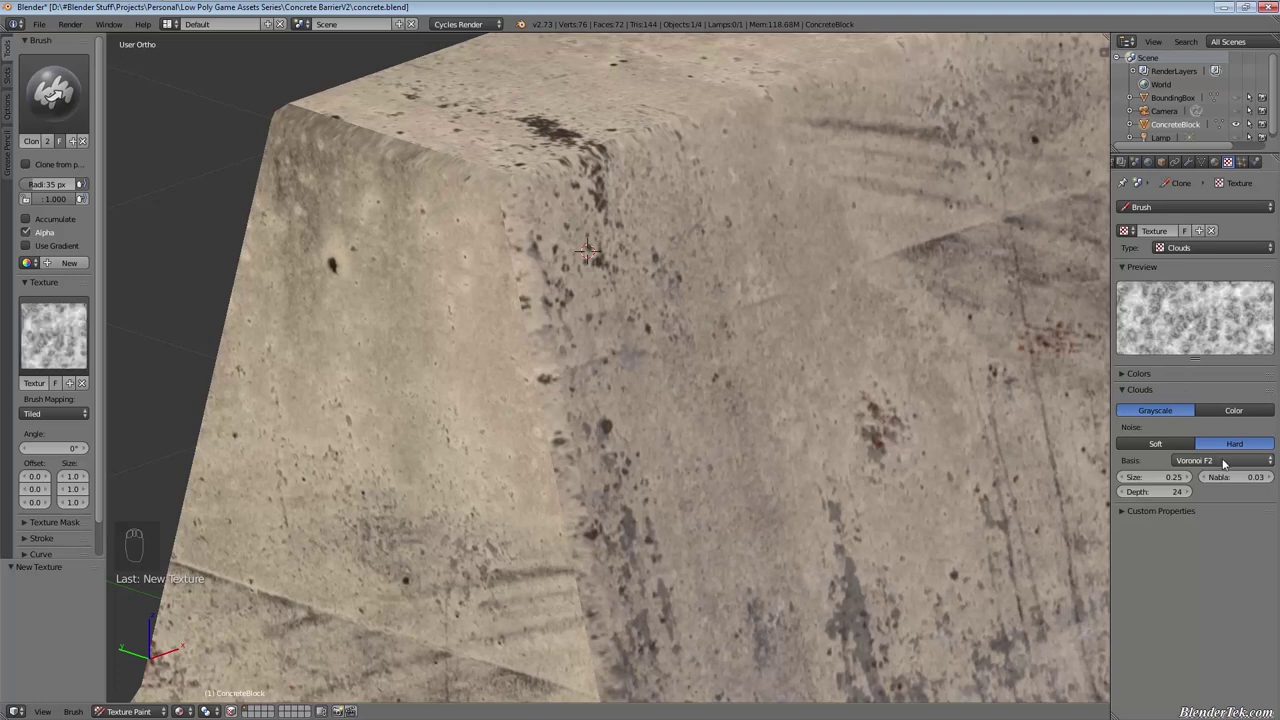
left_click_drag(1225, 463, 1234, 458)
left_click_drag(1234, 458, 1246, 407)
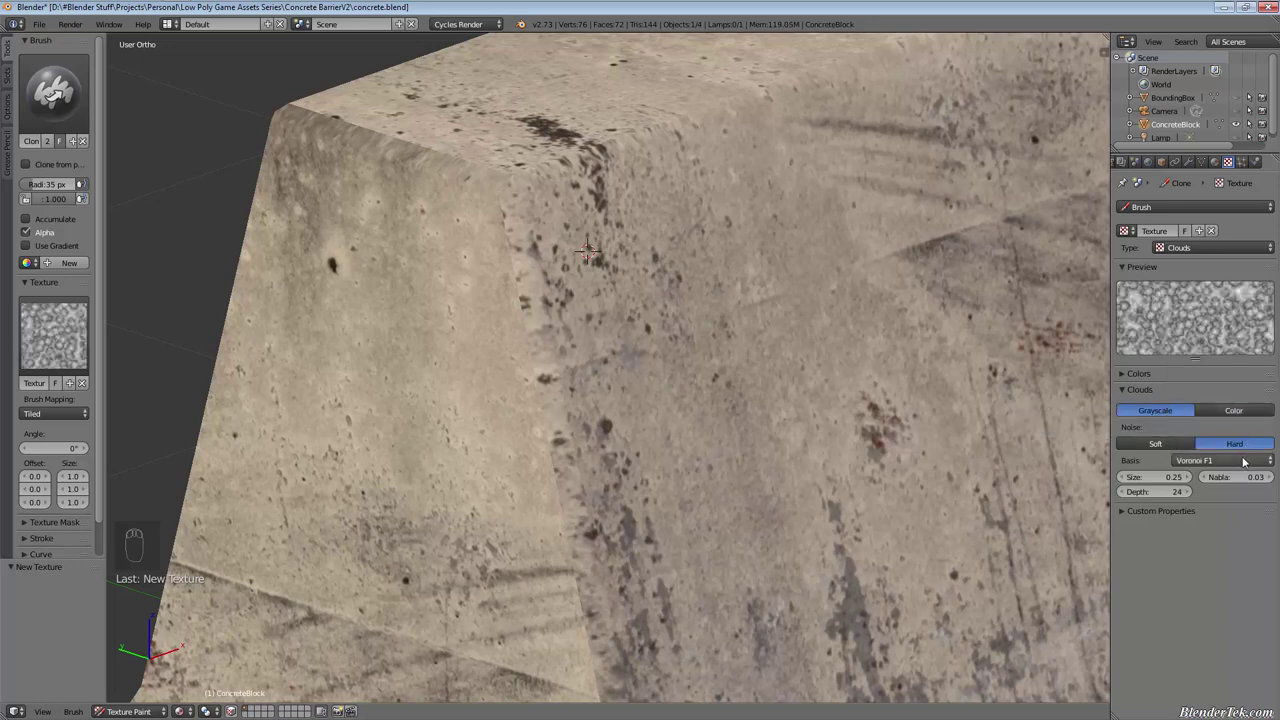
left_click_drag(1248, 464, 1213, 469)
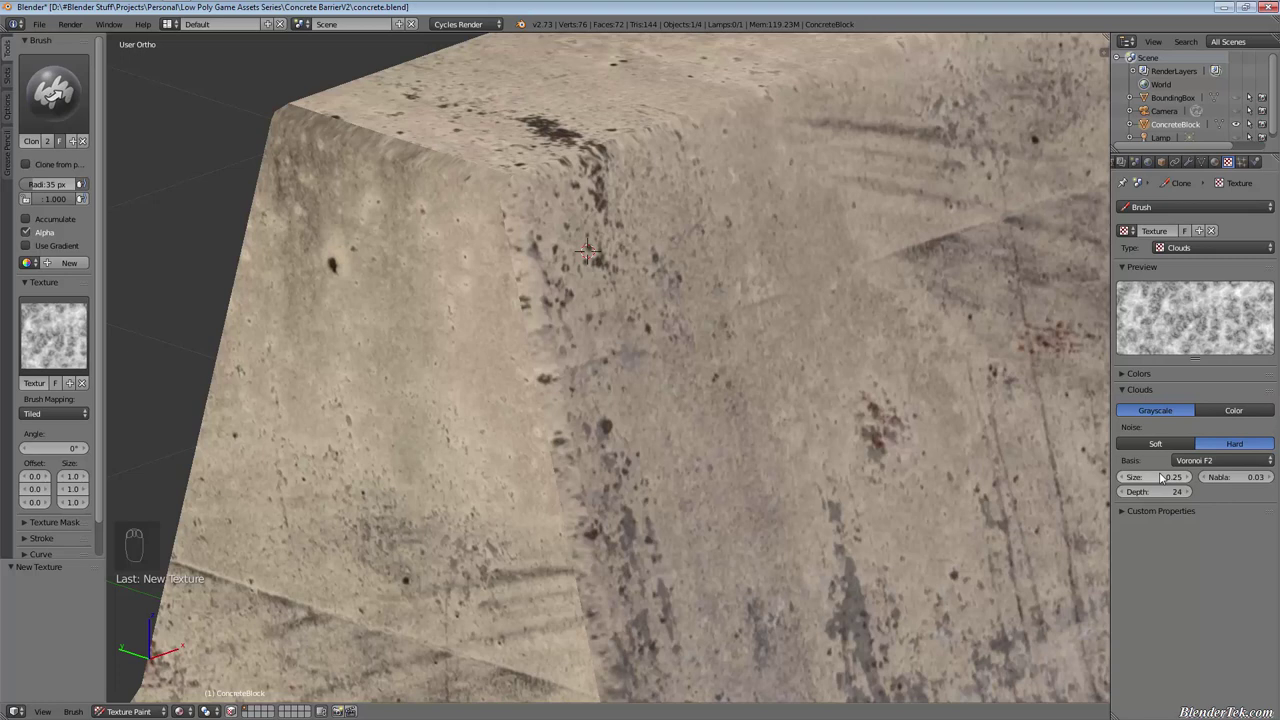
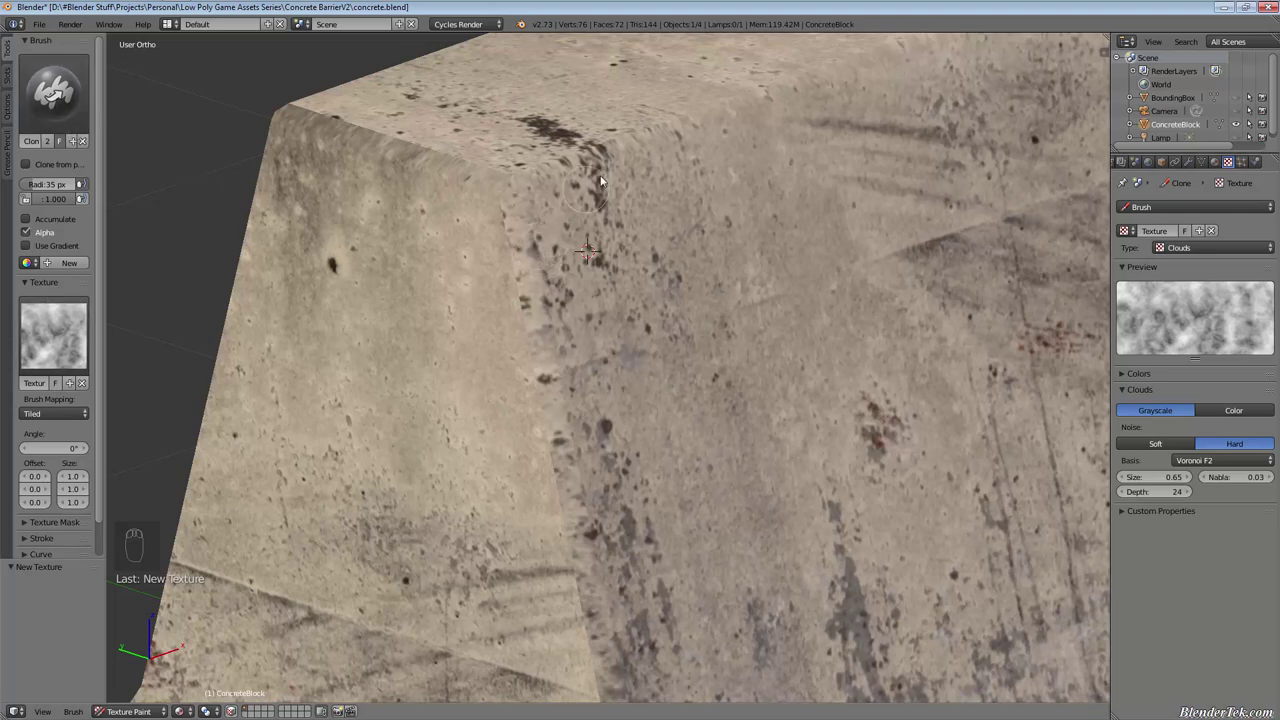
Paint cloud-textured cloned concrete on the corner and move the view closer to it
left_click_drag(511, 208, 530, 311)
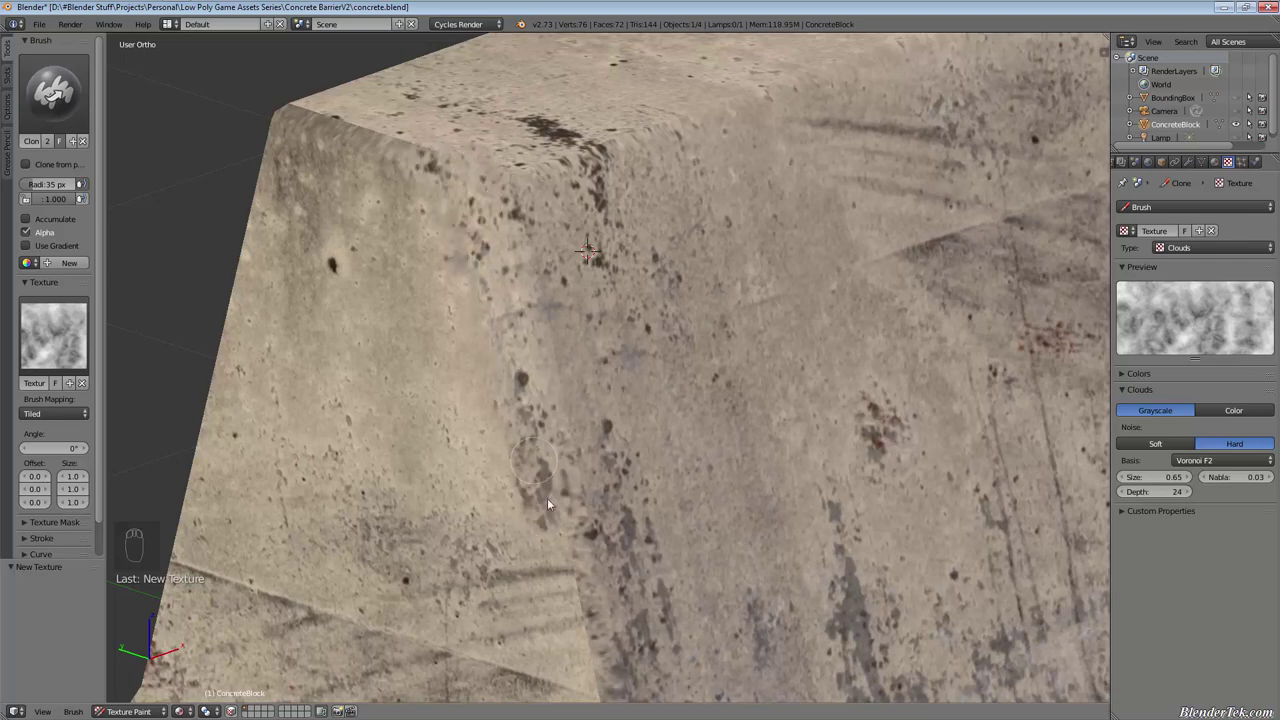
left_click_drag(581, 499, 559, 519)
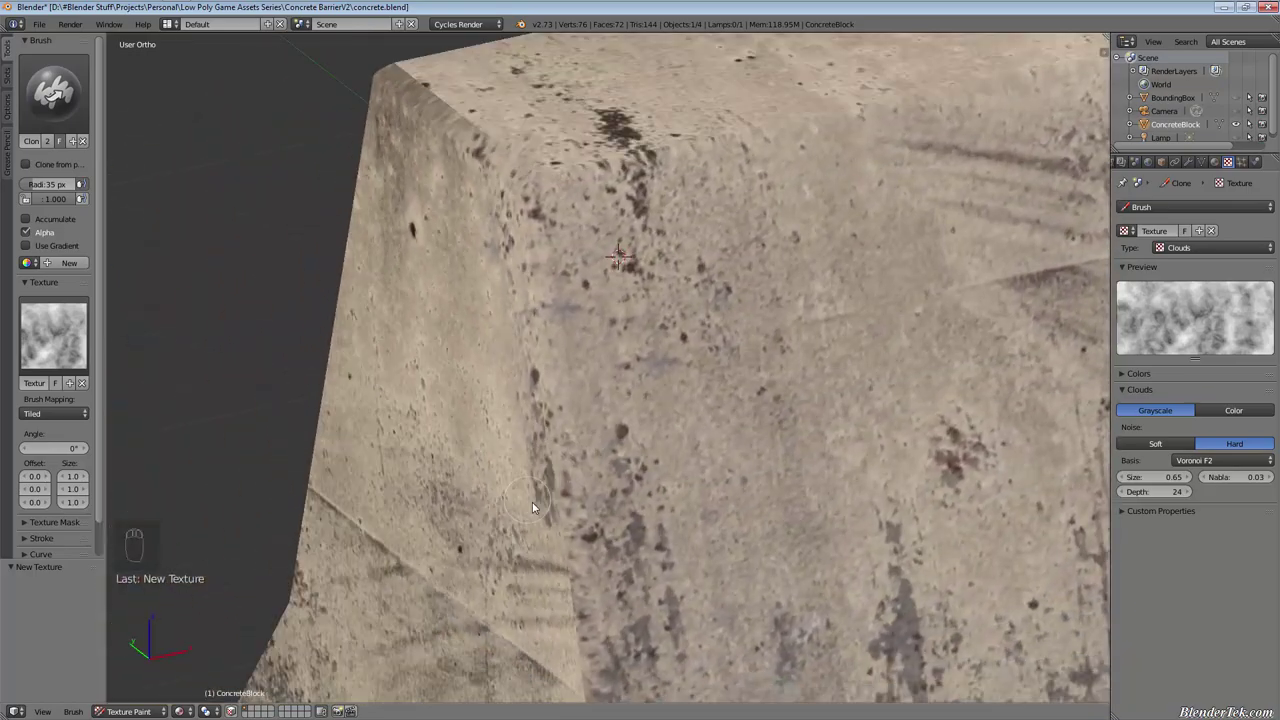
left_click(584, 502)
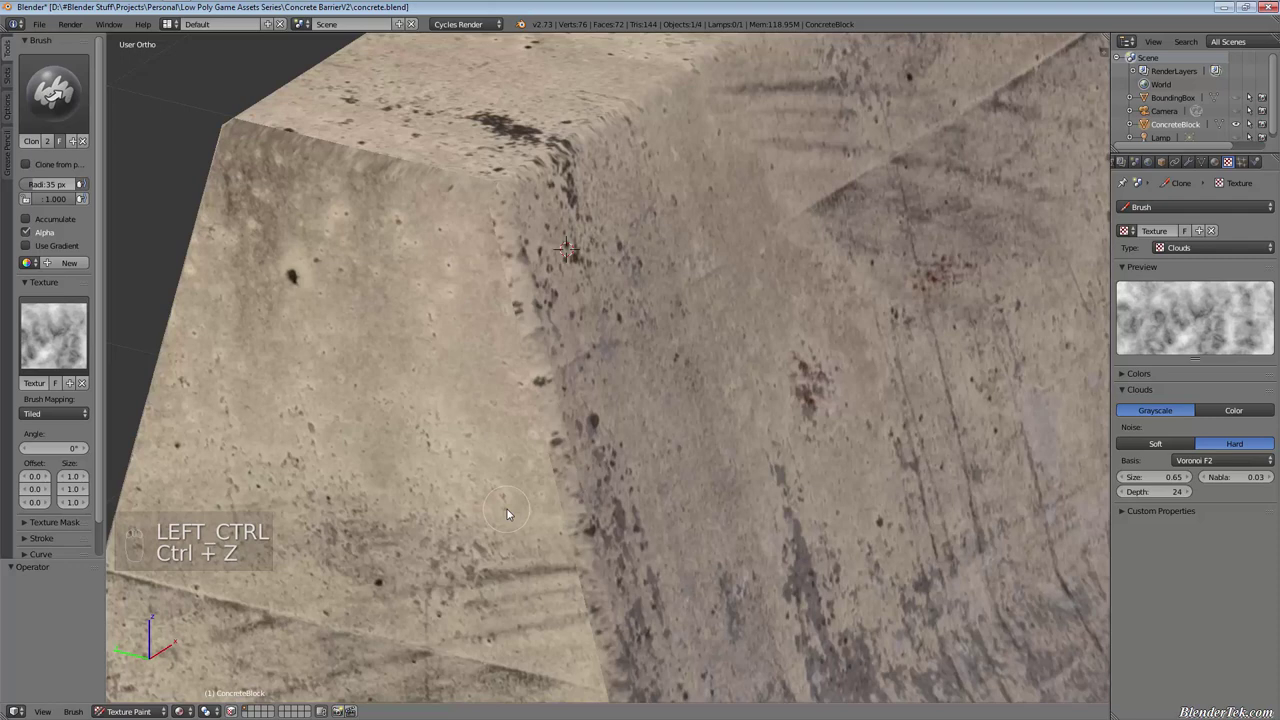
left_click(449, 320)
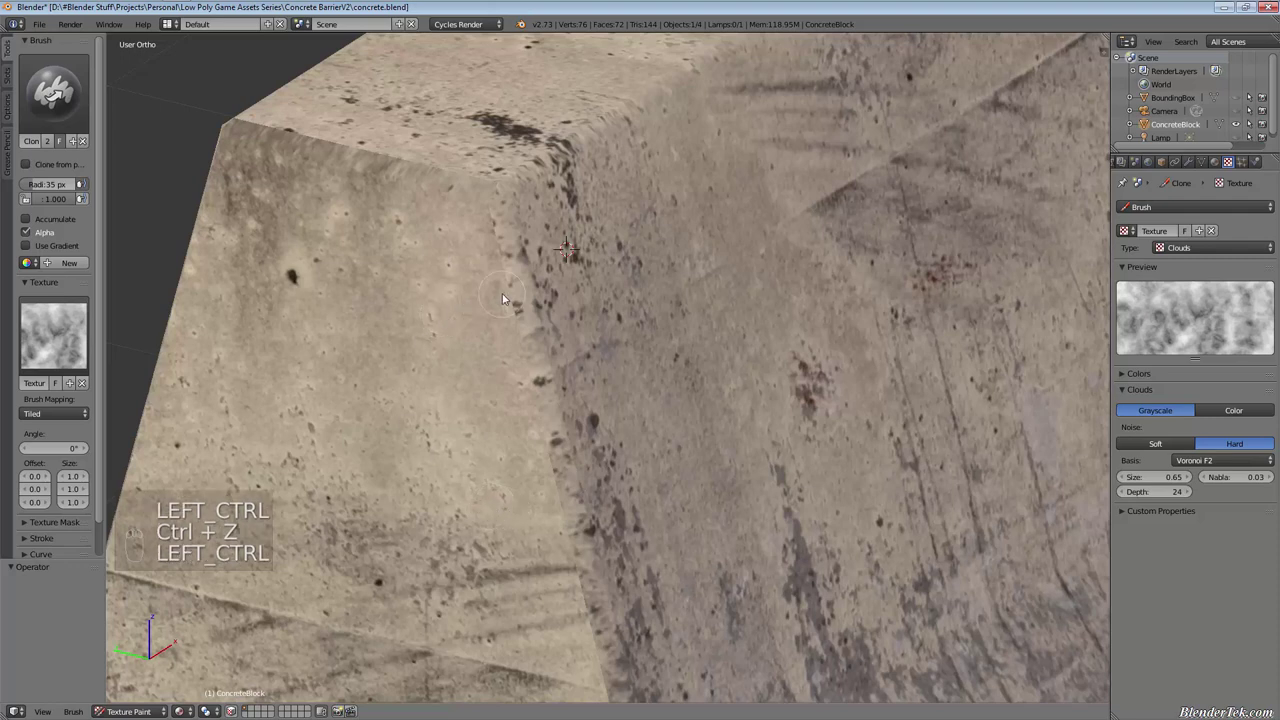
Cover the corner's scuff marks with cloned concrete, picking a fresh source area along the block
left_click_drag(506, 226, 726, 400)
middle_click(726, 400)
left_click(695, 451)
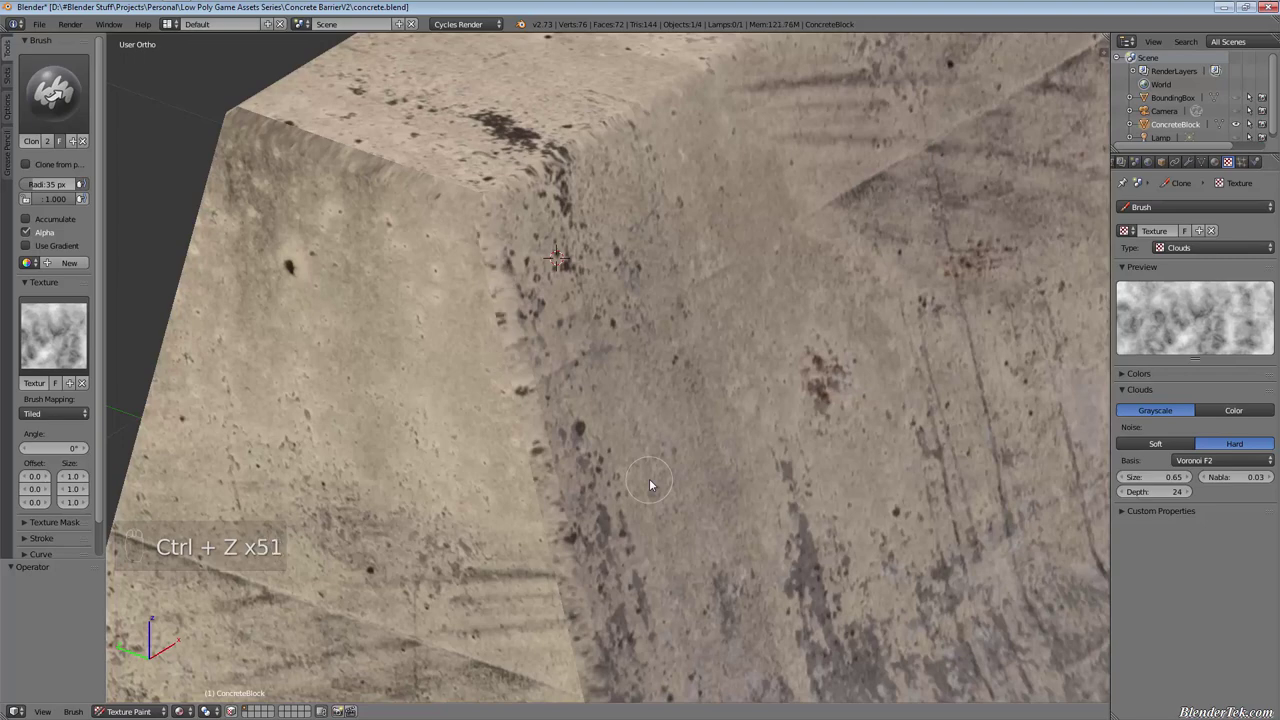
middle_click(653, 479)
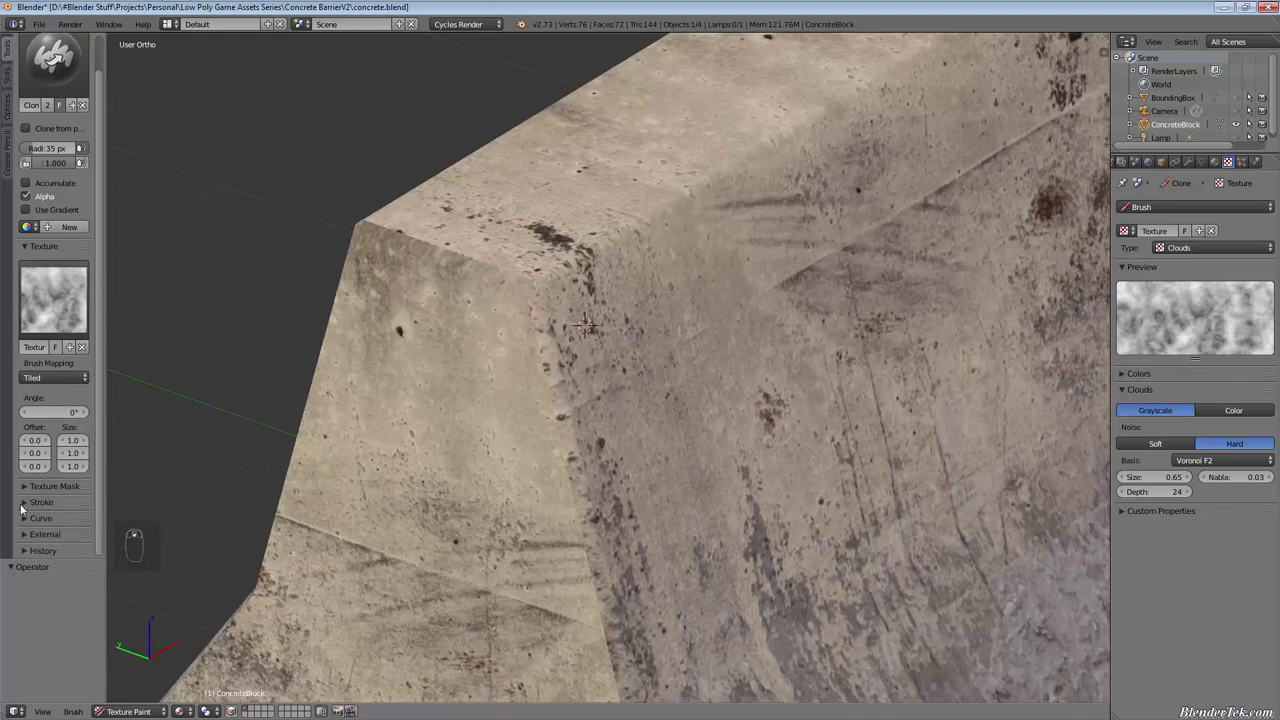
Adjust the brush's Alpha options in the tool shelf for further clone painting
left_click_drag(27, 521, 14, 405)
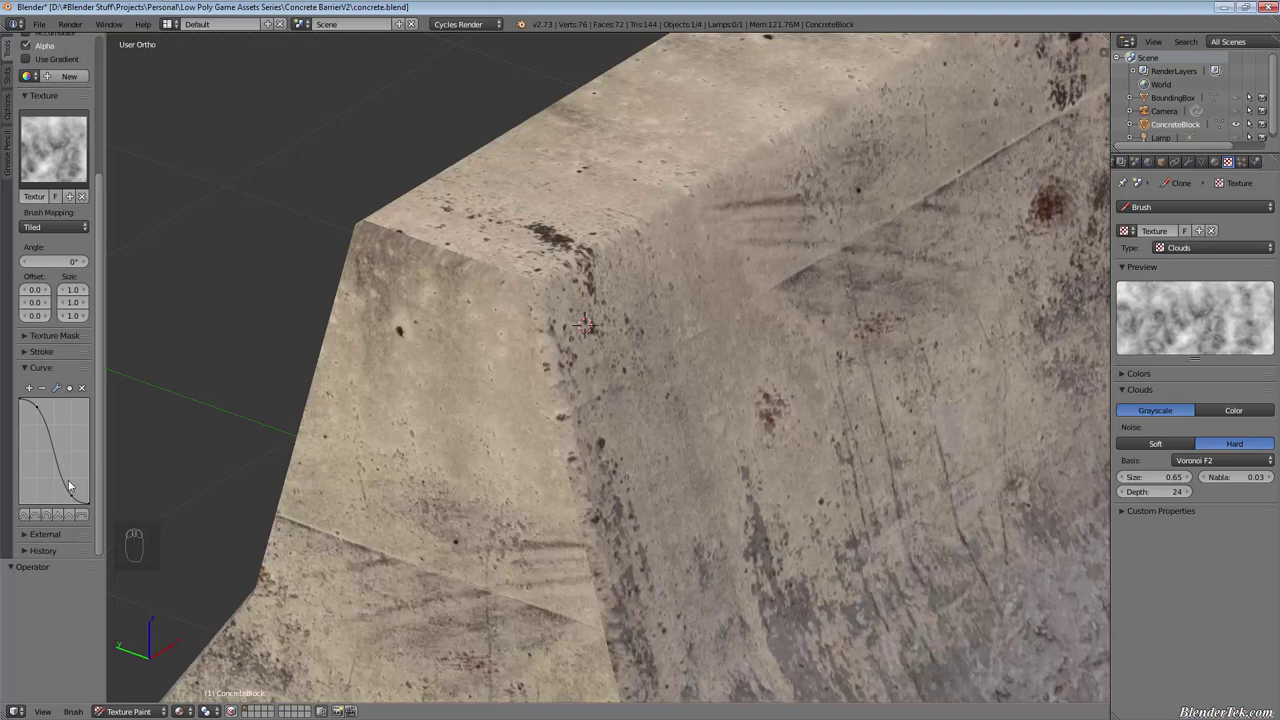
left_click_drag(66, 519, 46, 488)
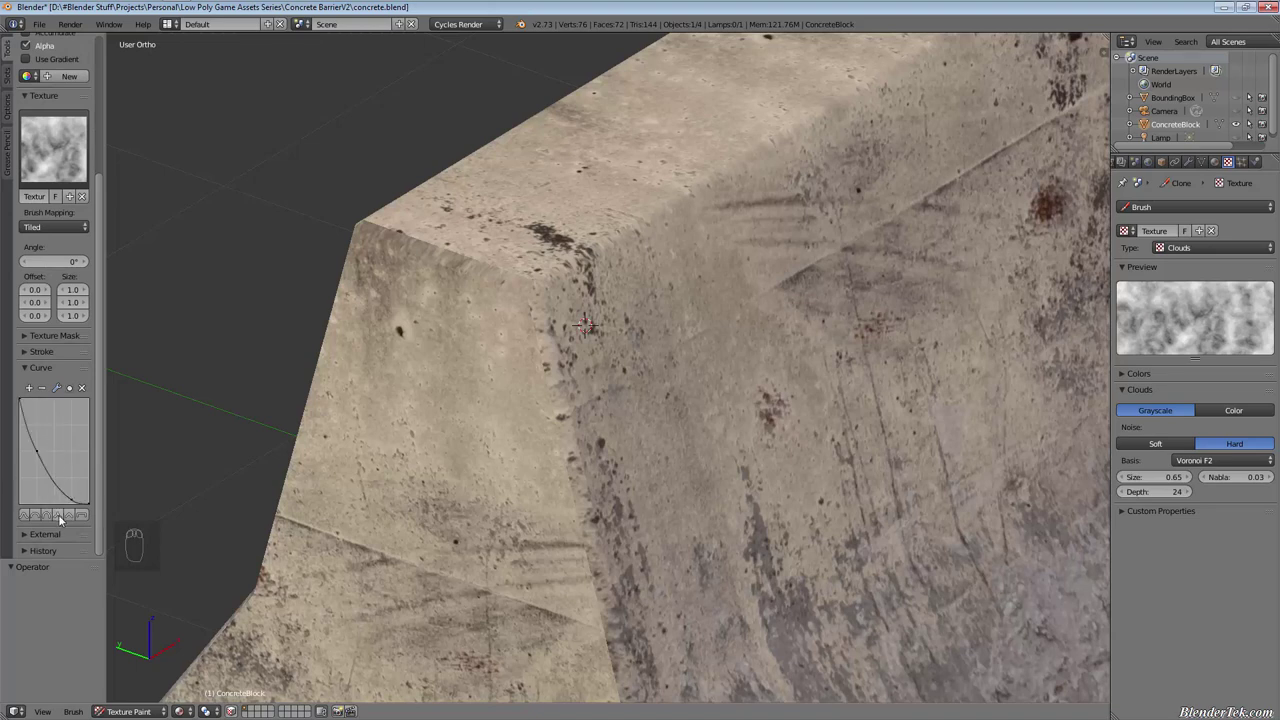
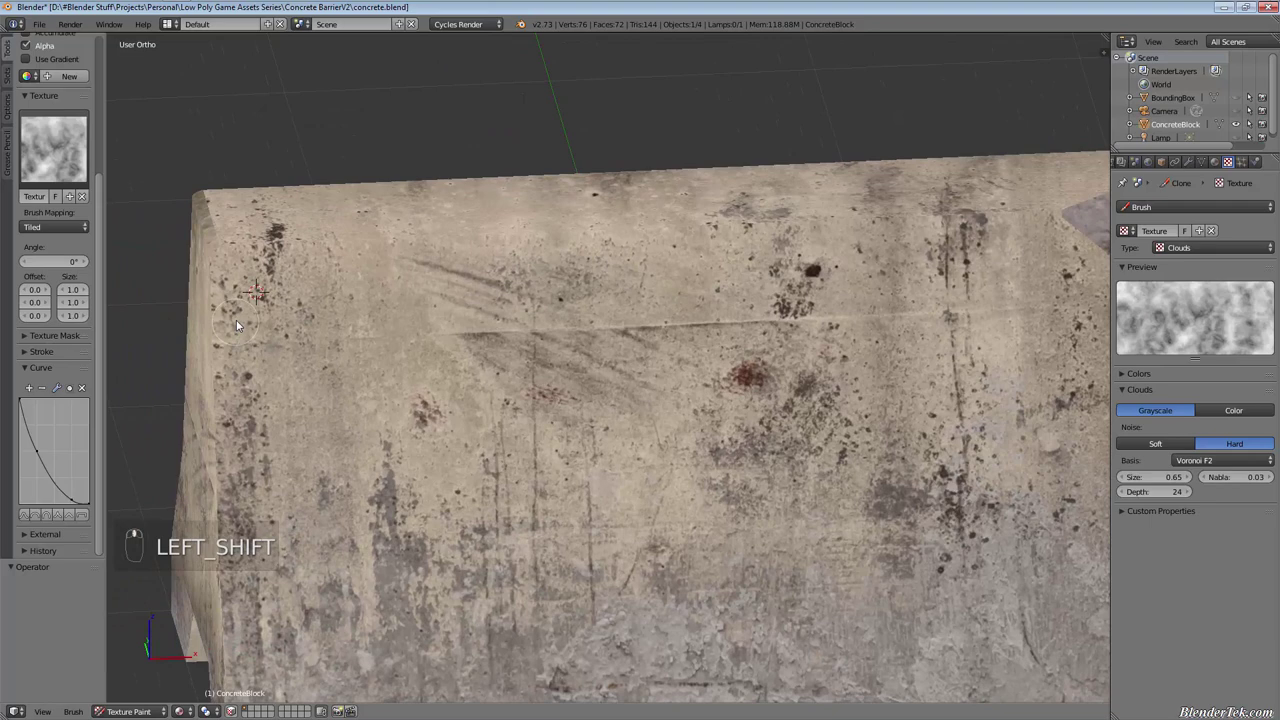
Pick a concrete source area and clone mottled detail onto the barrier's long face
left_click(244, 316)
left_click_drag(270, 307, 273, 345)
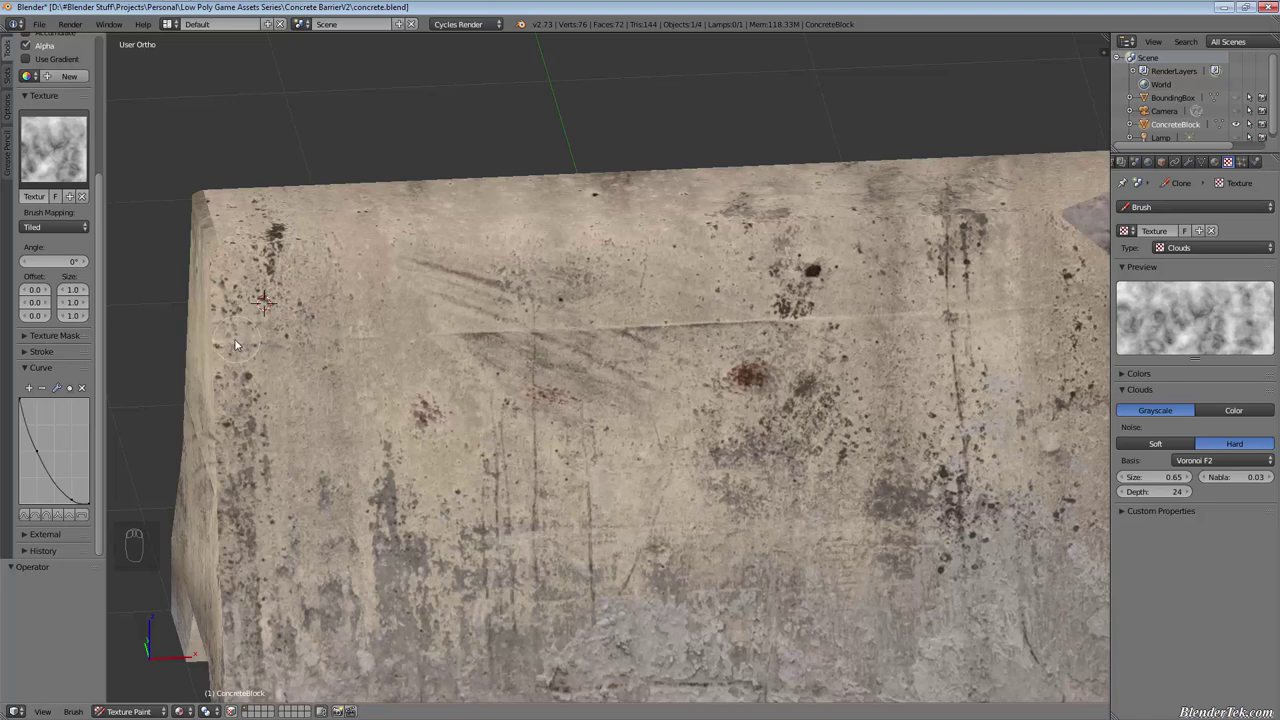
left_click_drag(234, 349, 256, 343)
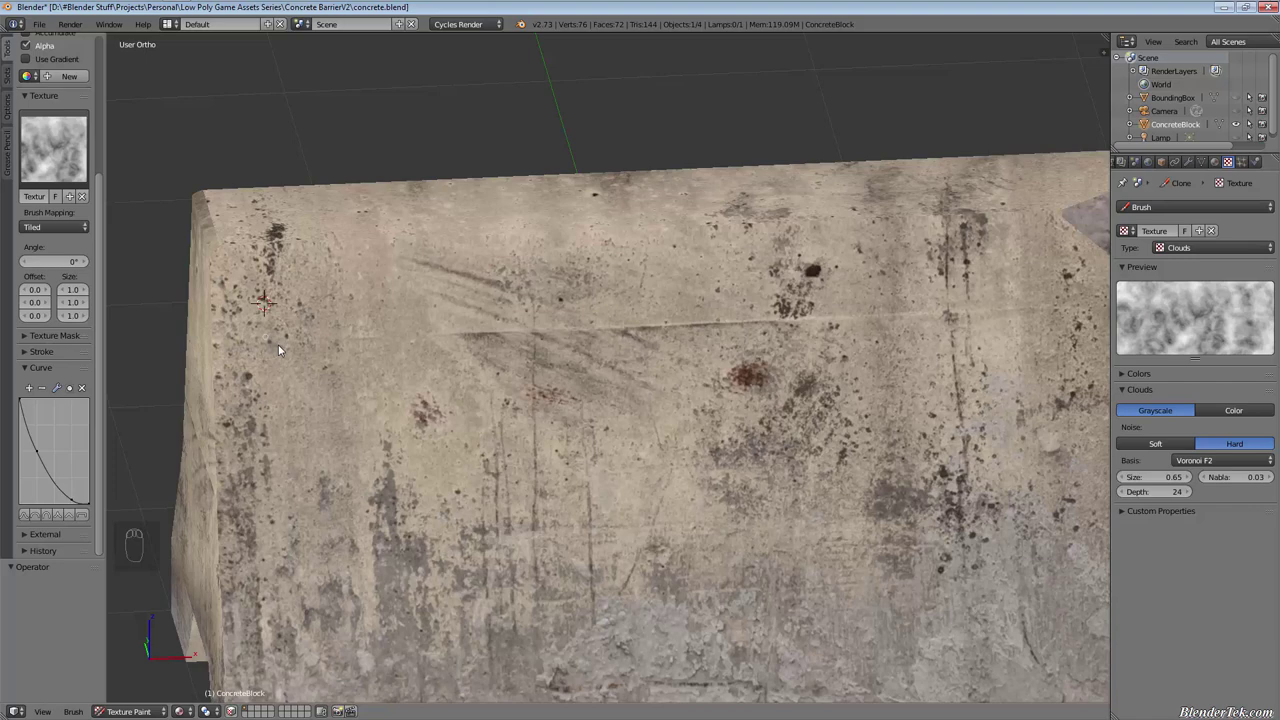
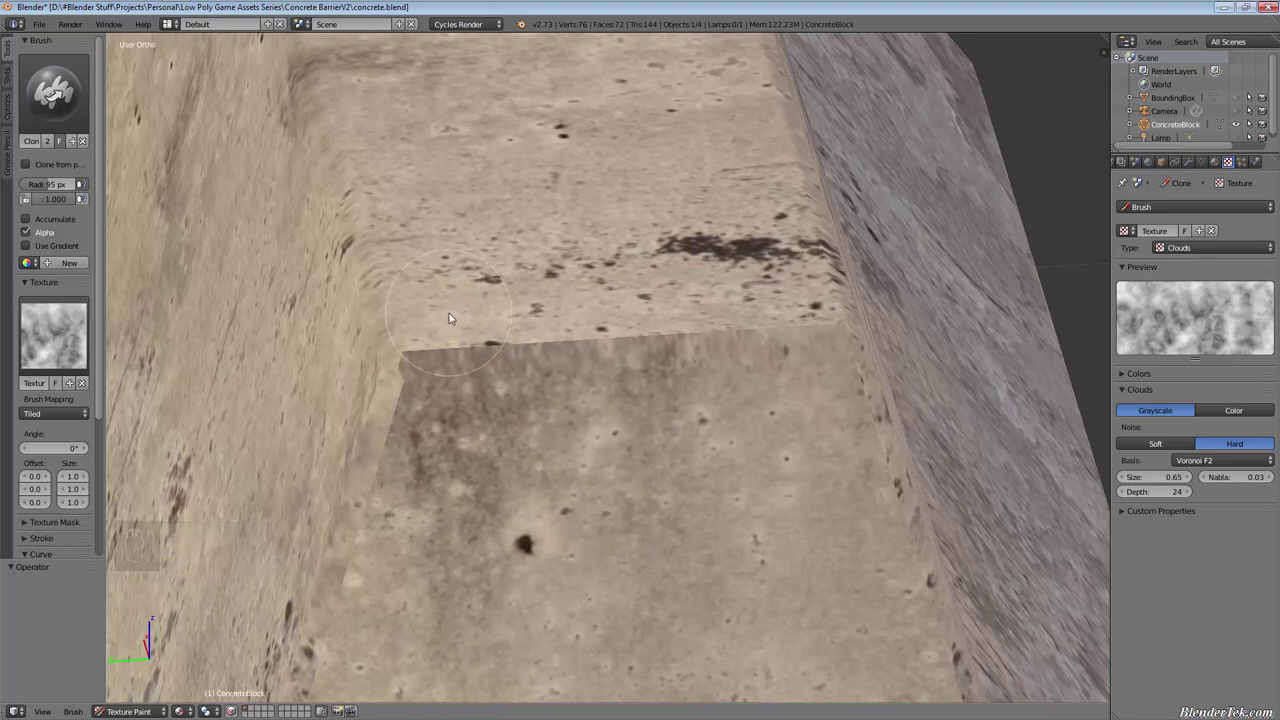
Set a clone source beside the dark stain and paint lighter concrete over the top-face seam
left_click_drag(458, 311, 446, 379)
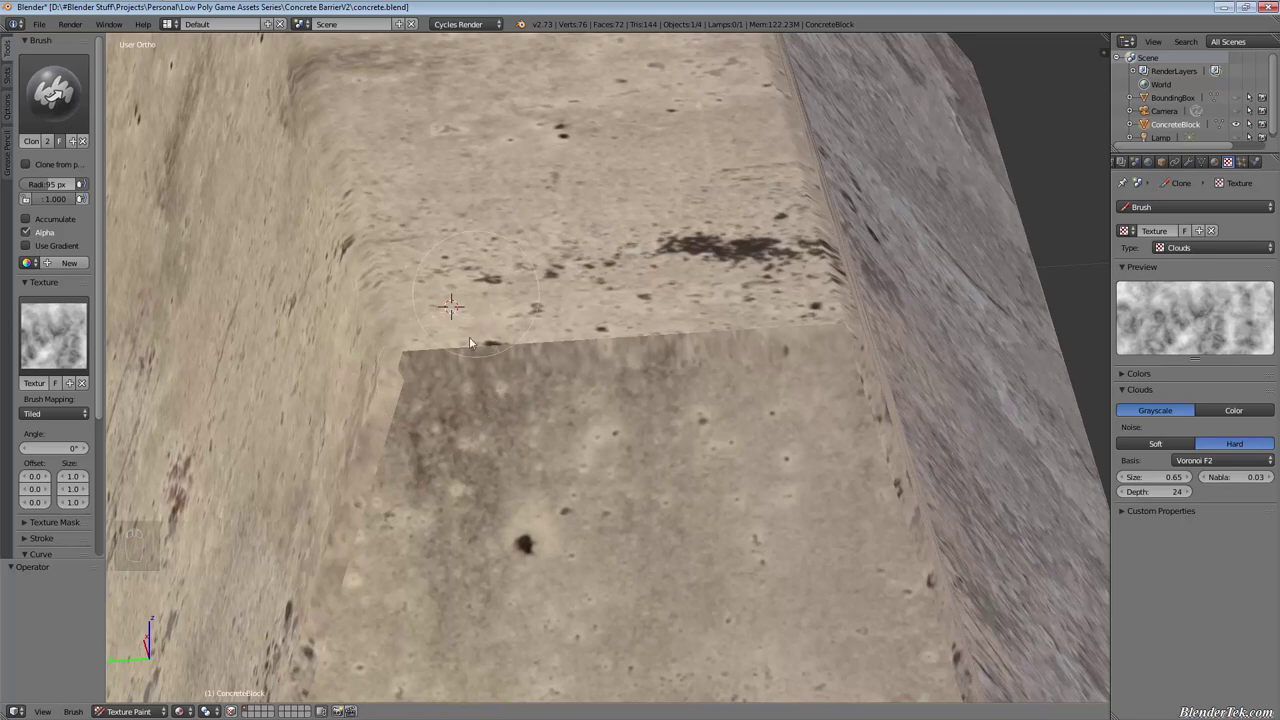
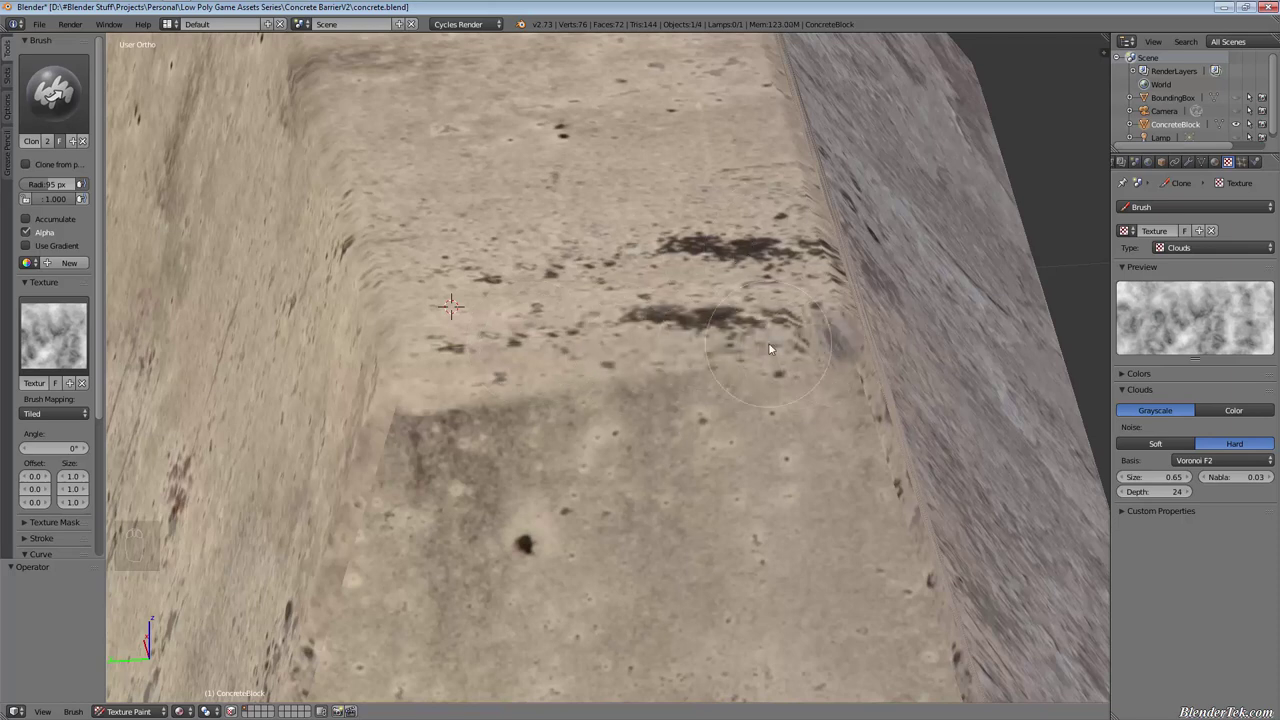
left_click_drag(583, 402, 672, 360)
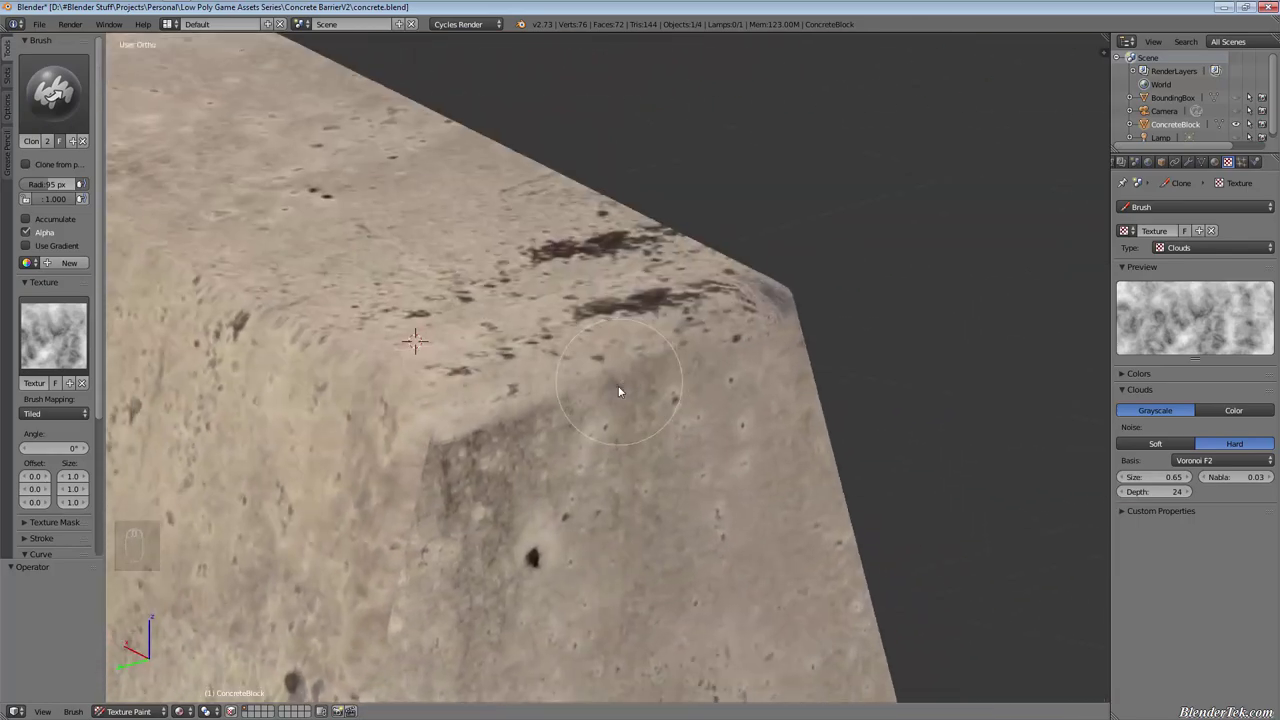
left_click_drag(603, 415, 429, 440)
left_click_drag(429, 440, 462, 540)
left_click_drag(542, 505, 638, 402)
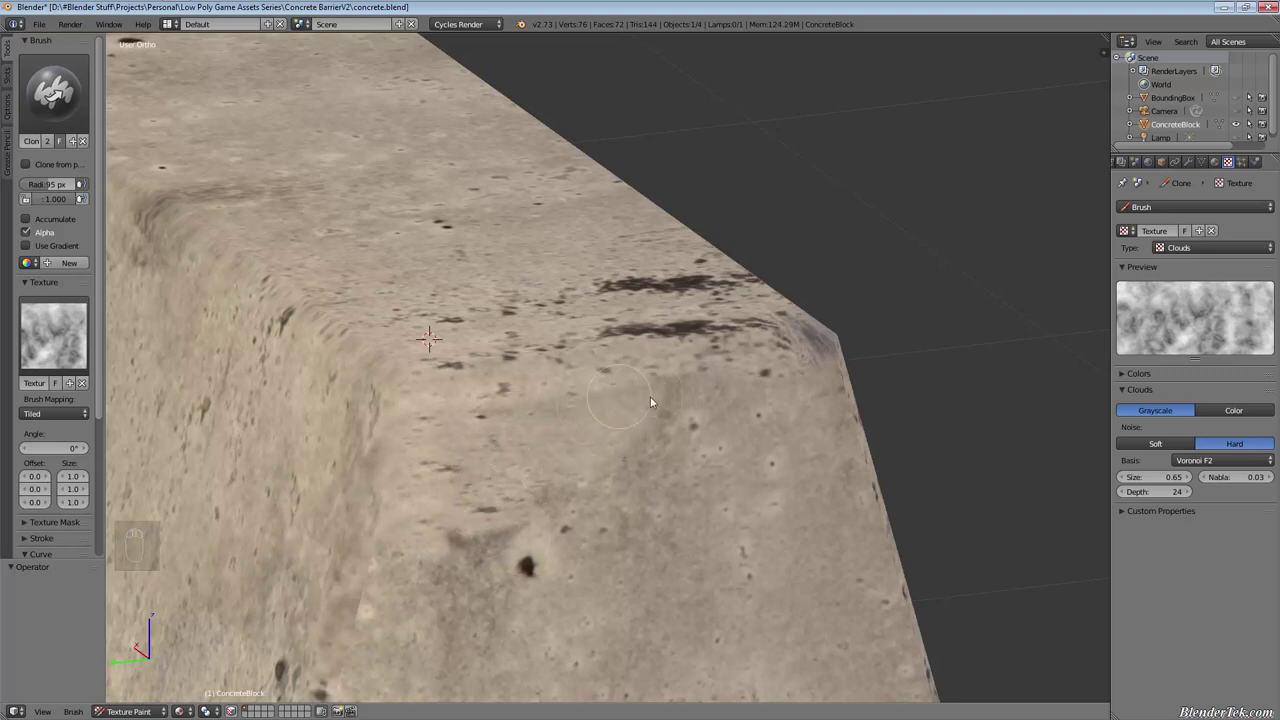
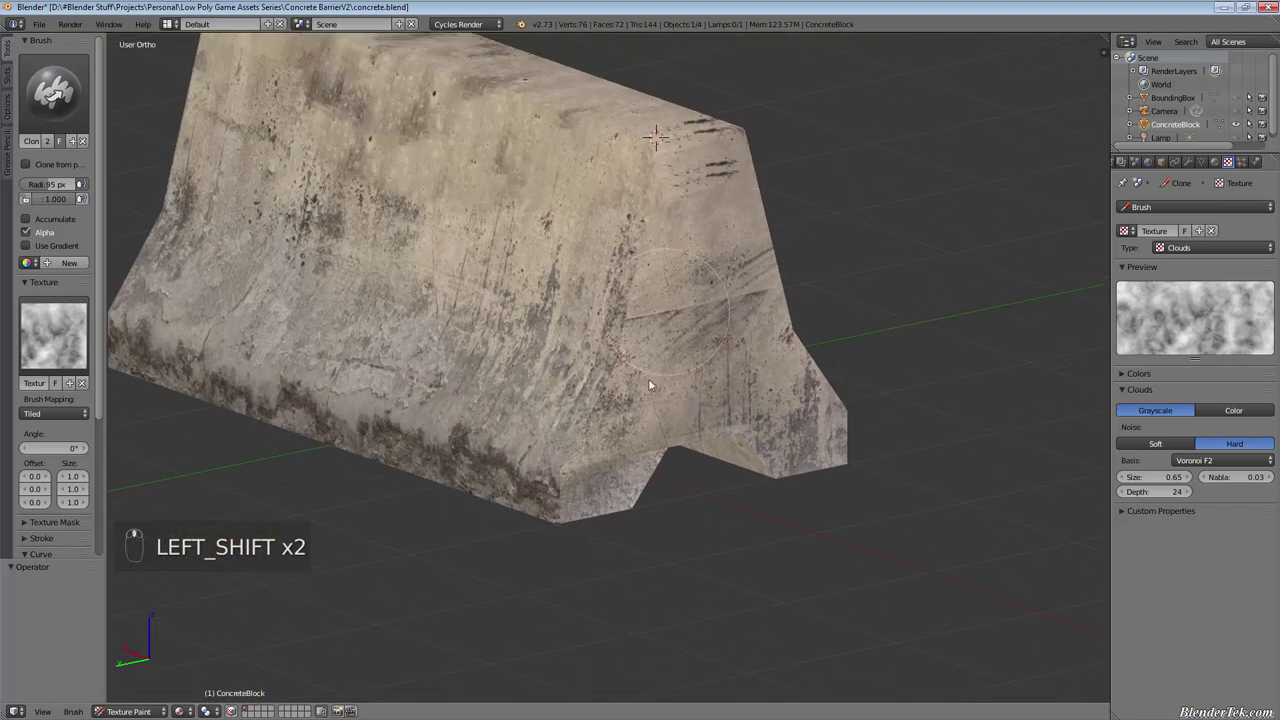
Clone a dark stain streak near the barrier's top edge and close in on that edge
left_click(548, 476)
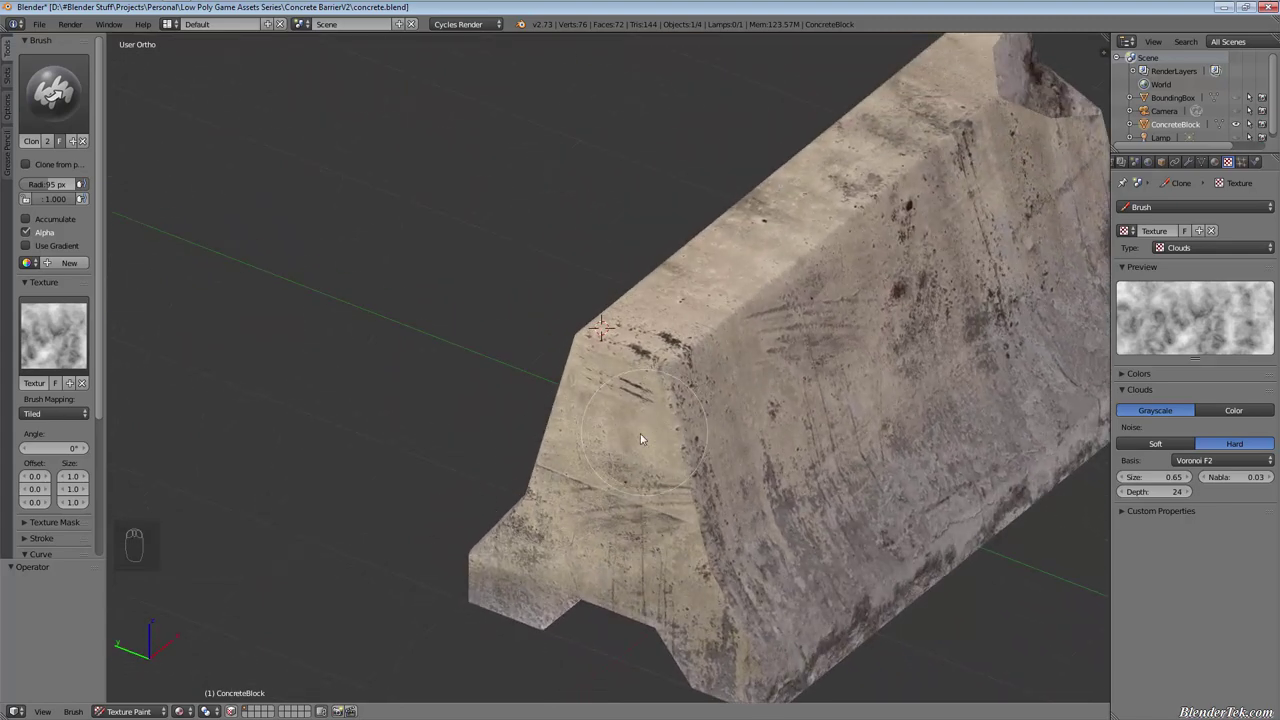
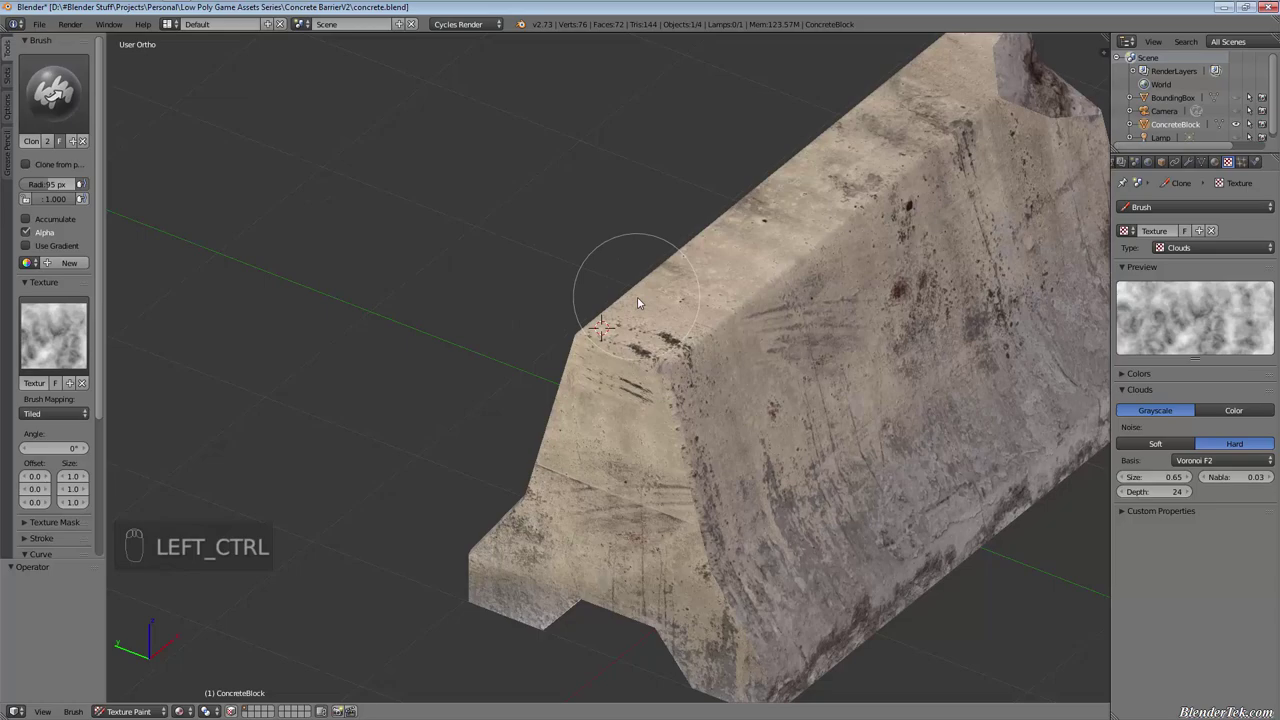
left_click_drag(619, 303, 686, 414)
middle_click(675, 416)
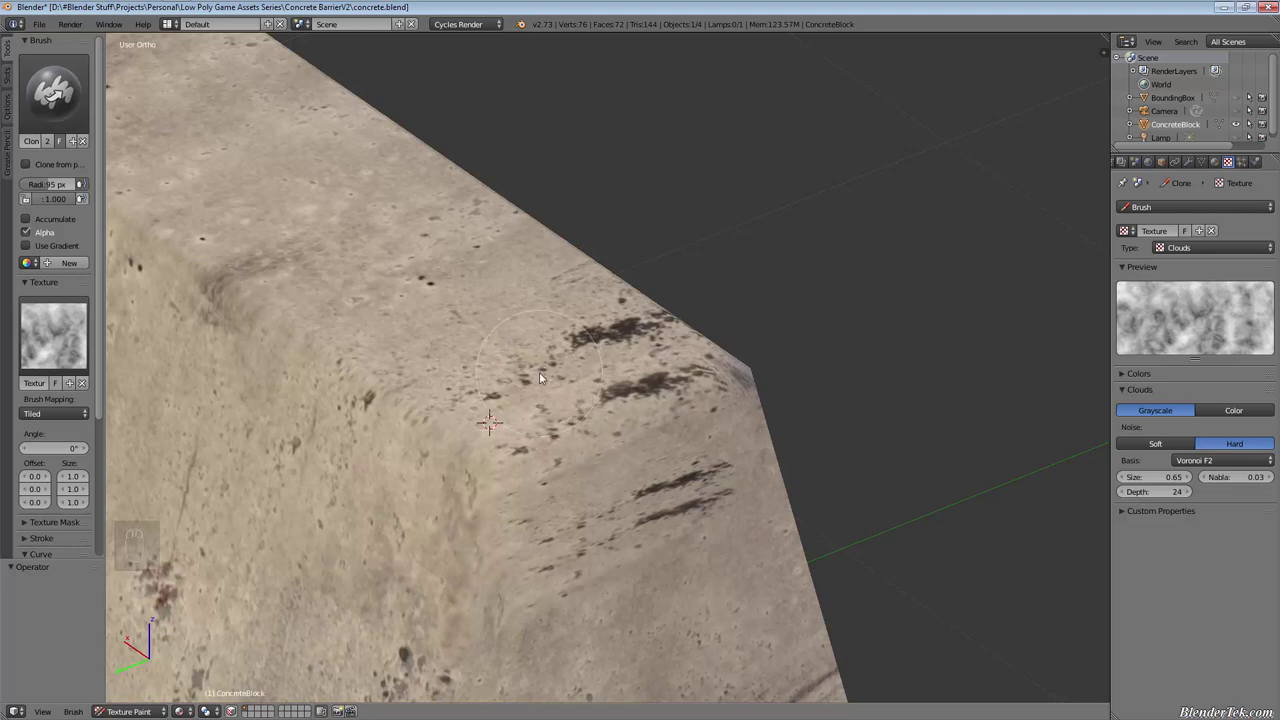
Set a concrete clone source, stamp it on the top, and paint a stroke across the side face
left_click(520, 461)
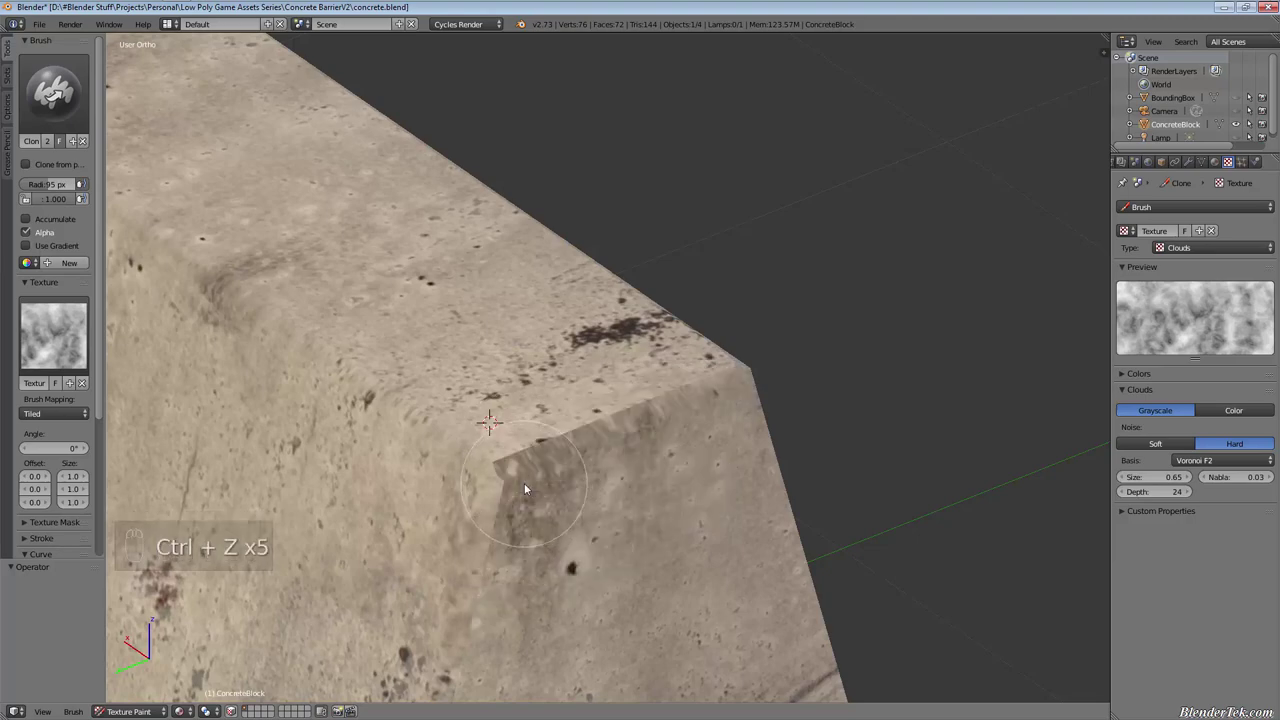
left_click(479, 482)
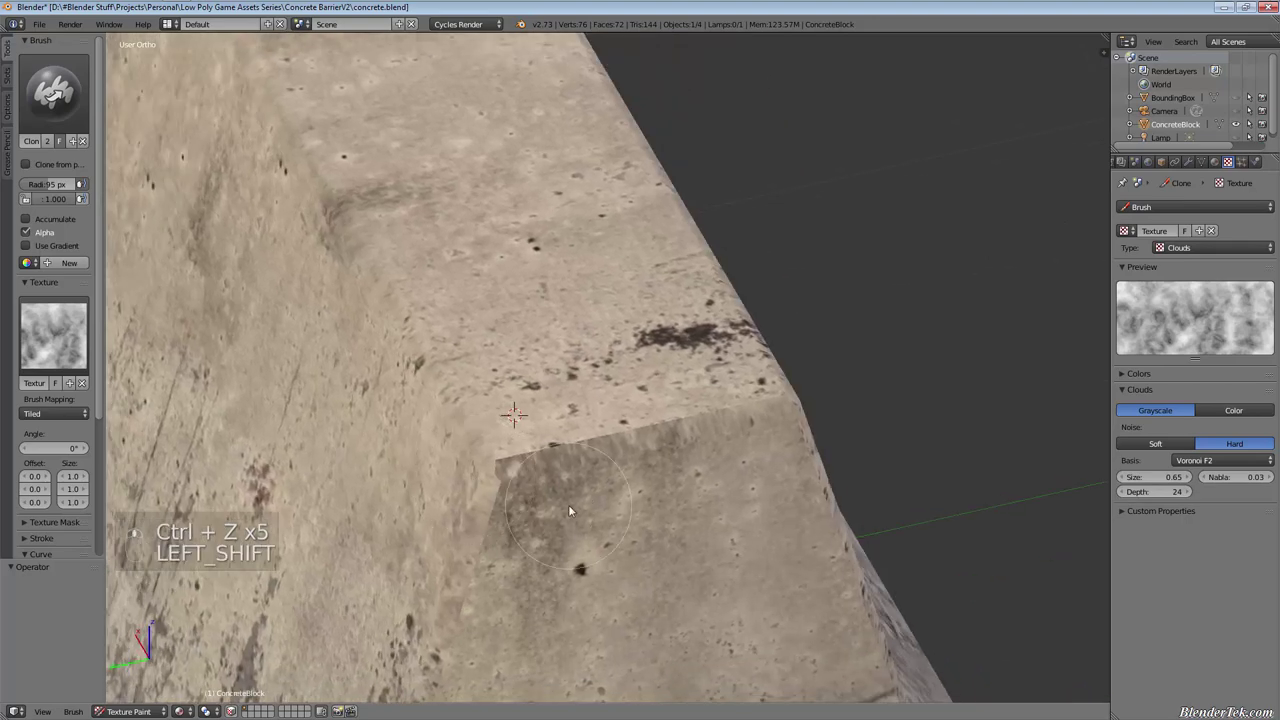
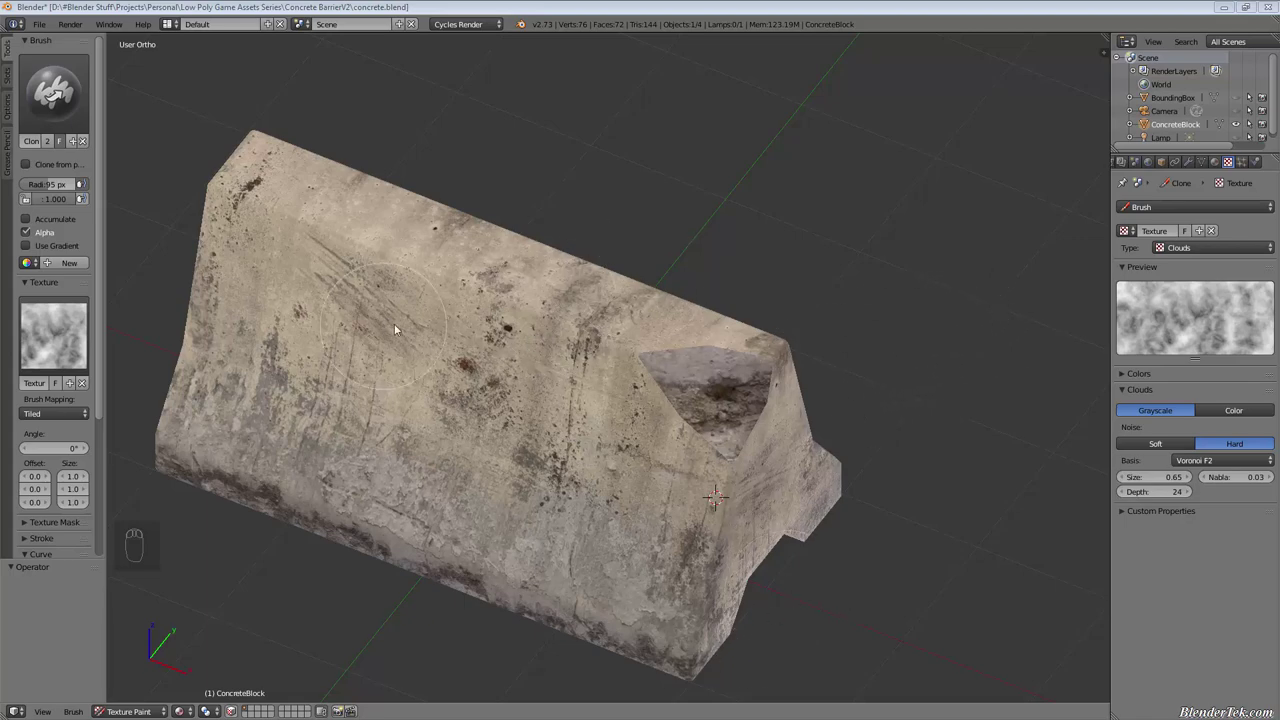
left_click_drag(421, 331, 693, 421)
key("Left")
Paint cloned concrete strokes over the side and lower end faces to blend their texture
left_click_drag(680, 437, 527, 527)
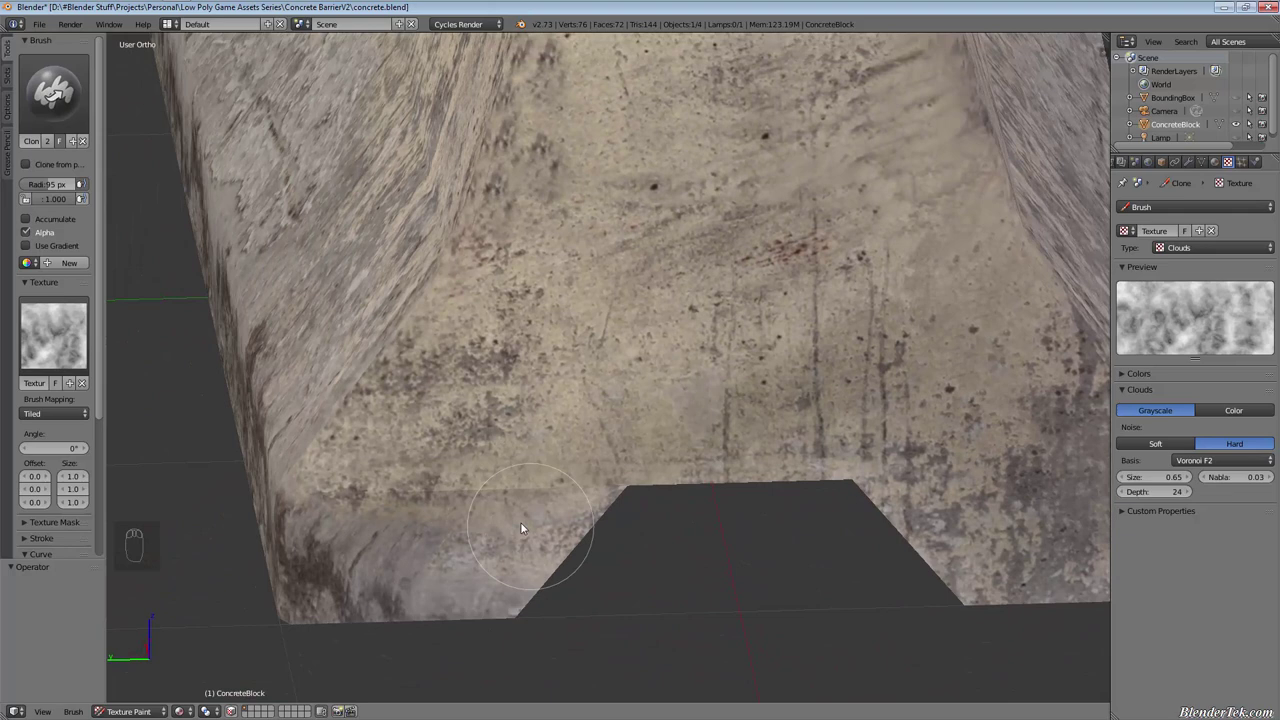
left_click_drag(486, 428, 552, 485)
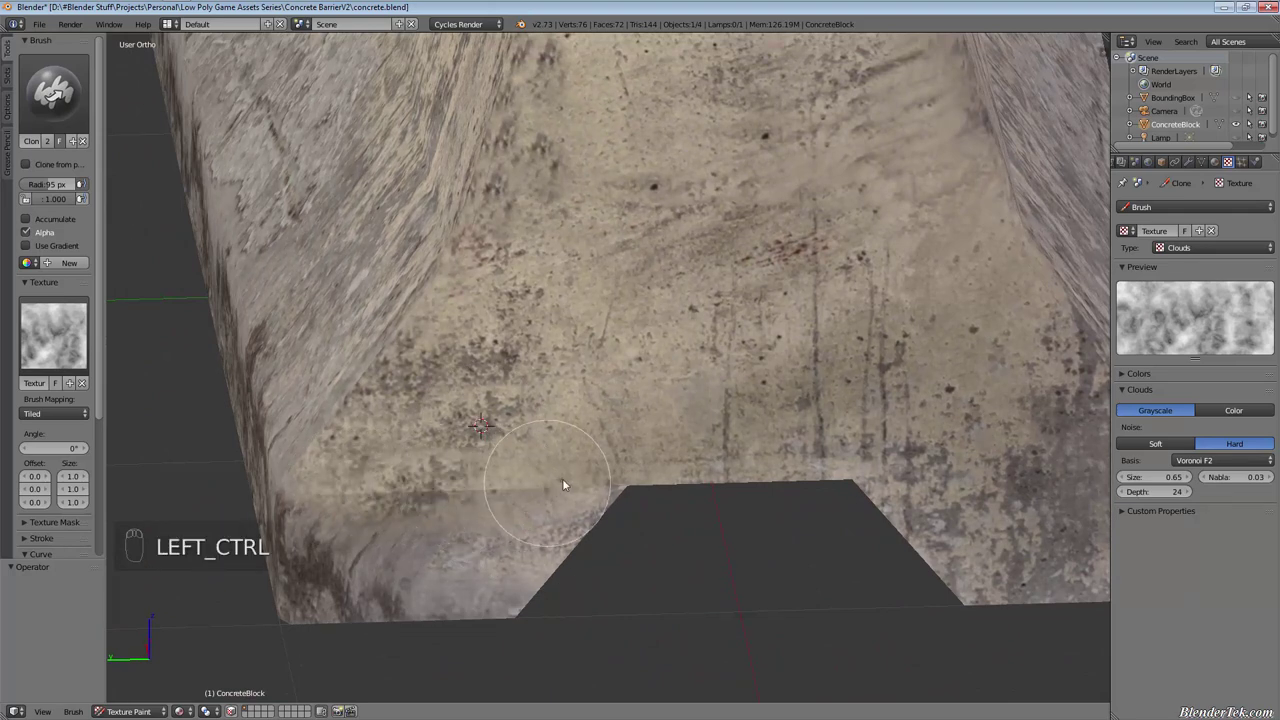
left_click_drag(563, 437, 345, 488)
left_click_drag(440, 485, 518, 431)
left_click(514, 432)
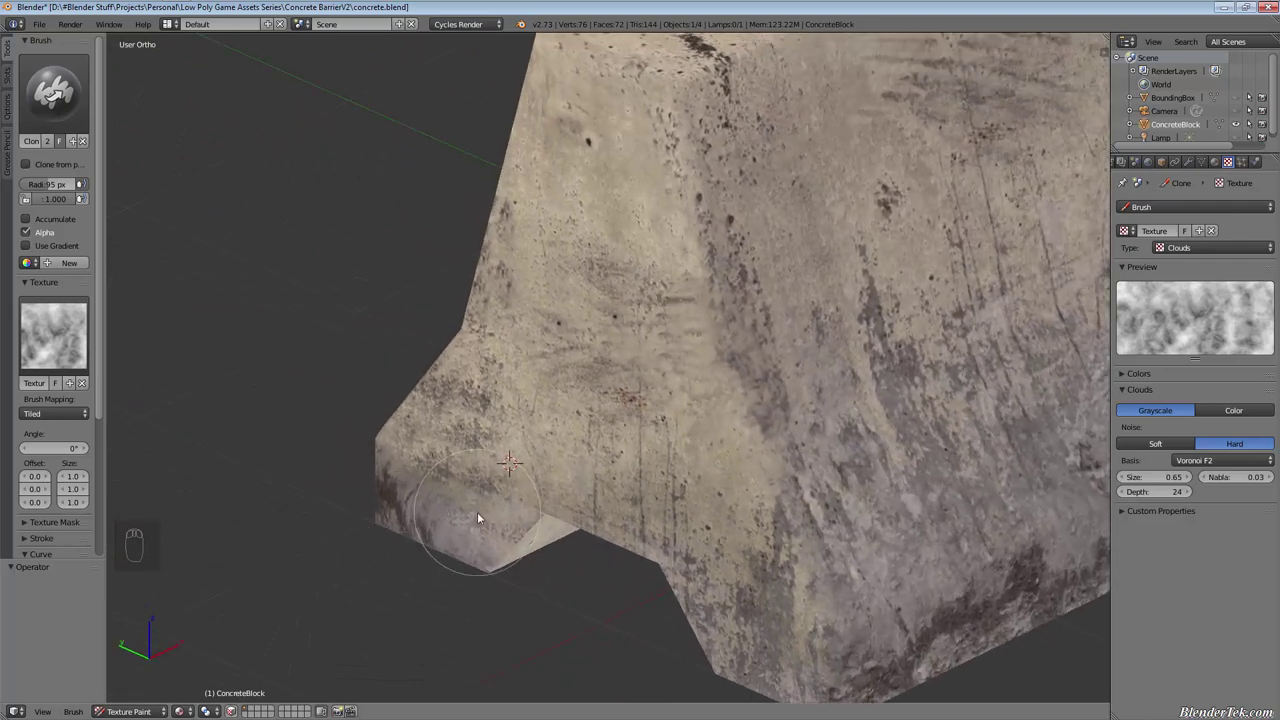
Clone concrete along the bottom edge and end face, resetting the clone source between strokes
middle_click(531, 502)
left_click_drag(540, 530, 653, 536)
middle_click(653, 536)
left_click(677, 537)
left_click_drag(795, 588, 703, 575)
left_click_drag(654, 614, 638, 459)
left_click(684, 386)
left_click_drag(952, 315, 866, 334)
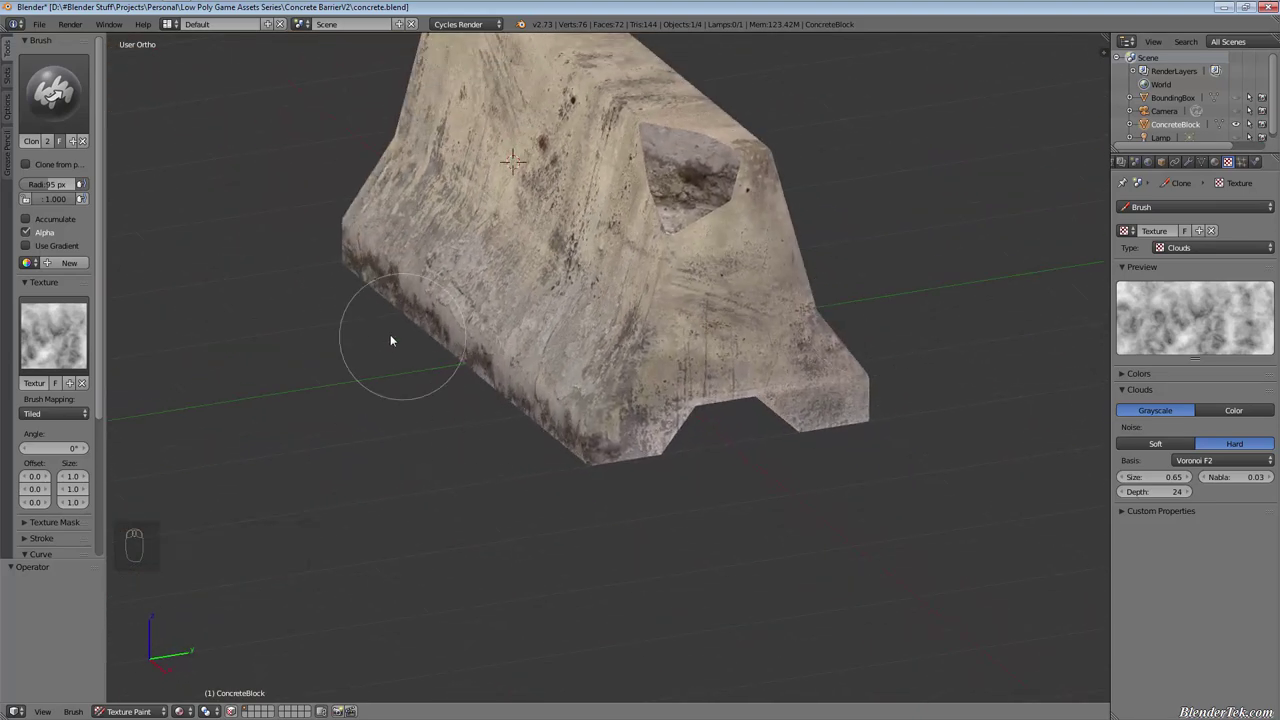
Paint long clone strokes across the top surface and pick a fresh clone source
middle_click(757, 403)
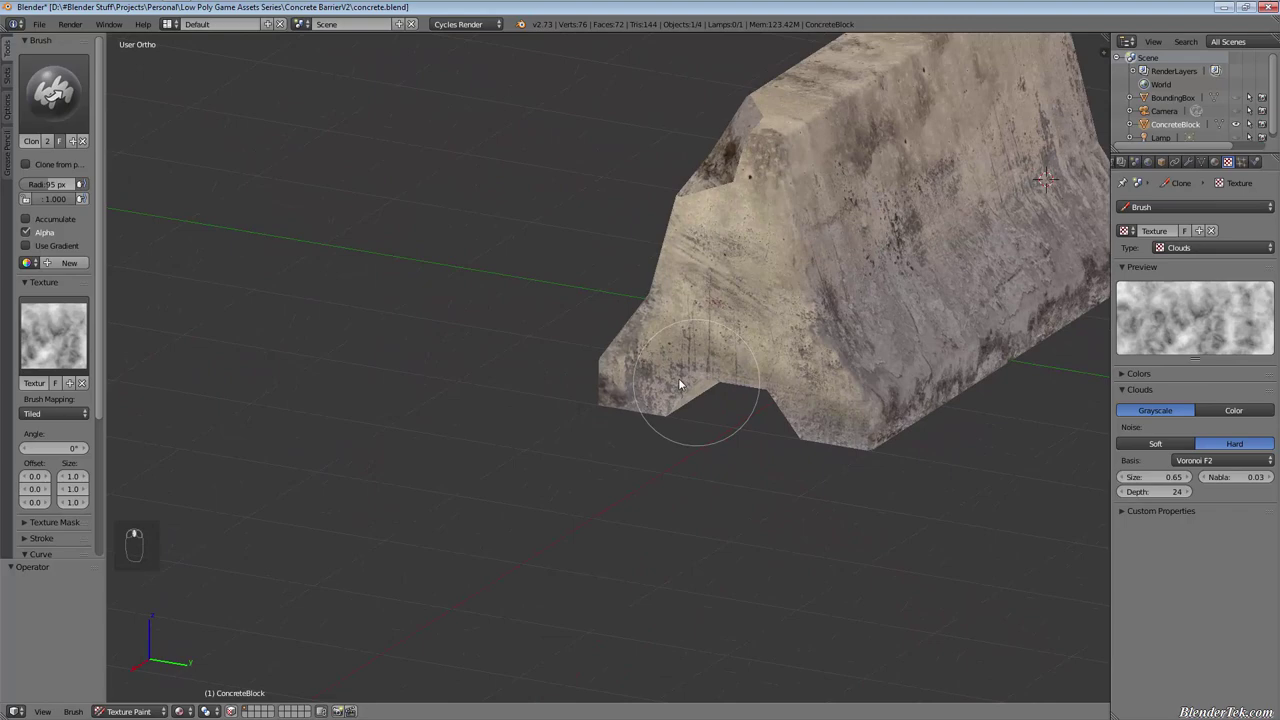
key("Left")
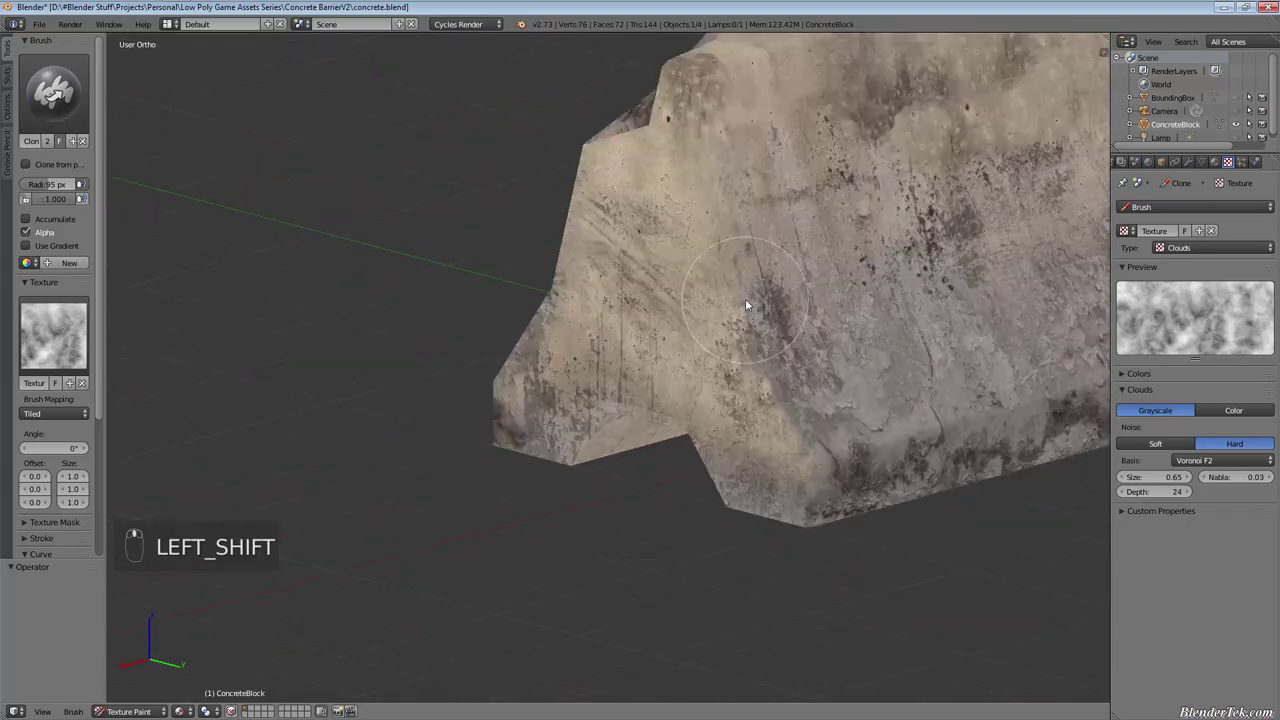
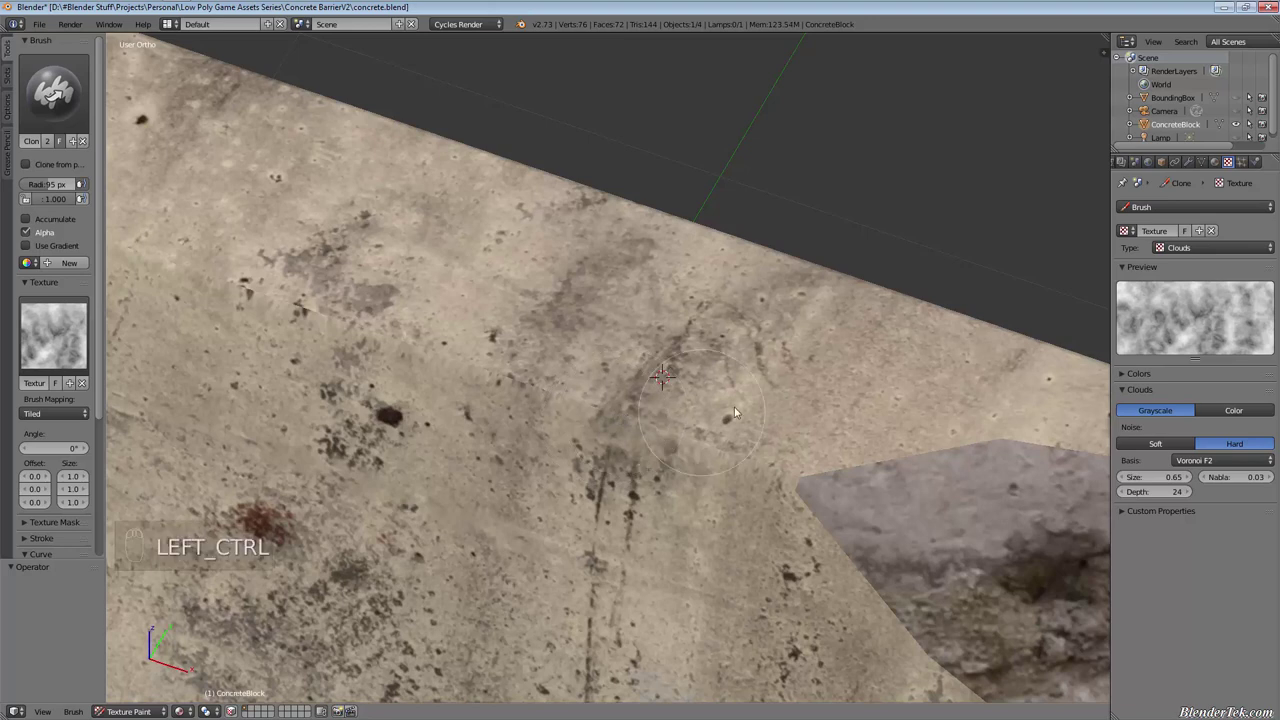
left_click_drag(774, 404, 327, 401)
left_click_drag(327, 401, 447, 411)
left_click(447, 411)
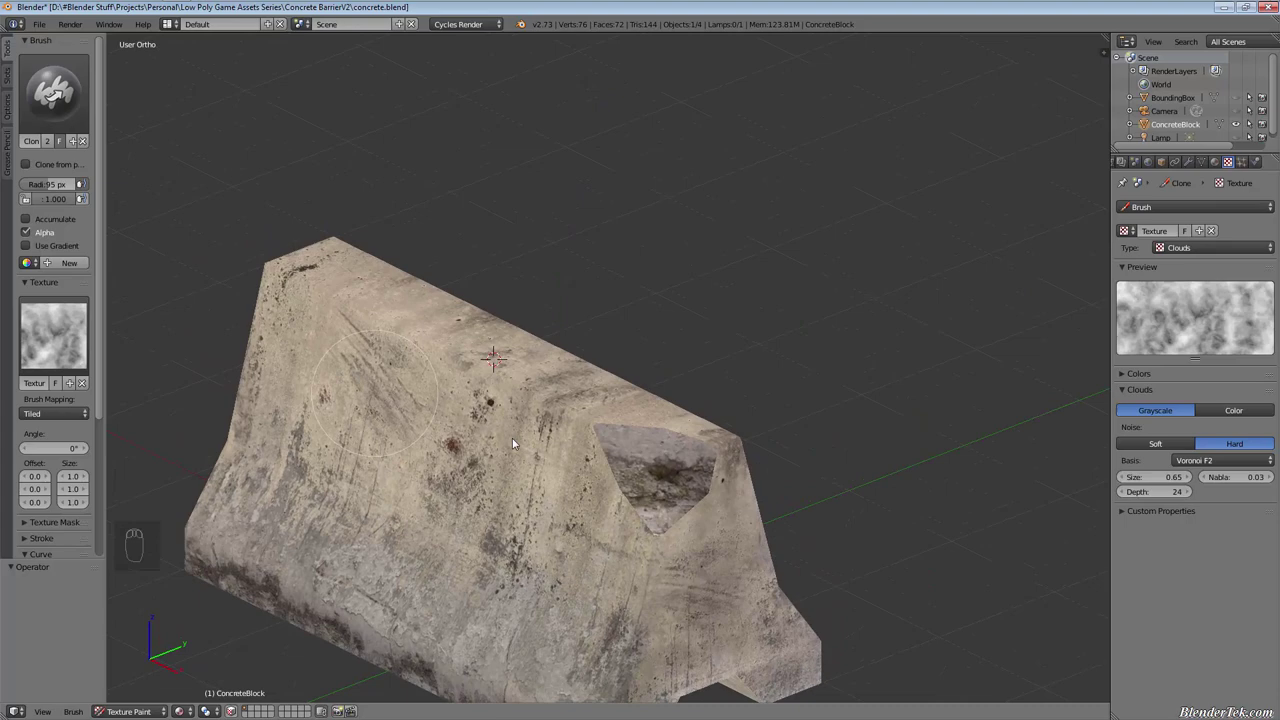
Set clone sources near the triangular patch and blend its top edge and corner into the concrete
left_click(689, 522)
left_click(657, 512)
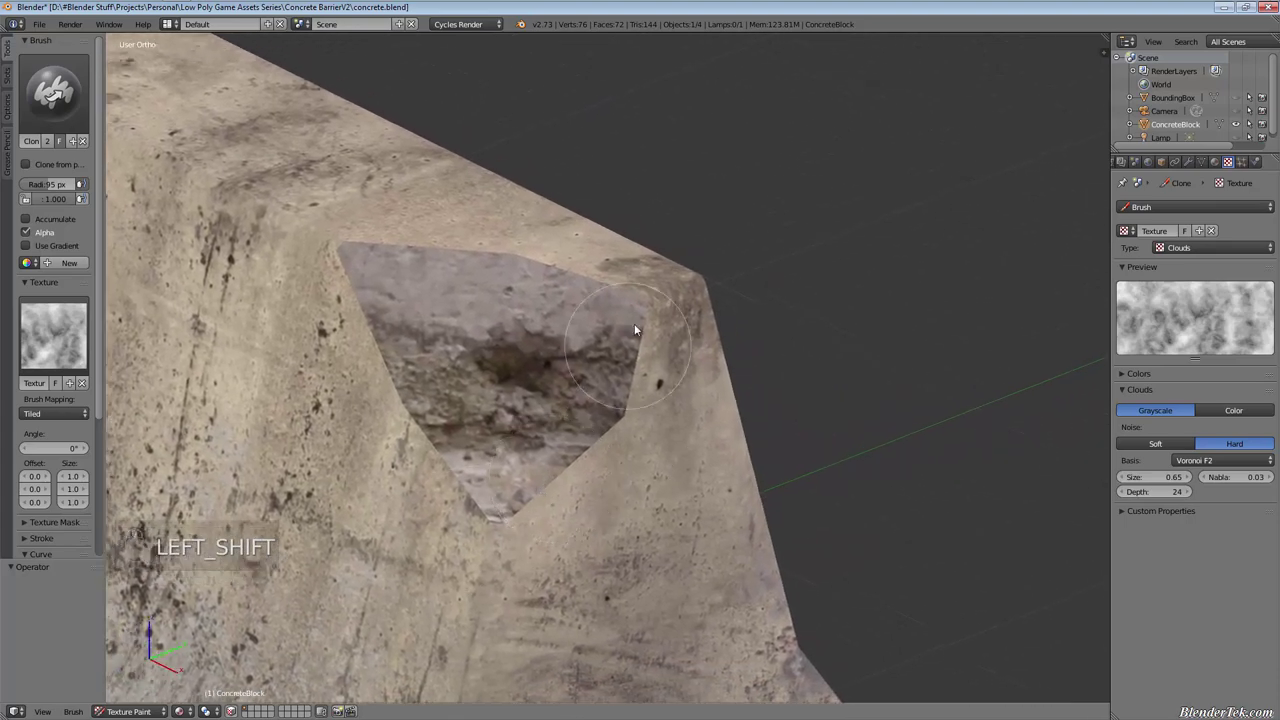
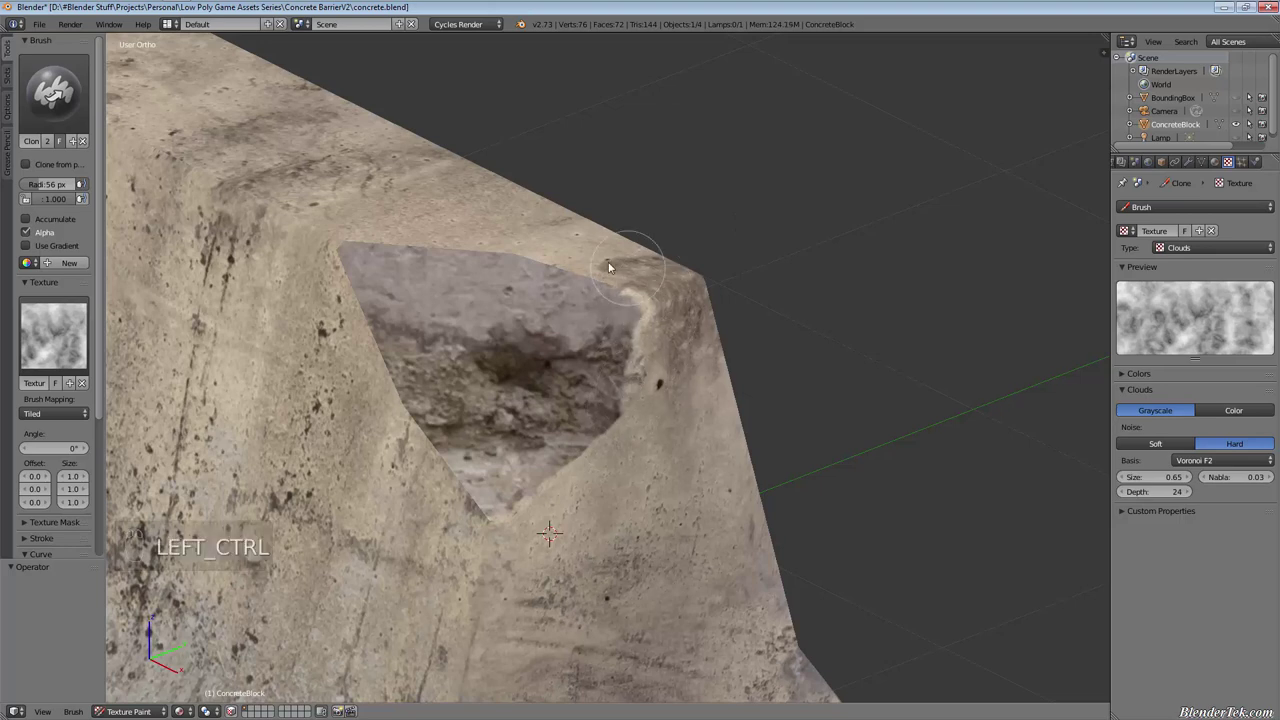
left_click_drag(621, 275, 627, 296)
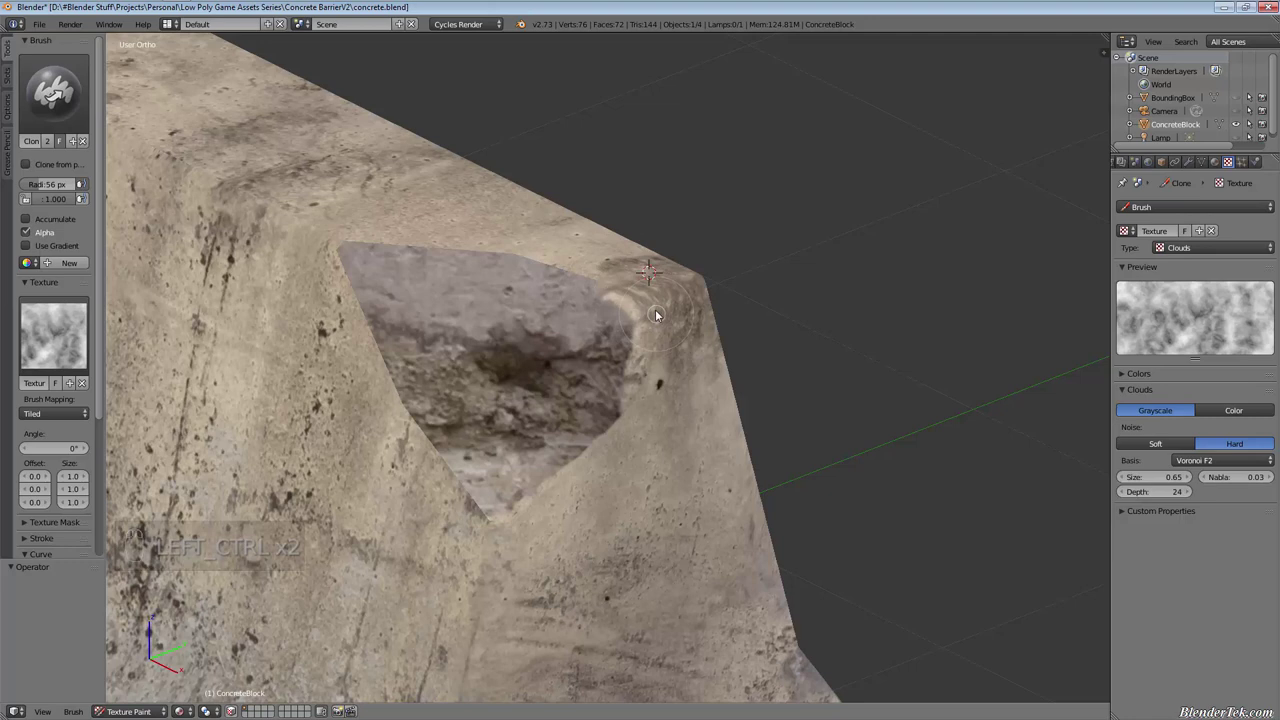
left_click(541, 241)
left_click_drag(524, 222, 603, 286)
left_click_drag(585, 252, 495, 259)
Soften the patch's left and lower edges with further clone strokes
left_click_drag(361, 245, 345, 286)
left_click_drag(311, 284, 354, 273)
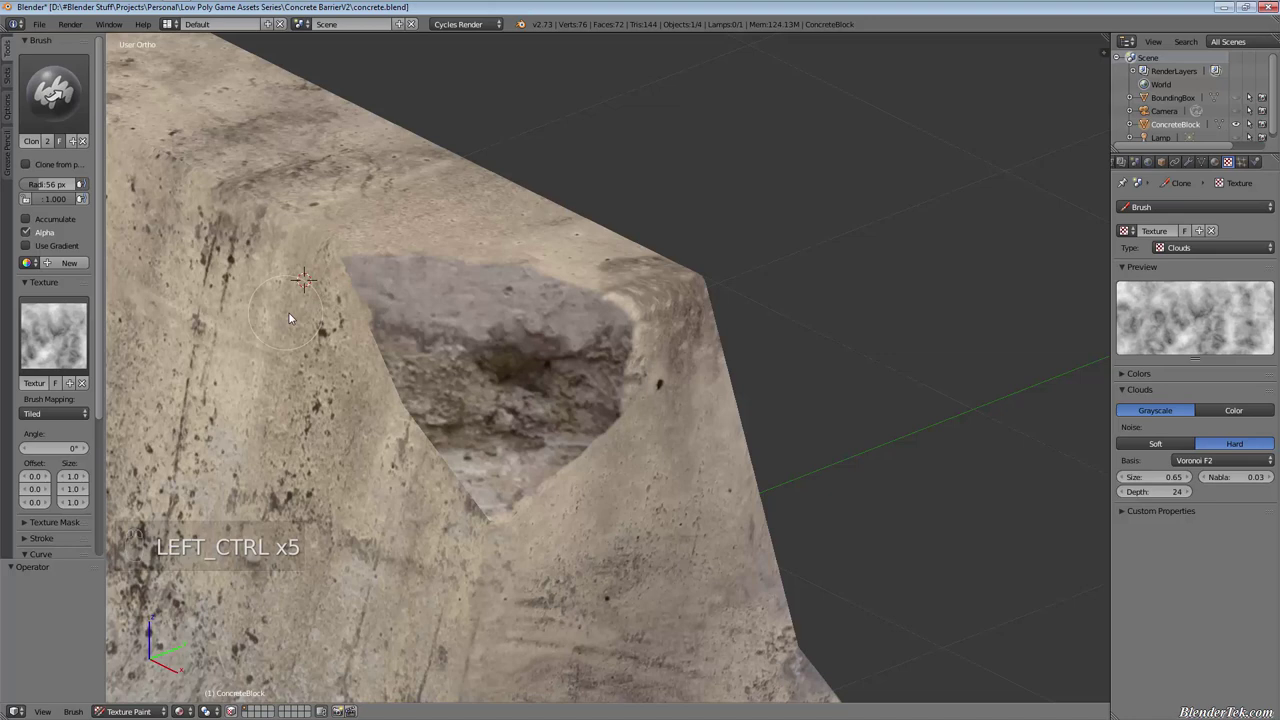
left_click_drag(284, 332, 373, 327)
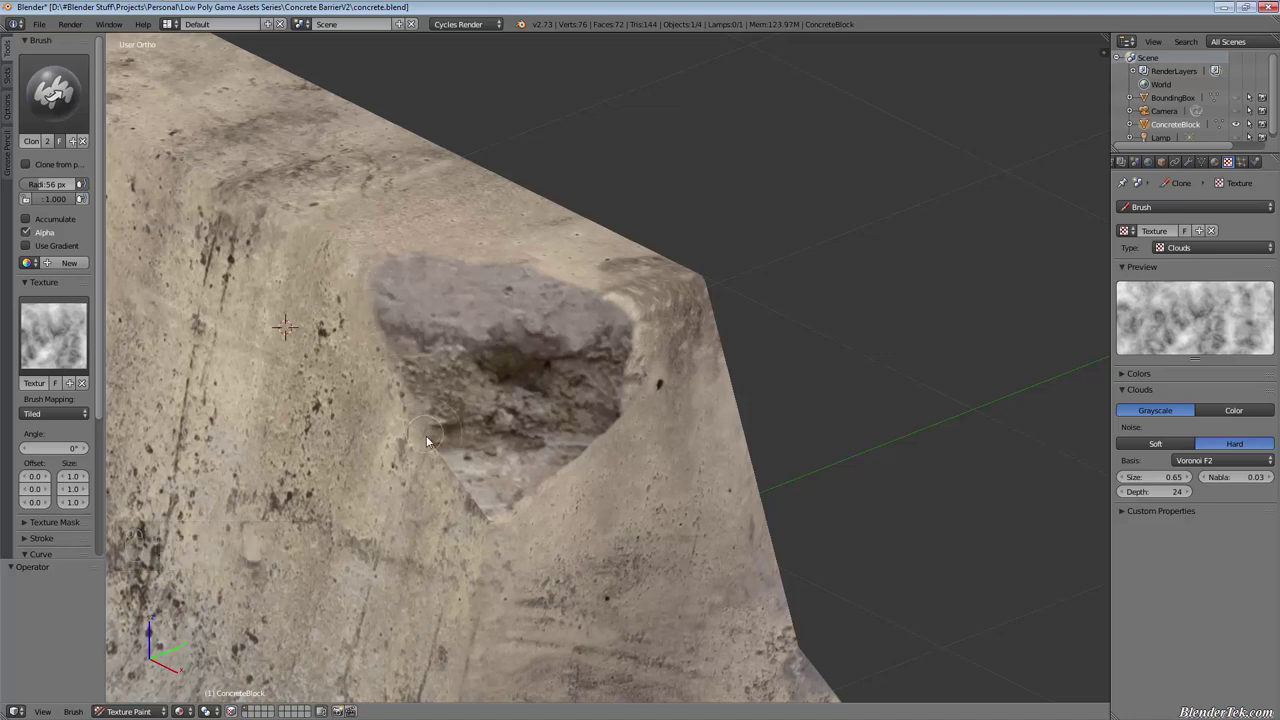
left_click_drag(532, 493, 500, 226)
left_click_drag(522, 221, 665, 425)
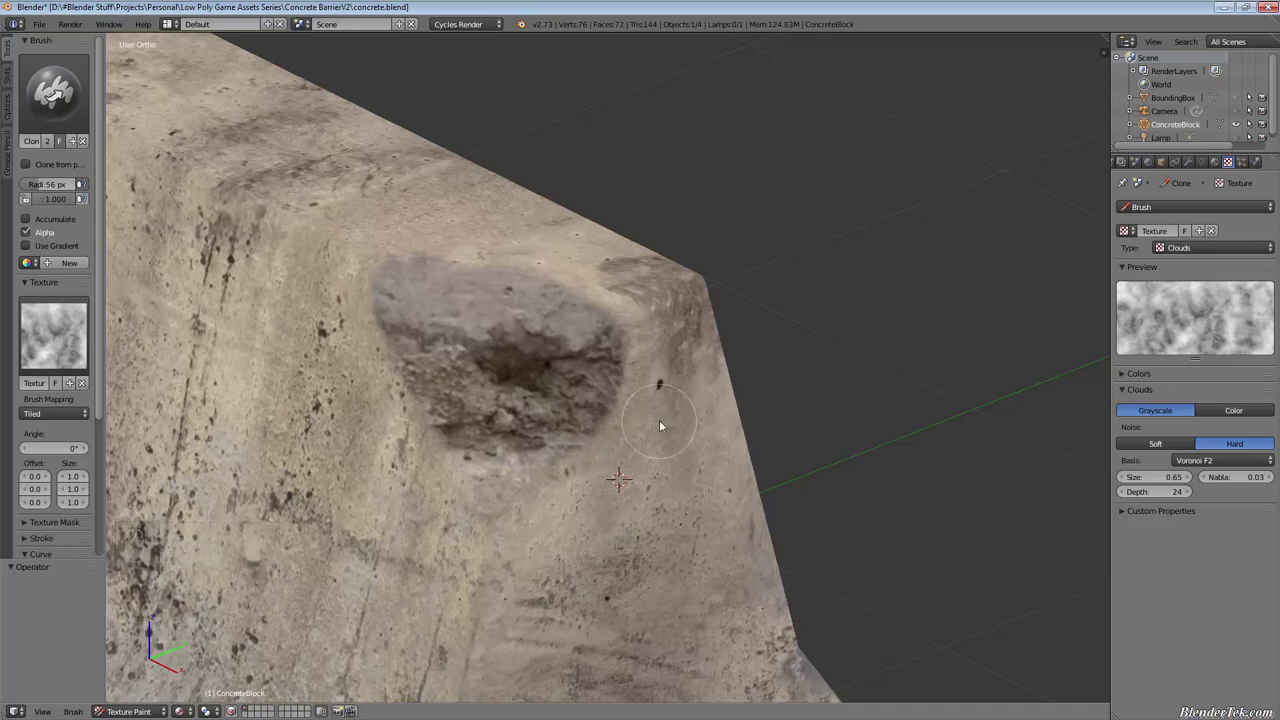
left_click_drag(608, 361, 659, 344)
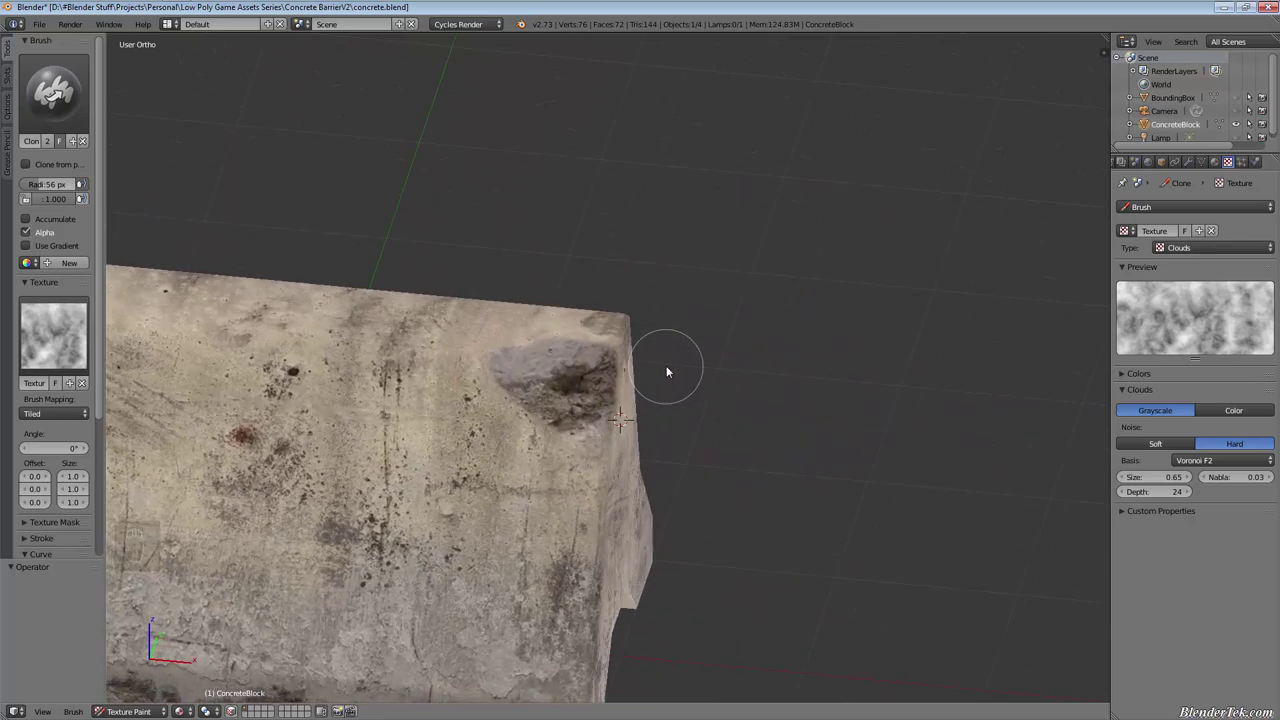
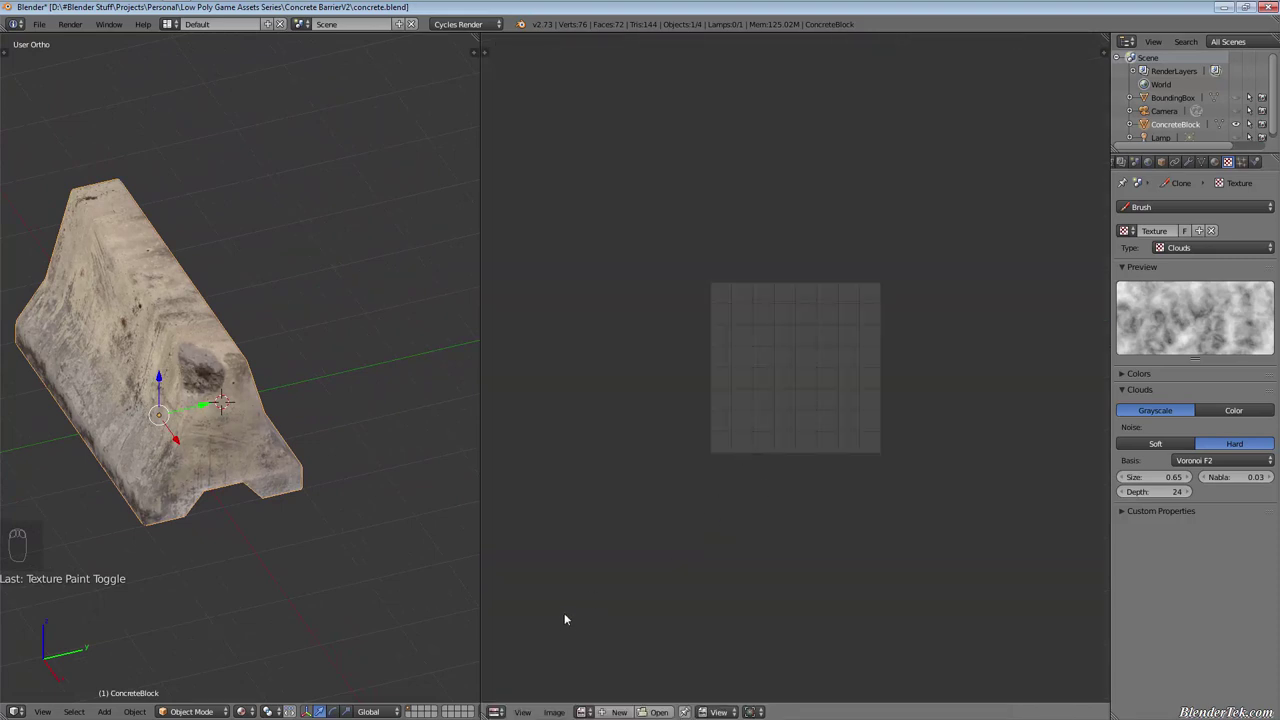
Enter Edit mode on the block and toggle selection of all UV faces in the UV editor
key("Tab")
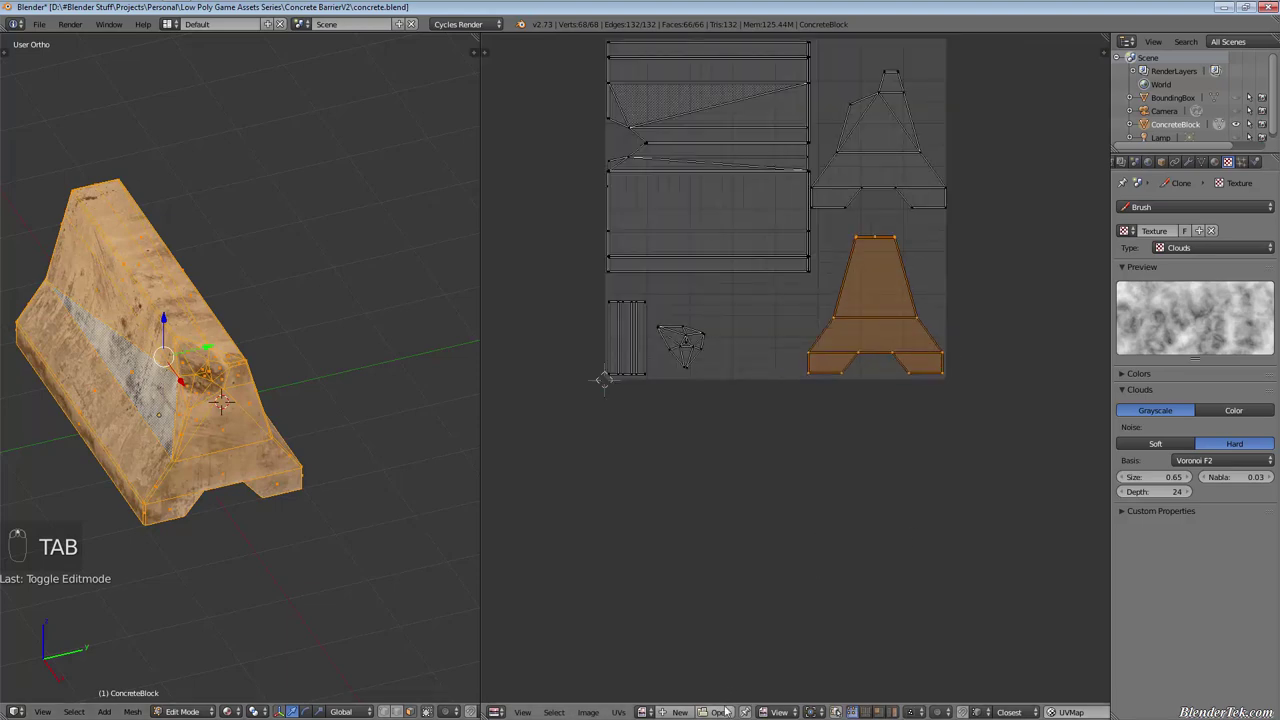
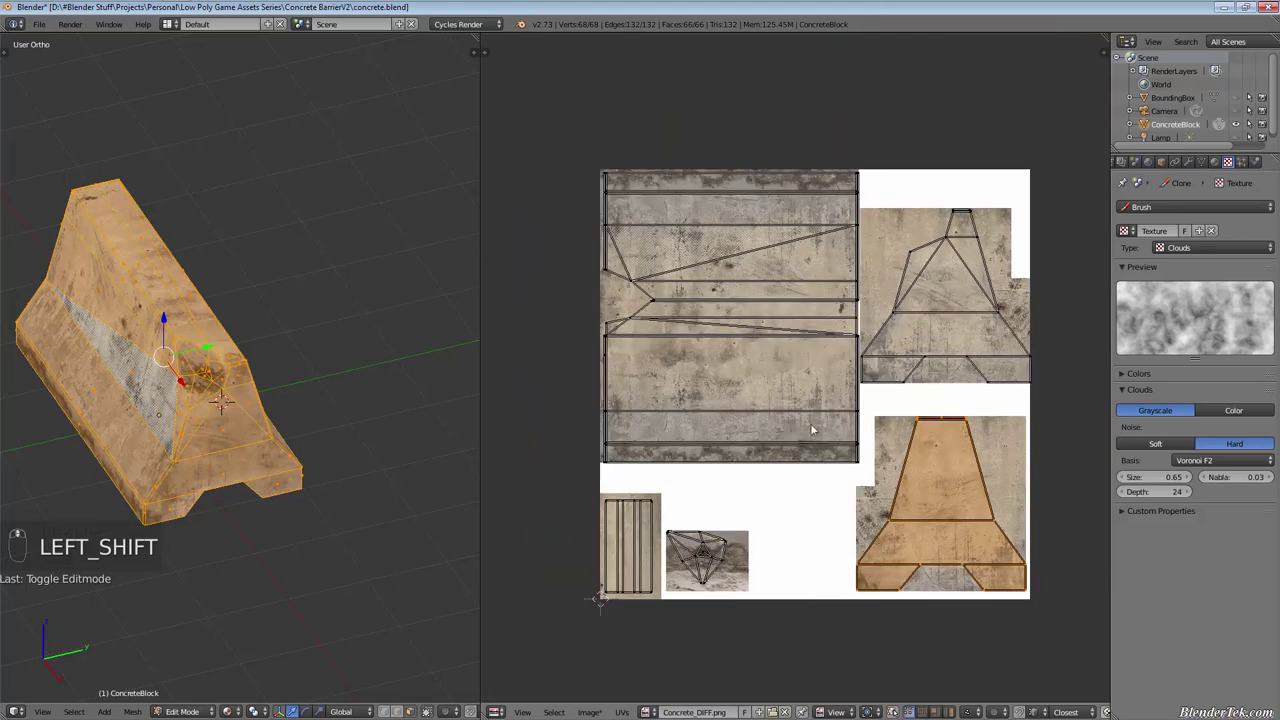
key("shift+a")
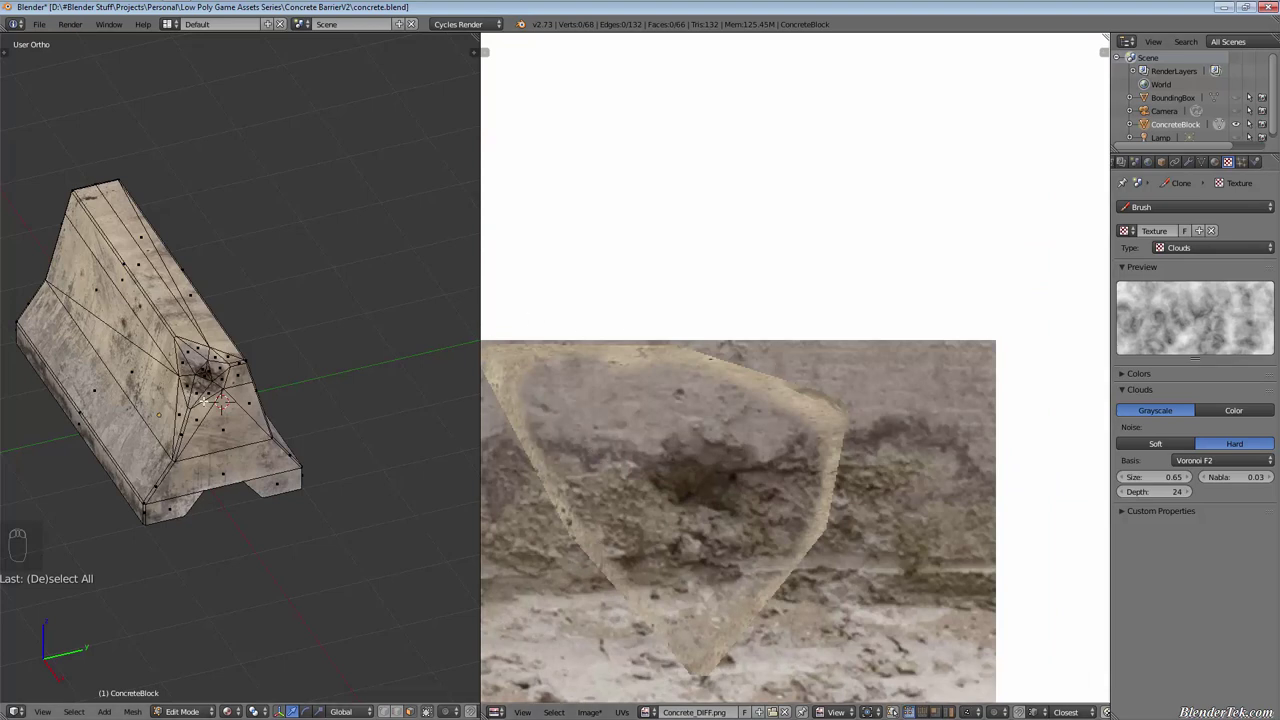
key("a")
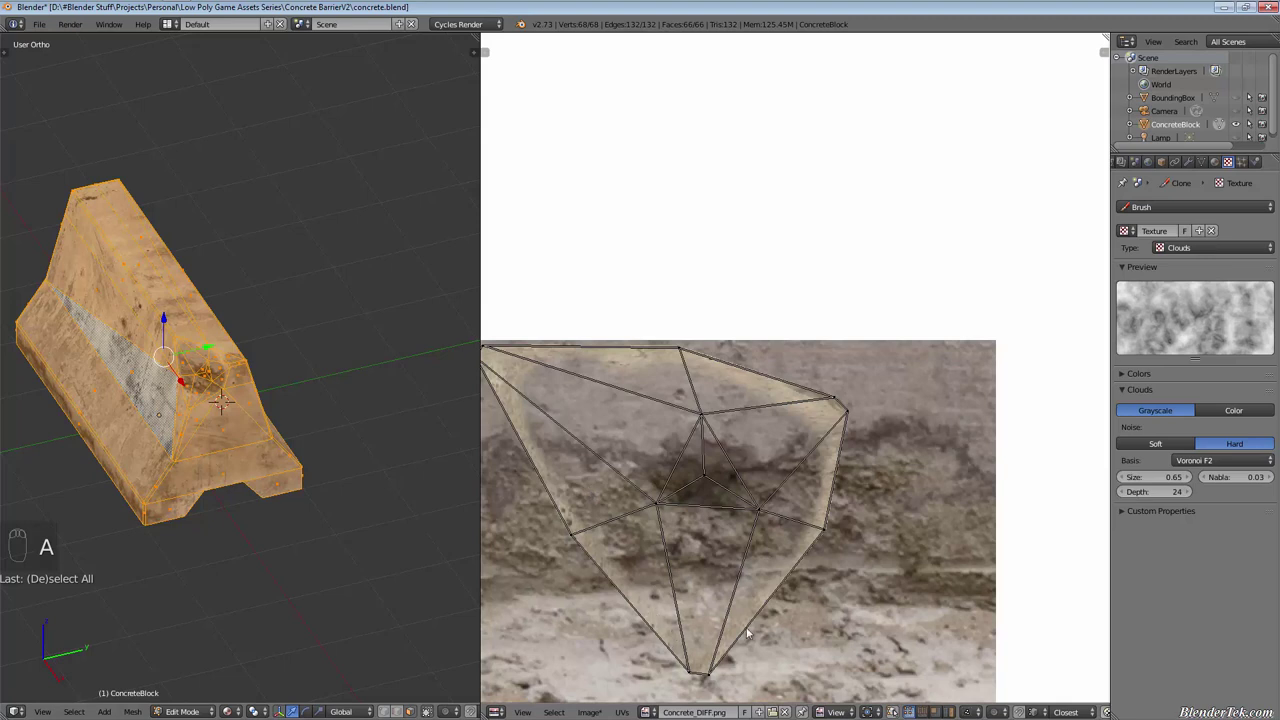
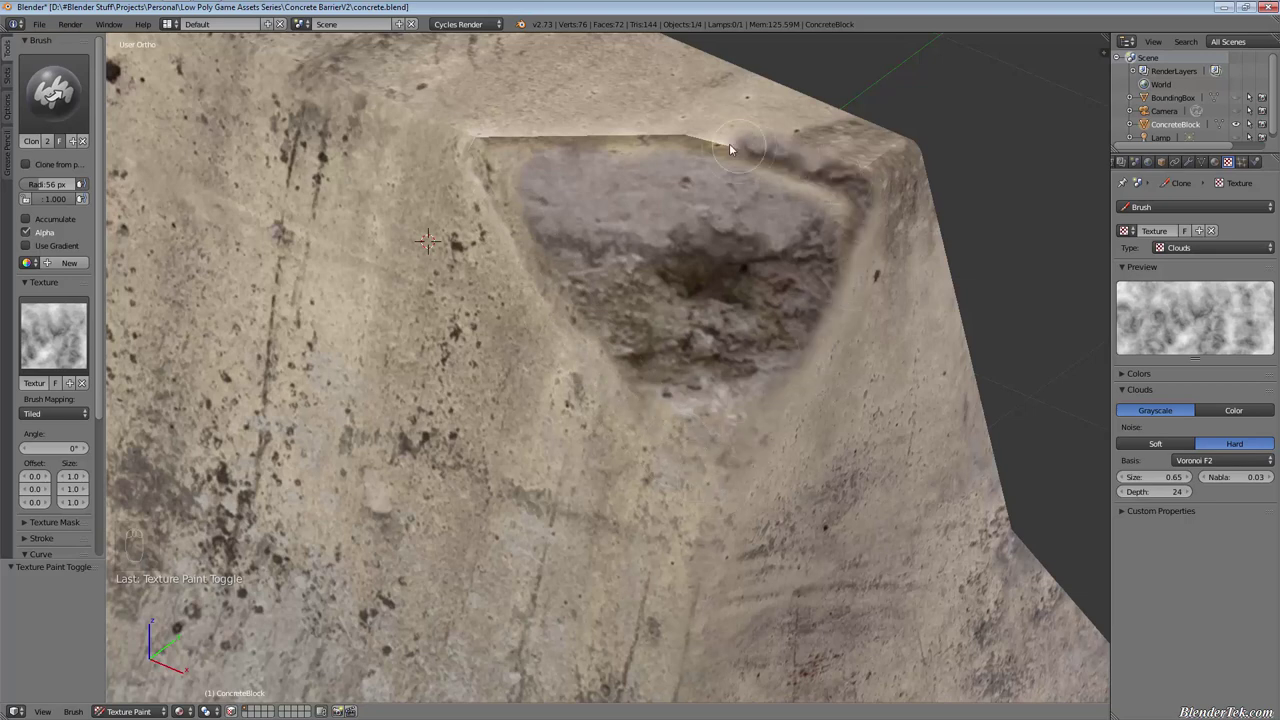
Stamp cloned concrete over the chipped corner's top edge and surrounding area
left_click(610, 159)
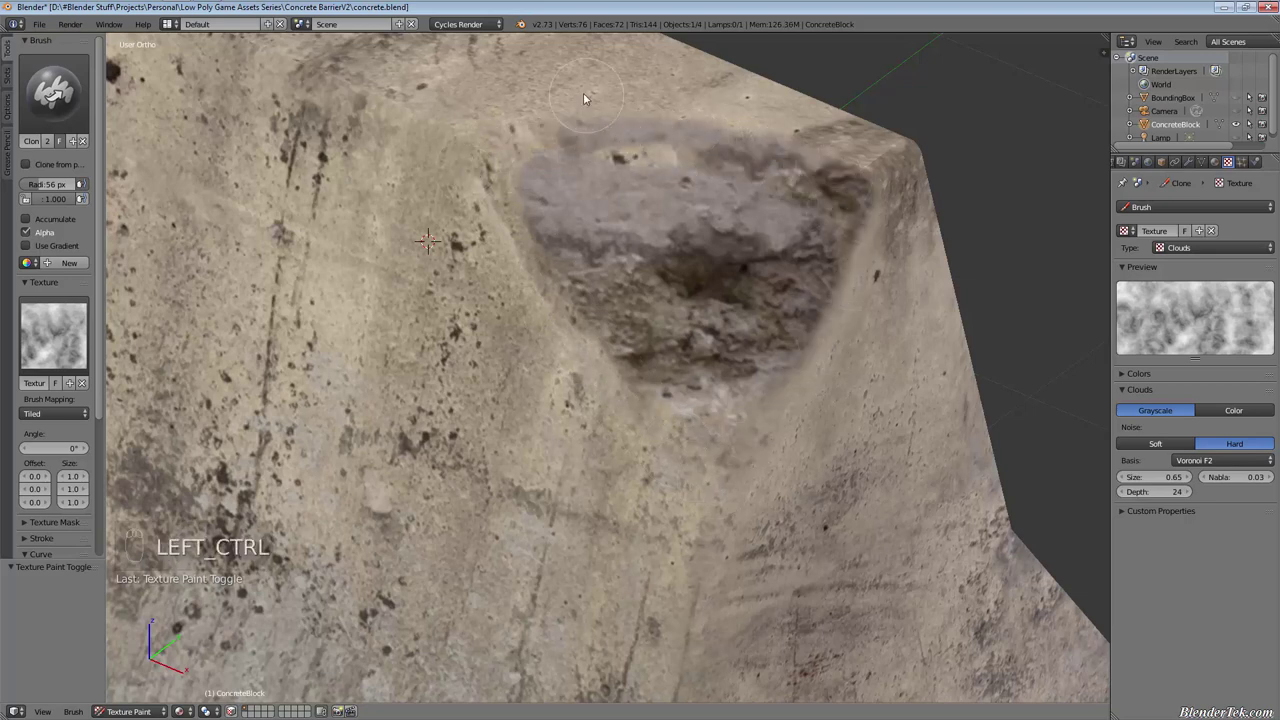
left_click(602, 131)
left_click(615, 179)
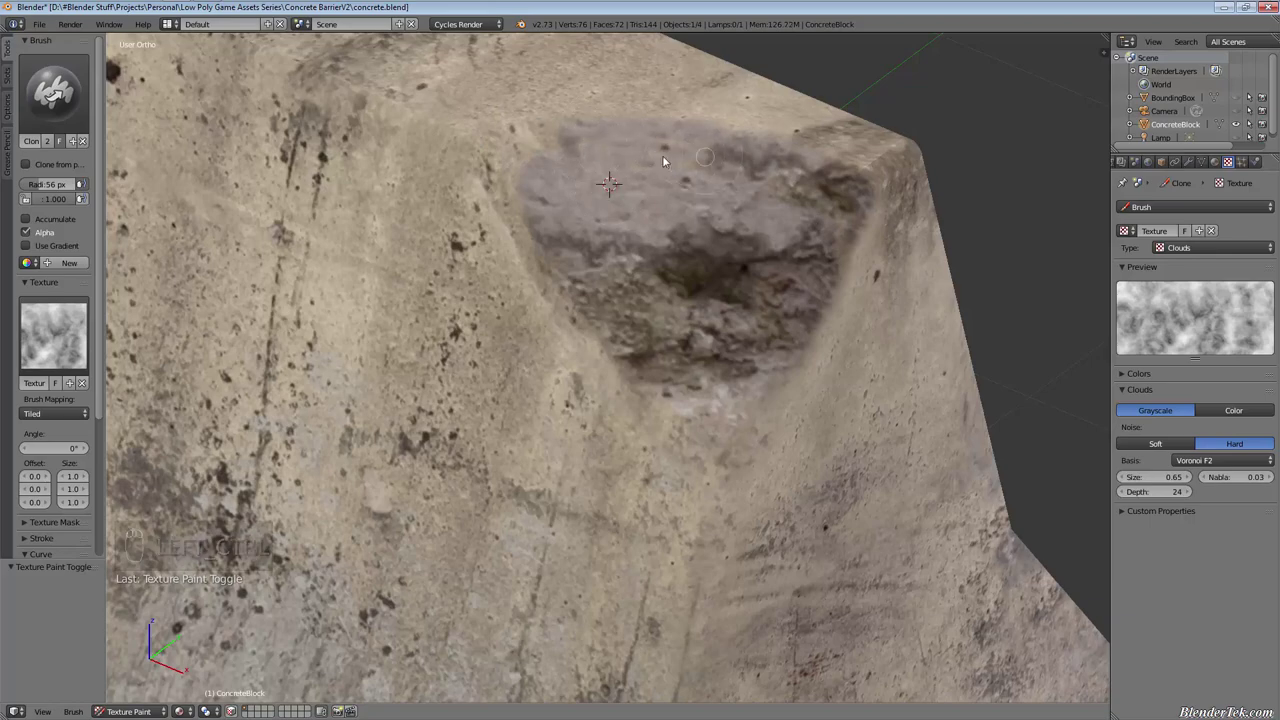
left_click(671, 164)
left_click(738, 351)
Orbit around the barrier end to inspect the chipped corner from each side
left_click_drag(632, 311, 876, 350)
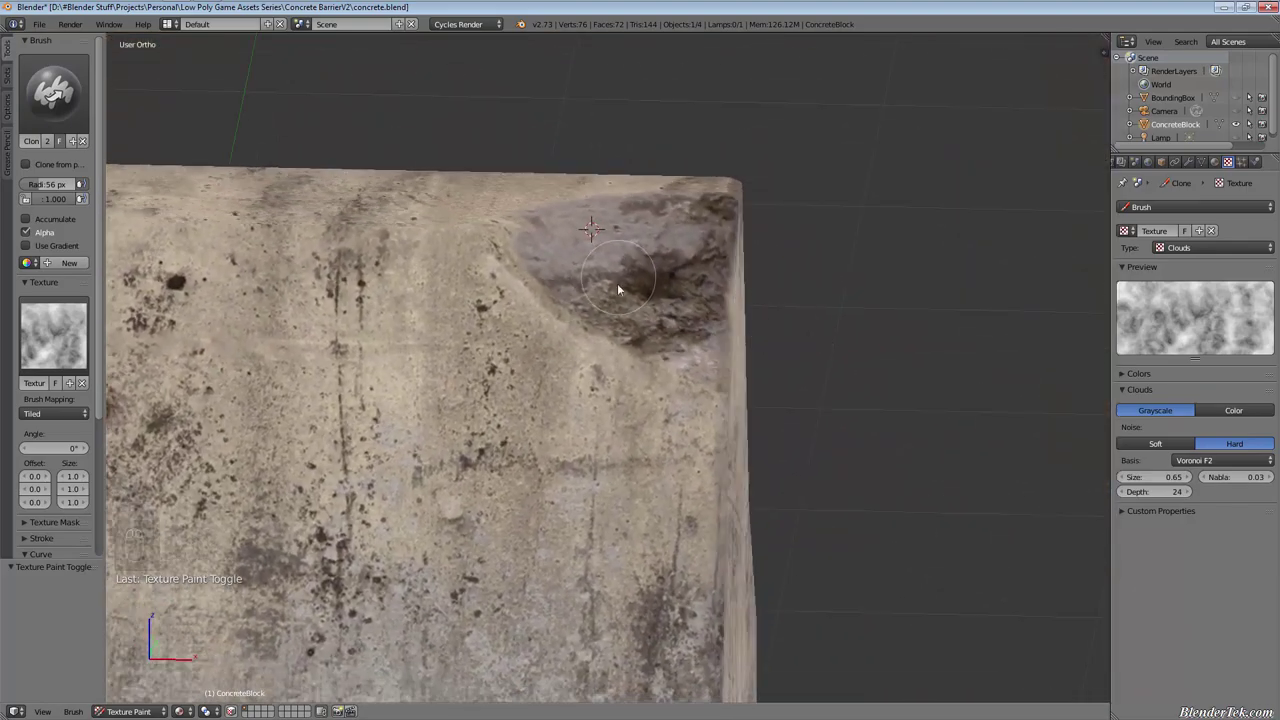
left_click_drag(665, 276, 567, 241)
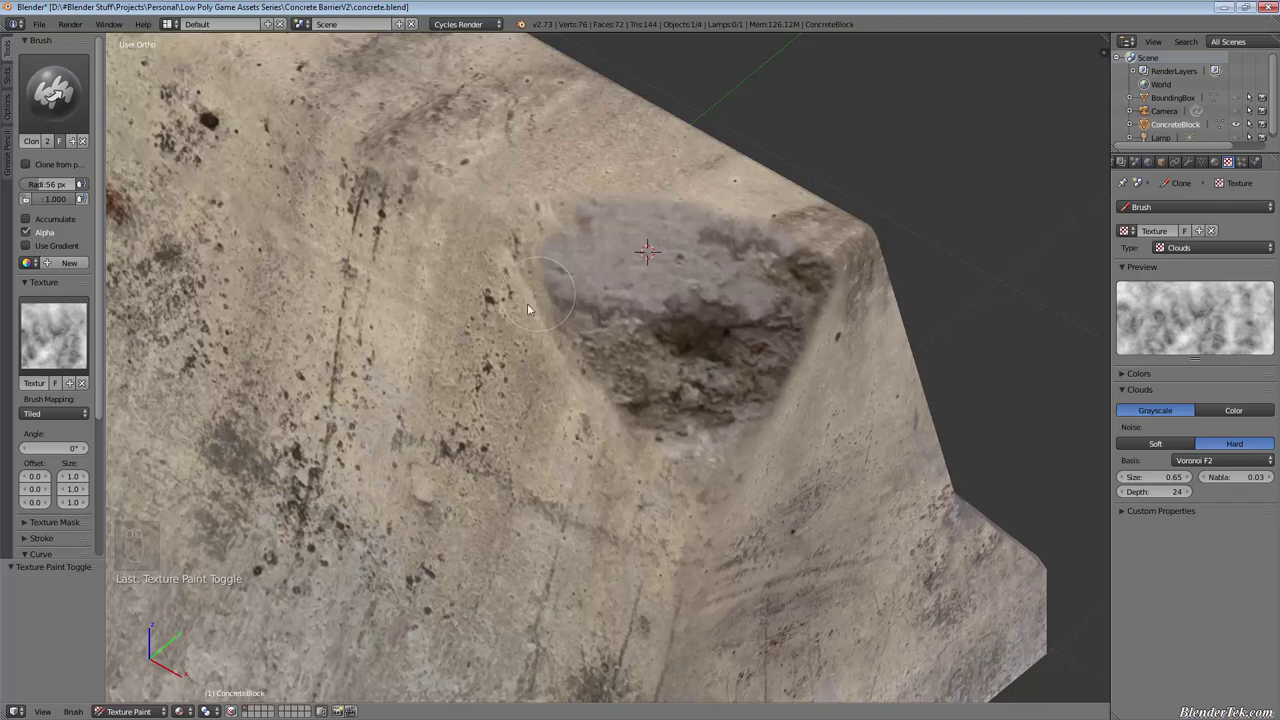
left_click_drag(533, 366, 441, 293)
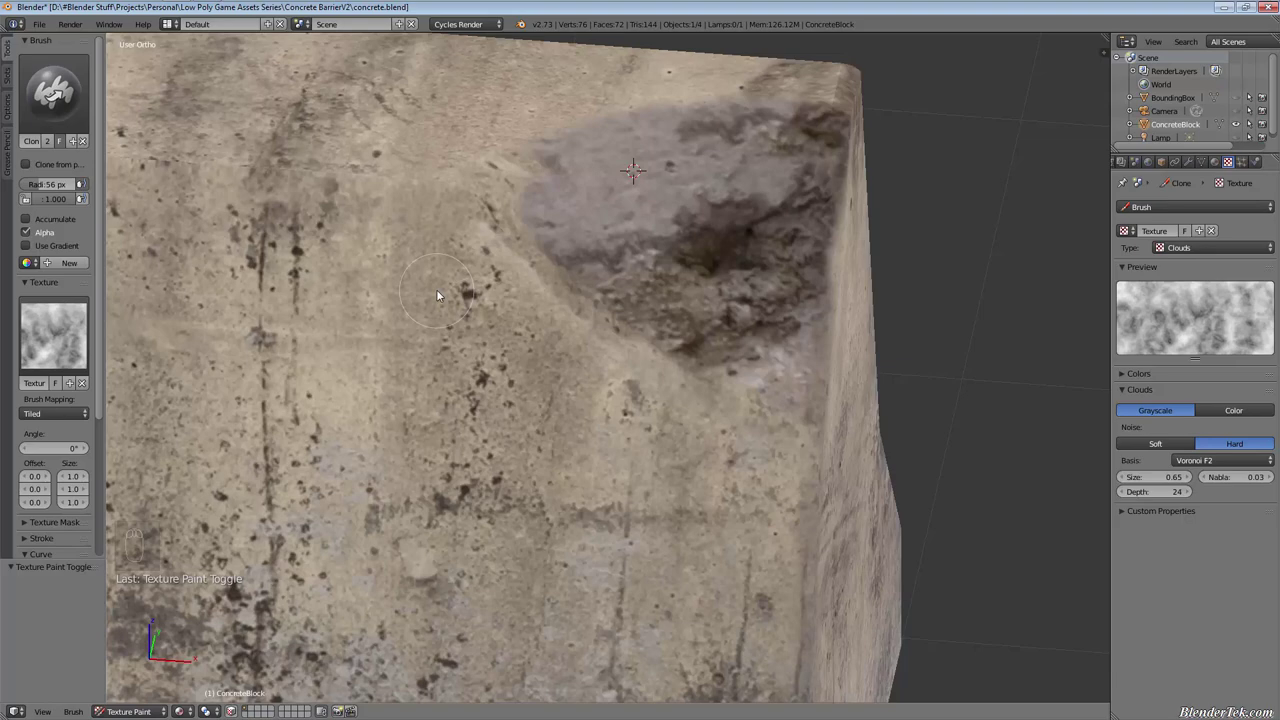
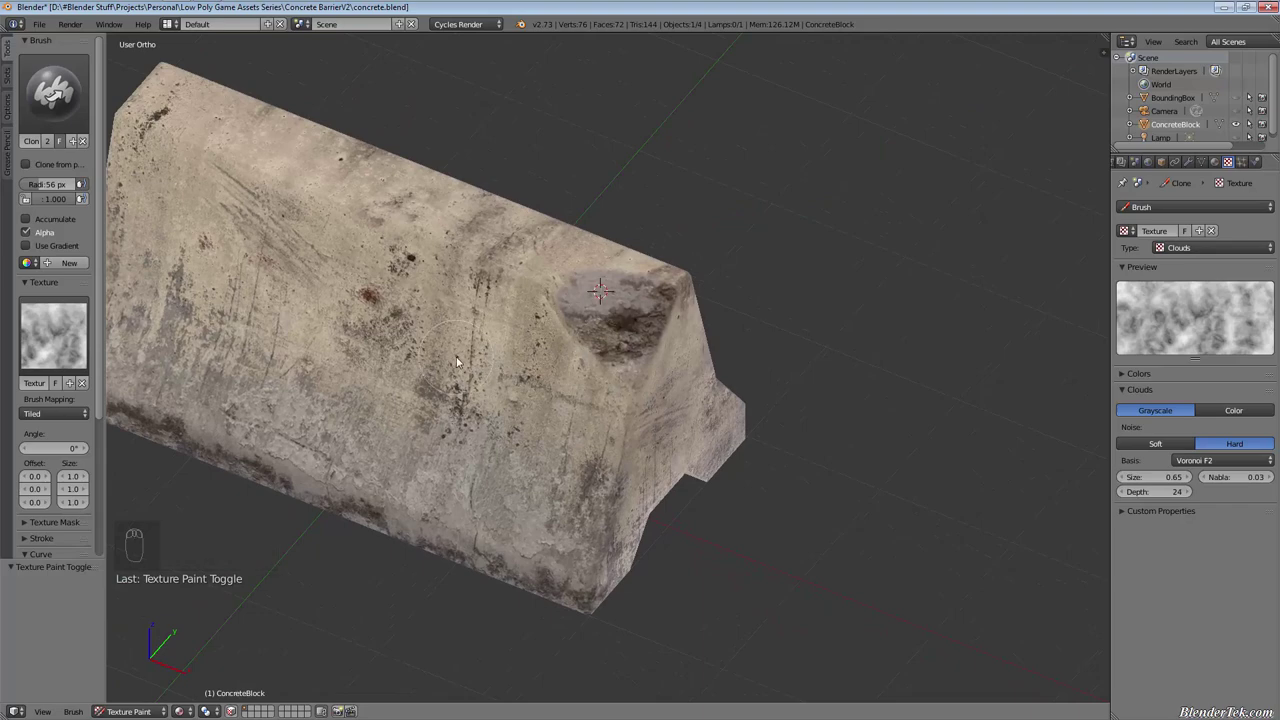
left_click_drag(342, 349, 672, 238)
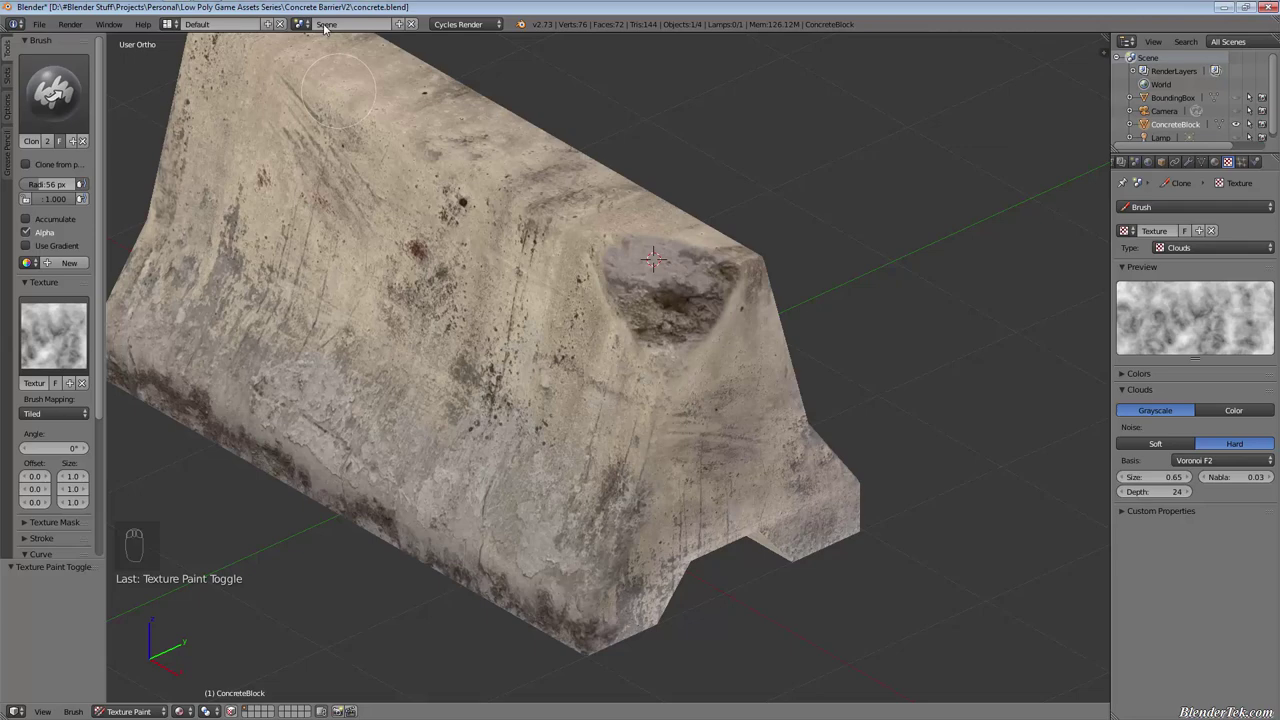
left_click_drag(753, 276, 590, 339)
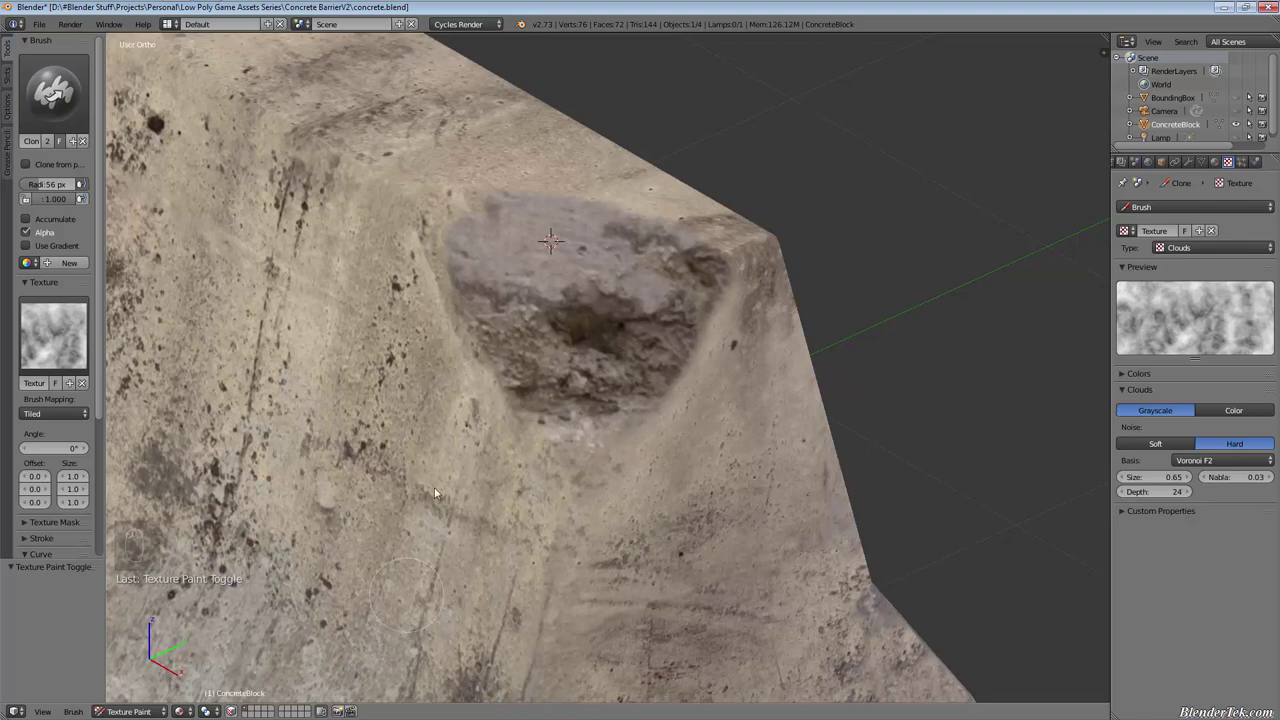
left_click_drag(499, 370, 461, 403)
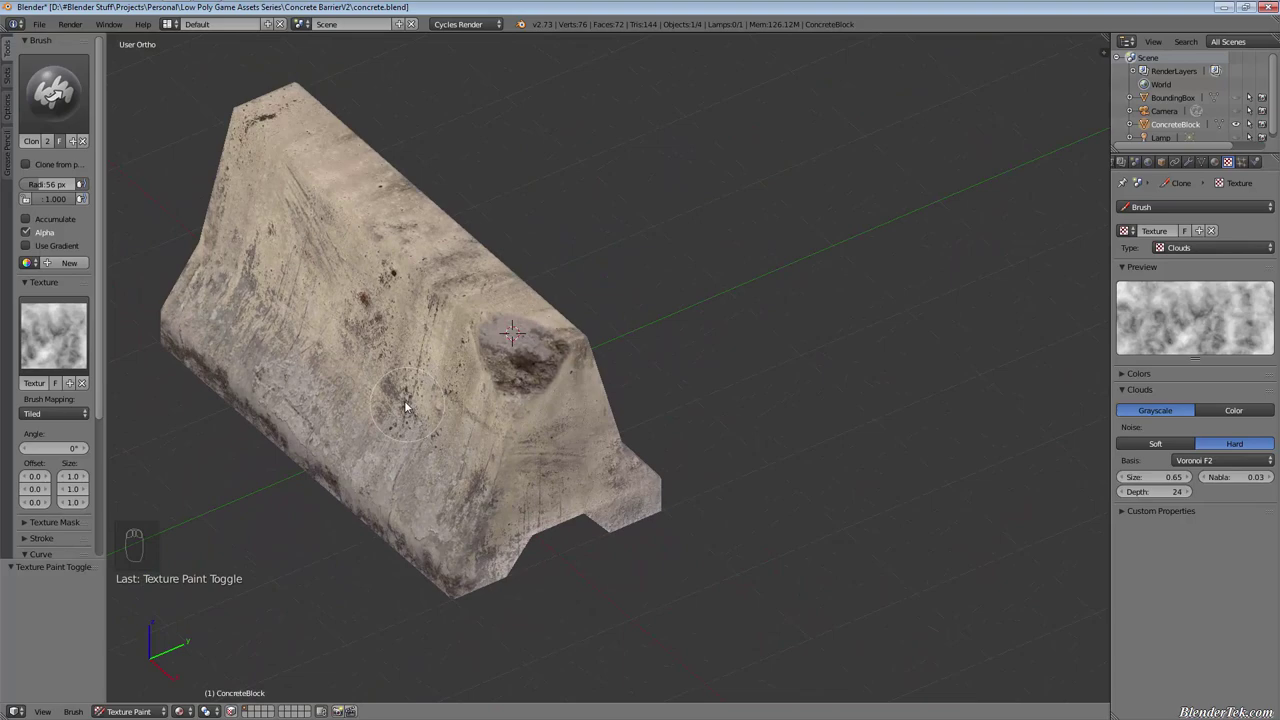
left_click_drag(433, 355, 559, 458)
key("Left")
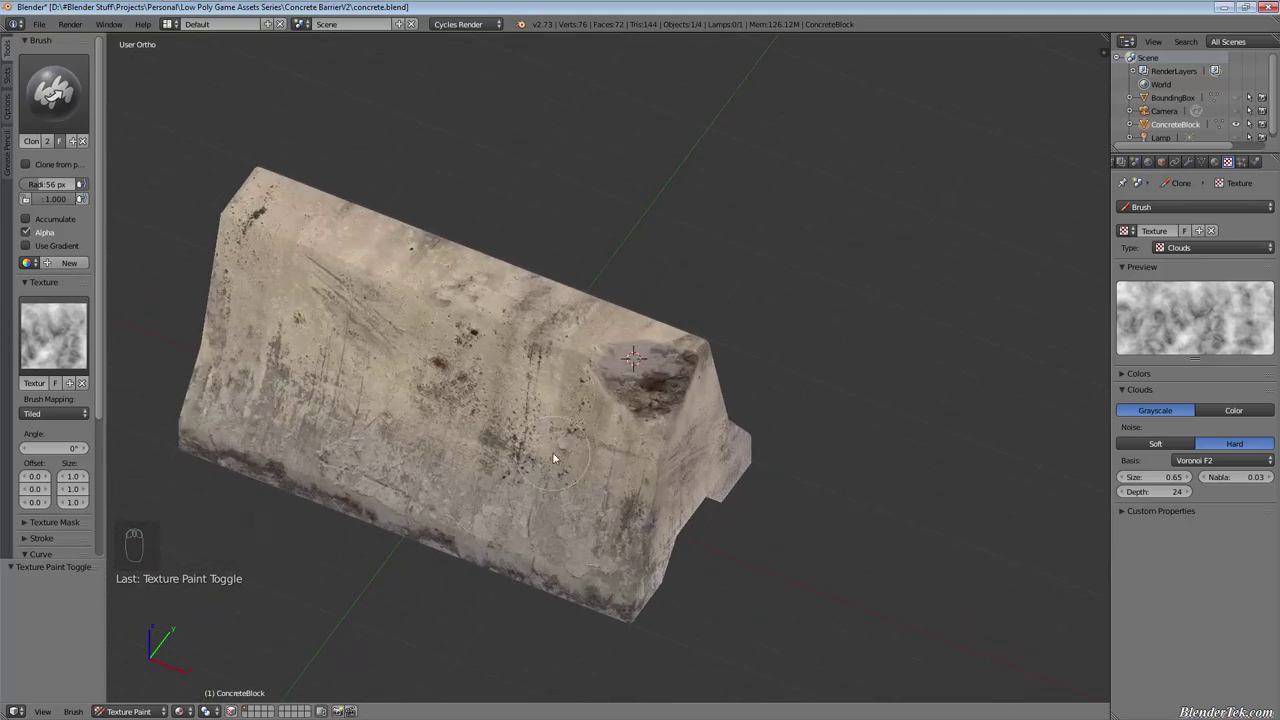
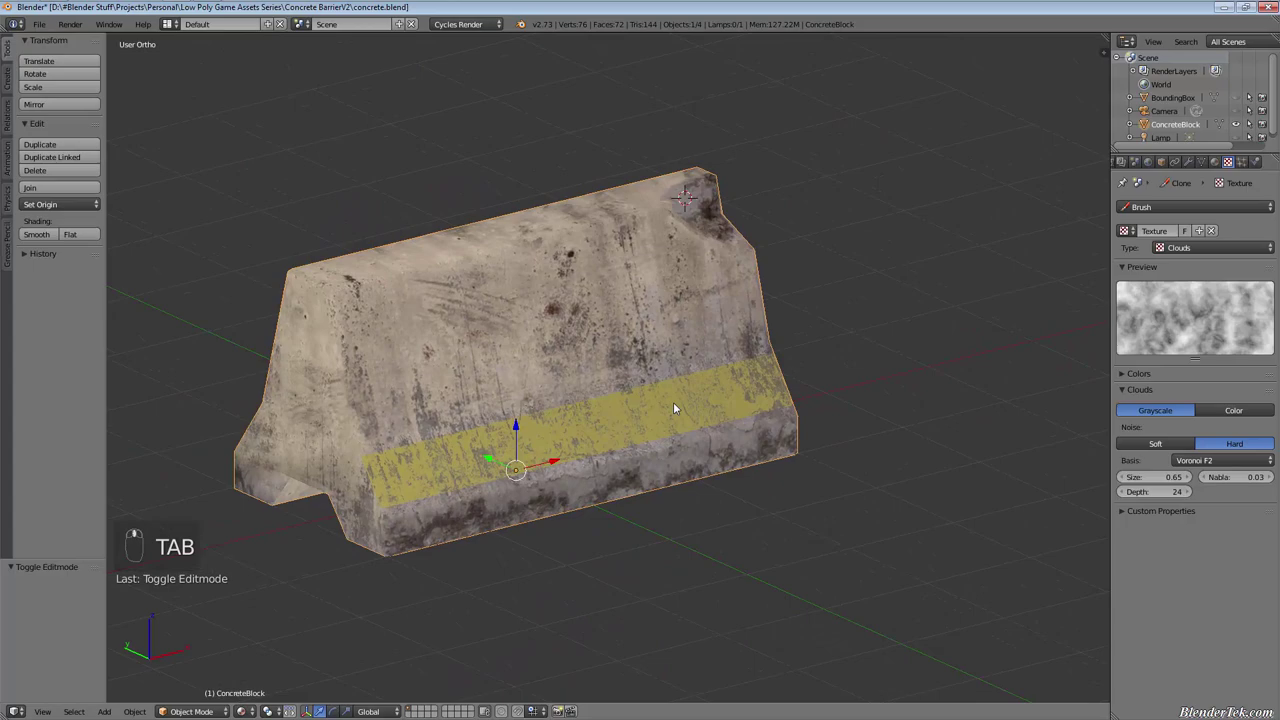
left_click_drag(683, 403, 421, 431)
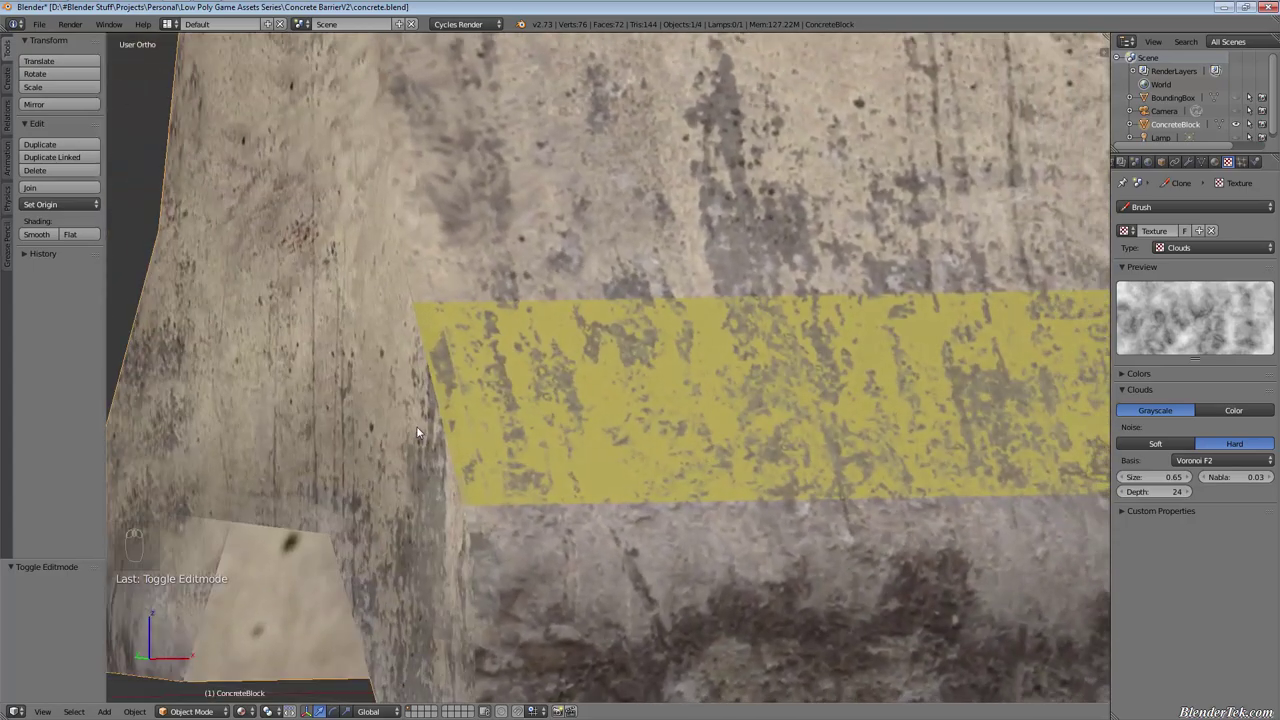
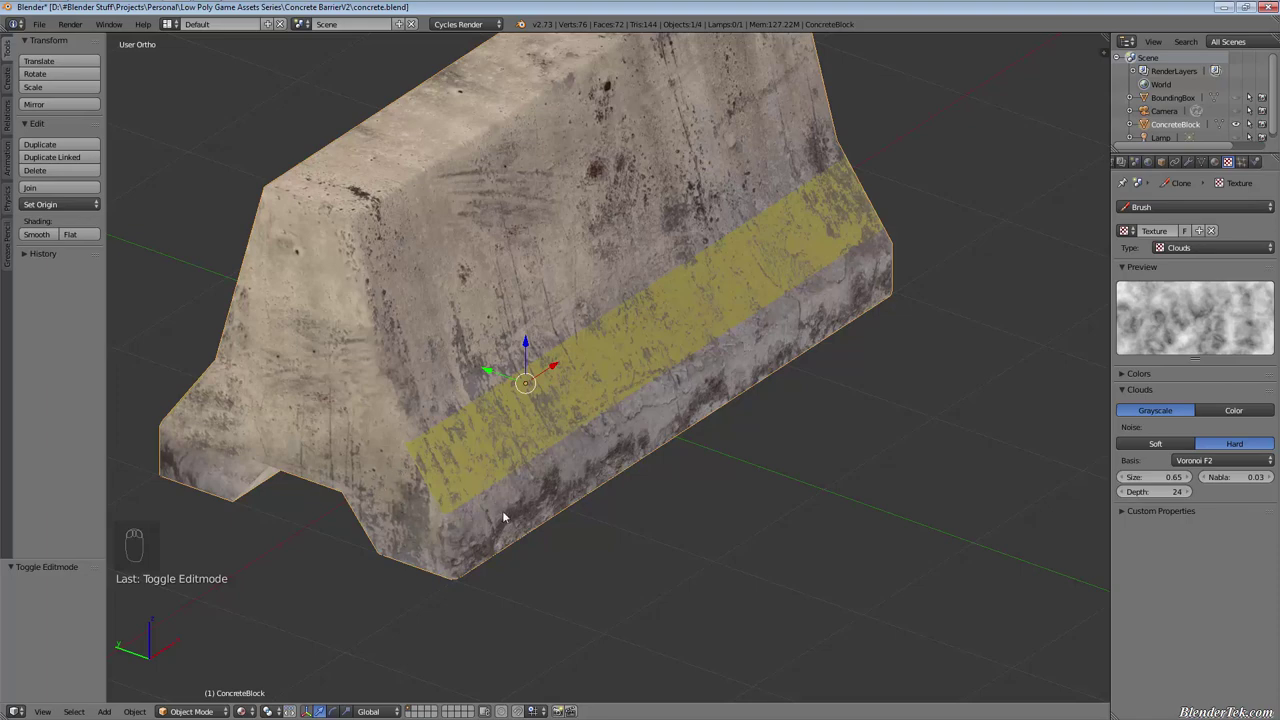
key("Left")
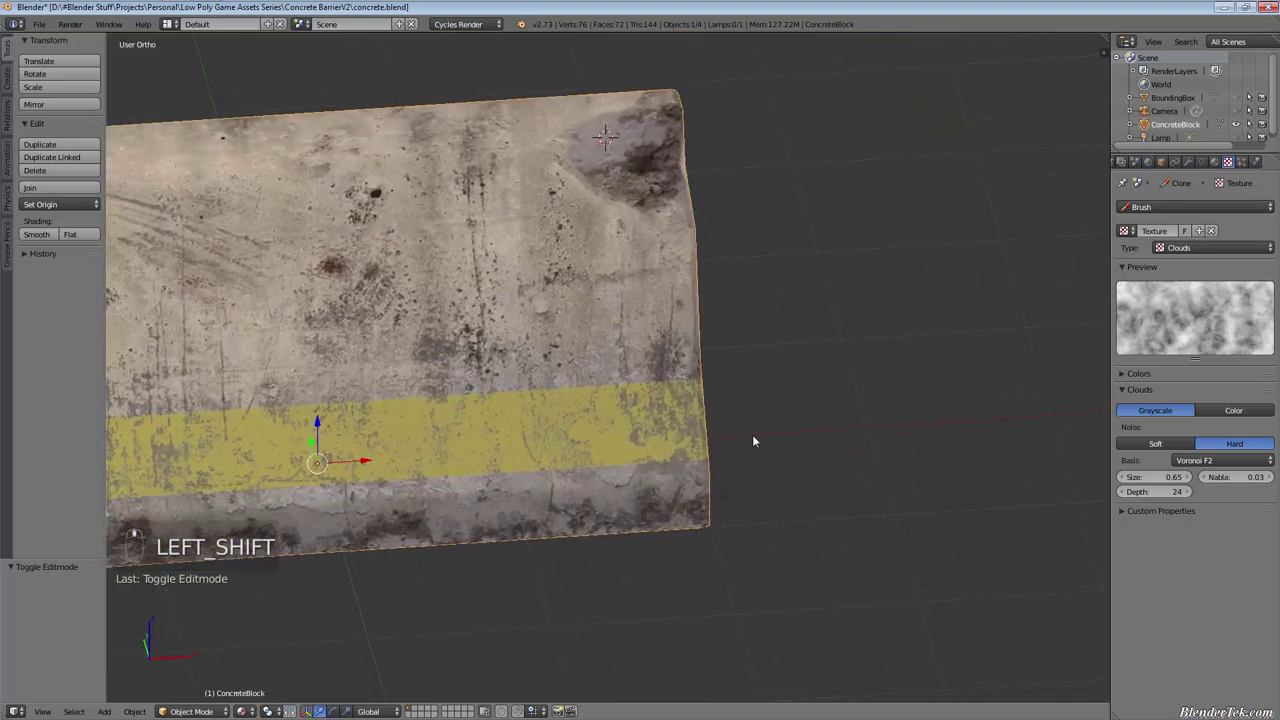
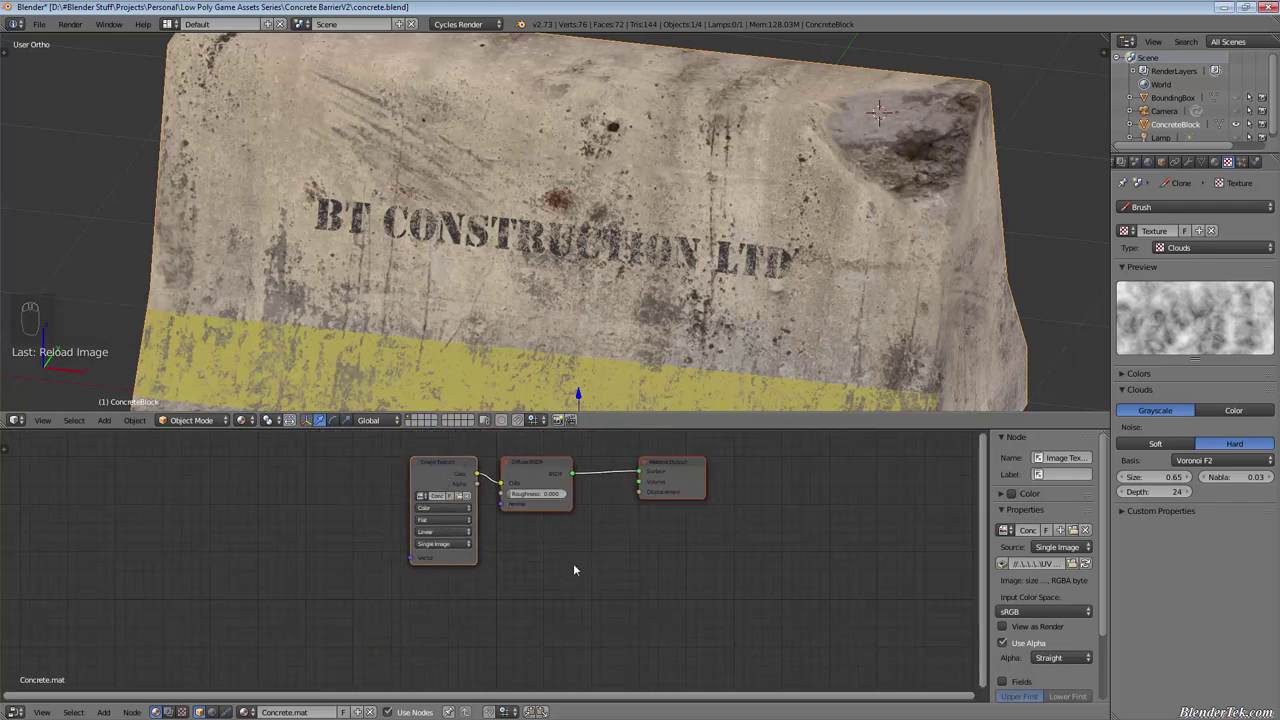
Grab the texture and diffuse nodes leftward from Material Output, then bring up the Add node menu
key("g")
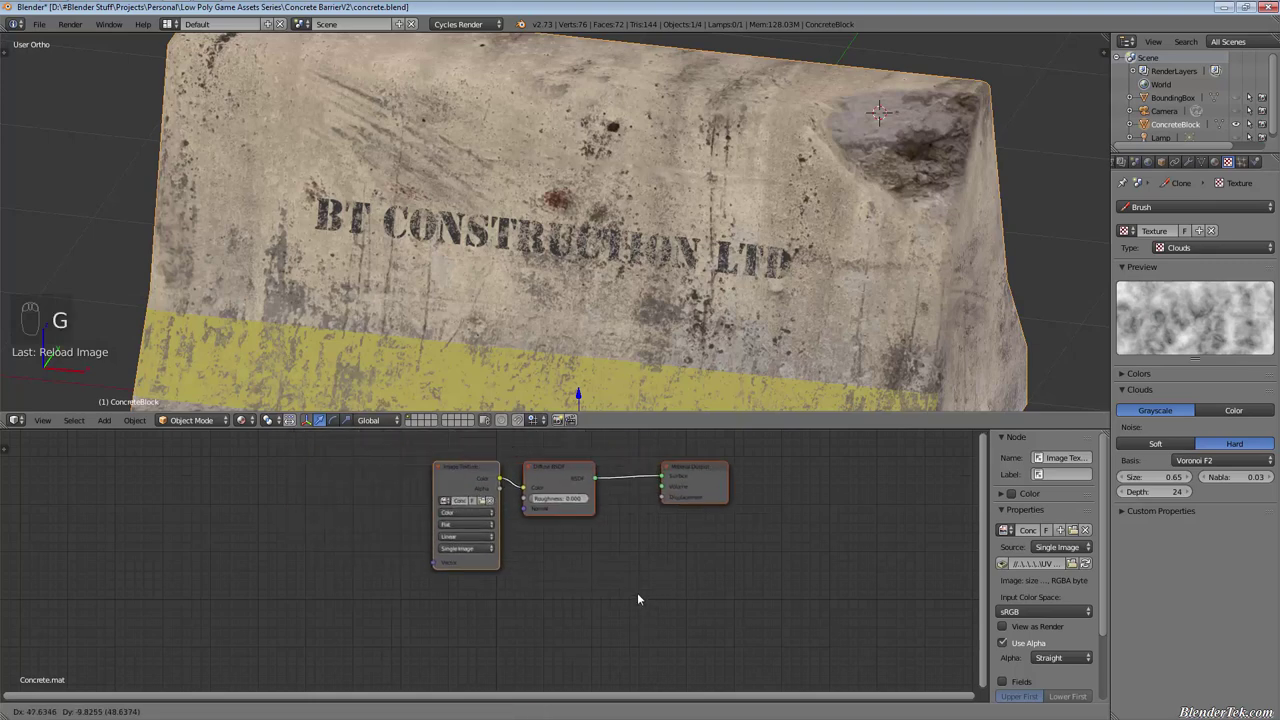
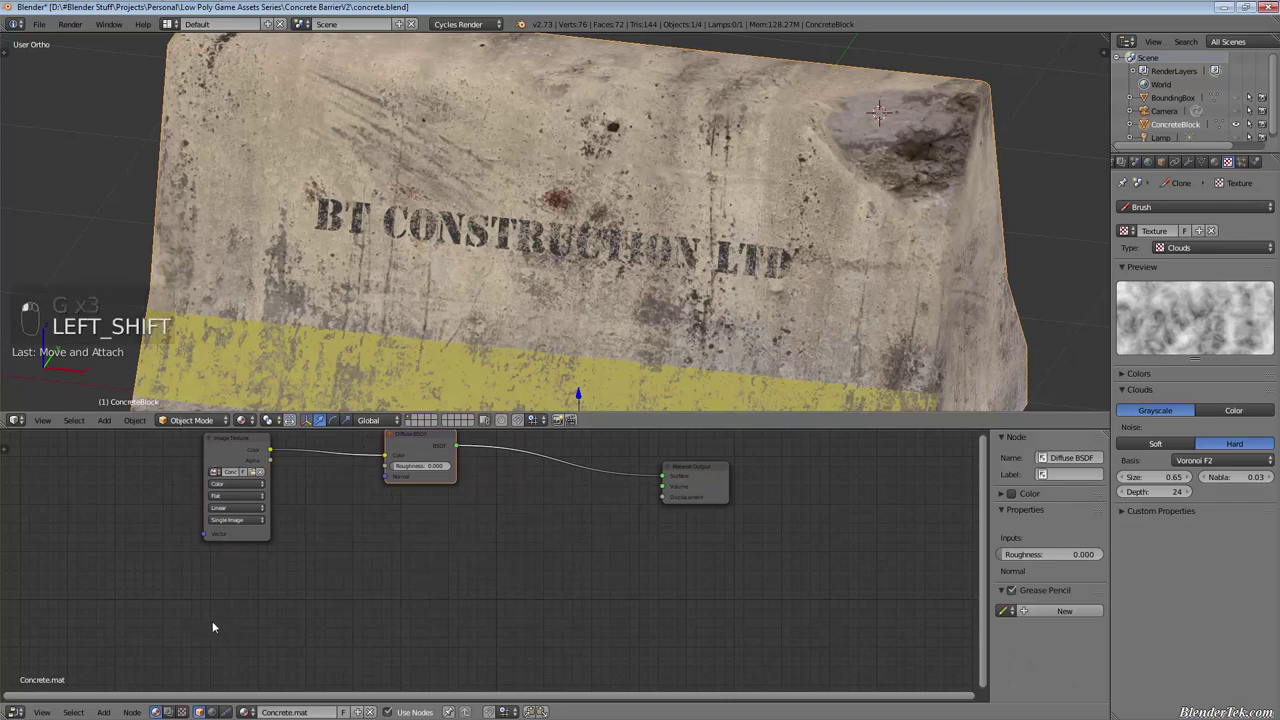
key("shift+a")
Set the second concrete Image Texture node's colour space to Non-Color Data
left_click(219, 628)
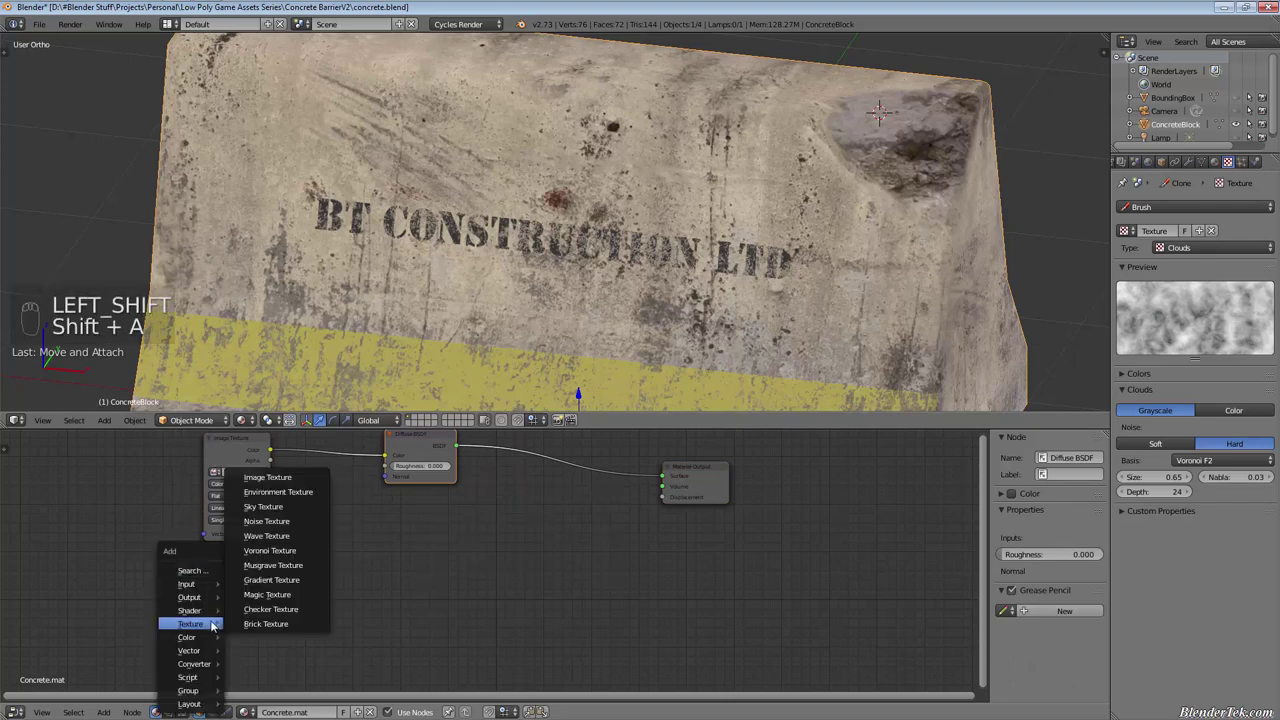
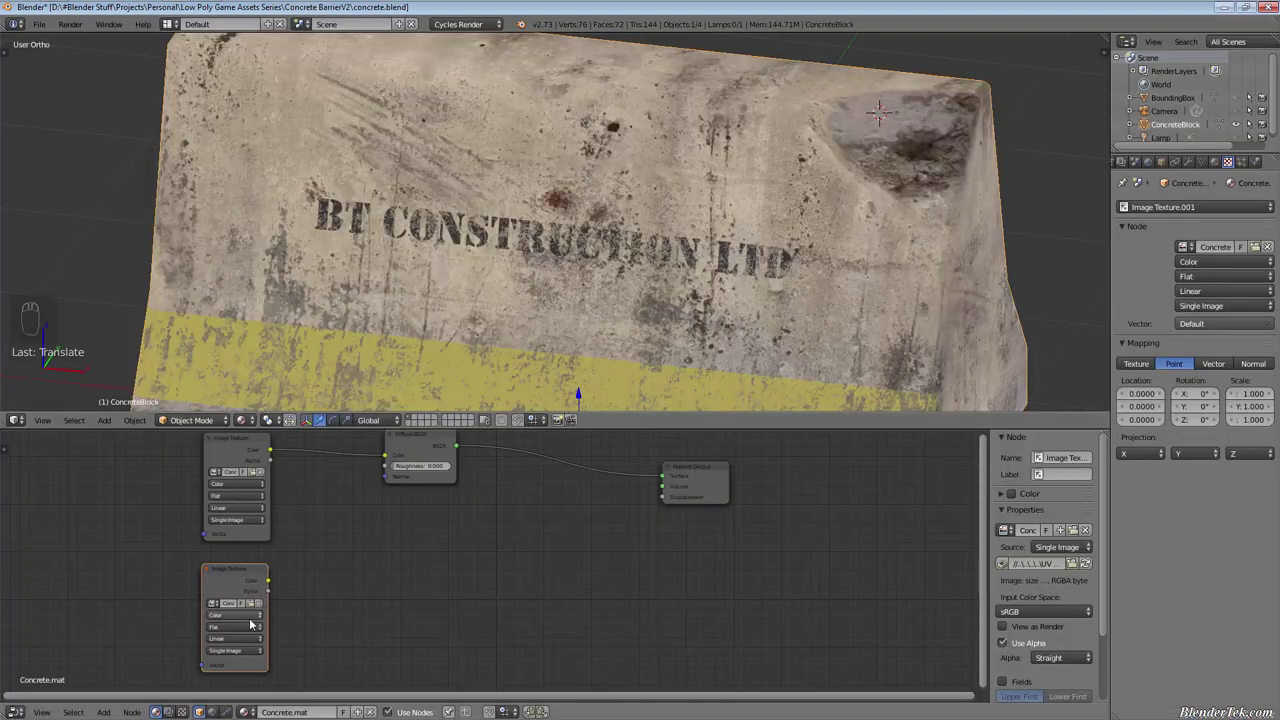
left_click_drag(253, 621, 254, 592)
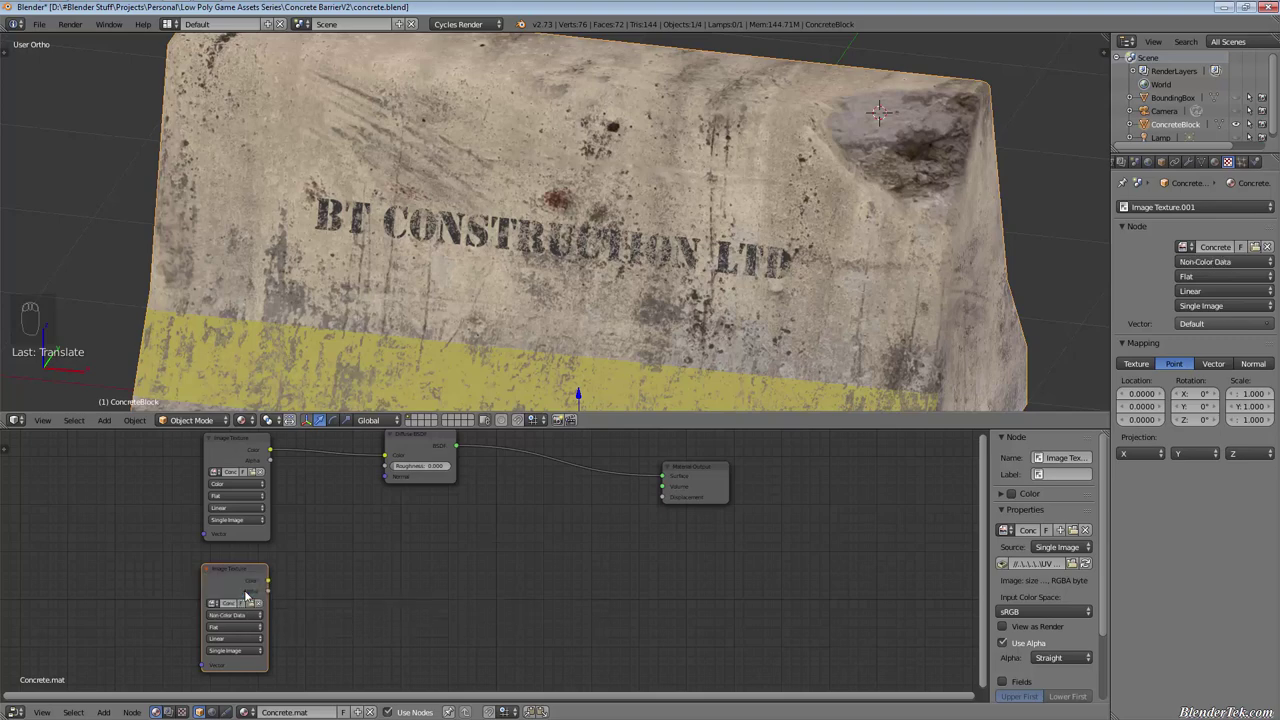
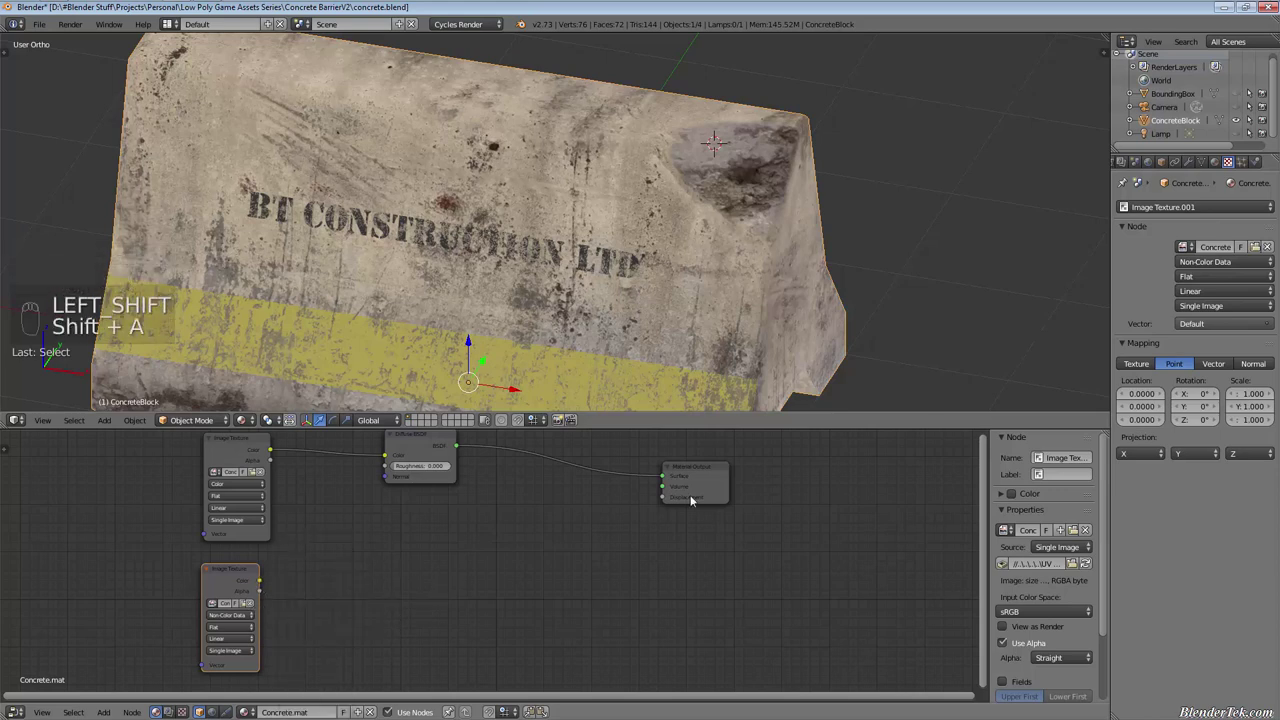
Add a MixRGB node and wire its Color output to the Material Output's Displacement socket
key("shift+a")
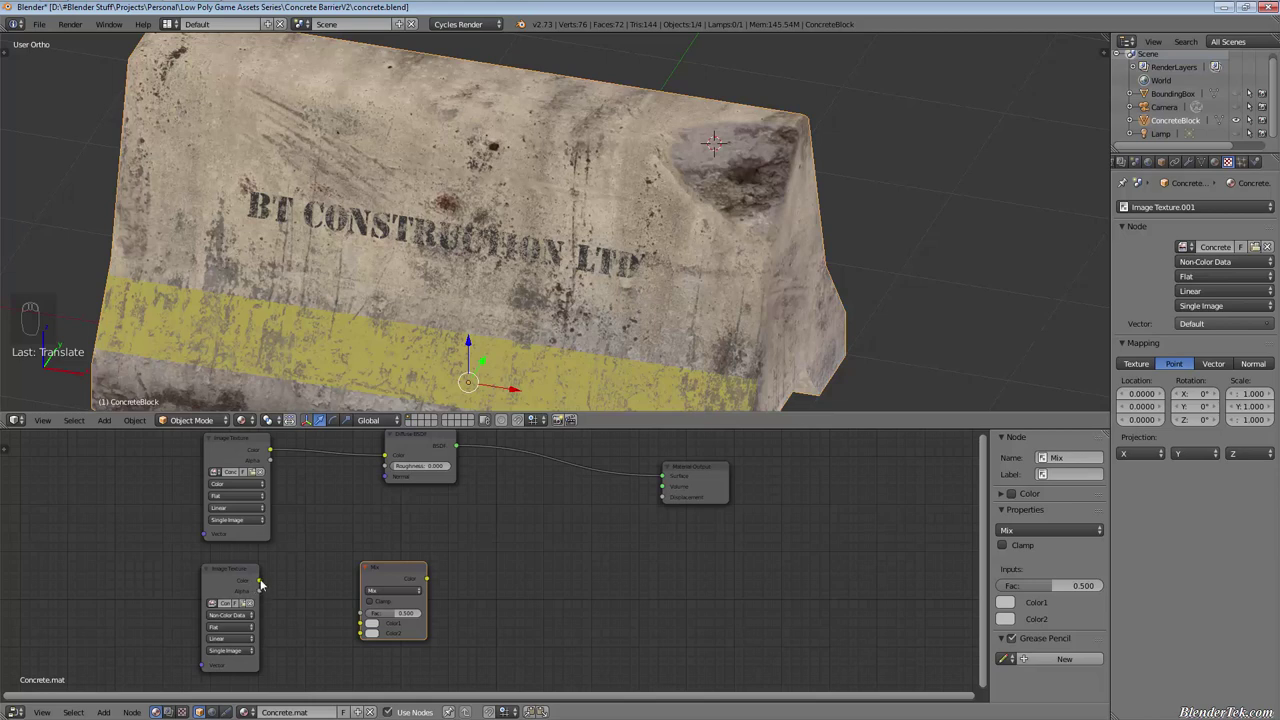
left_click_drag(265, 582, 348, 624)
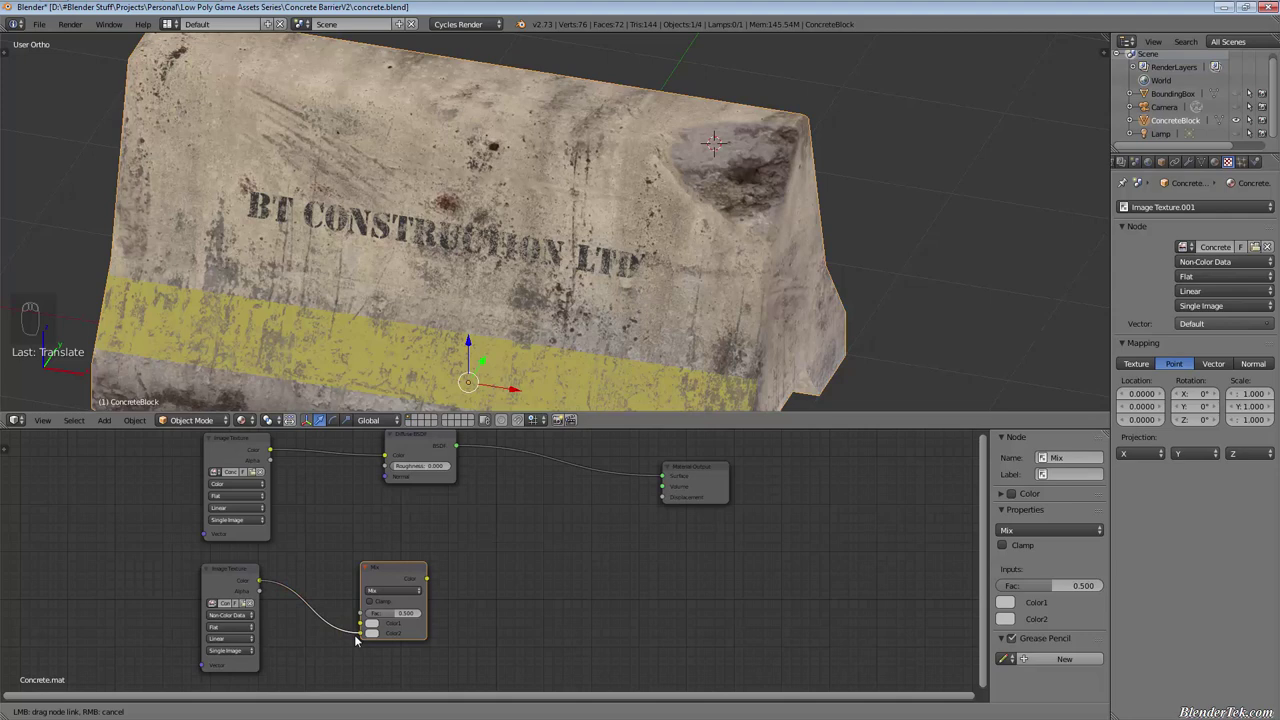
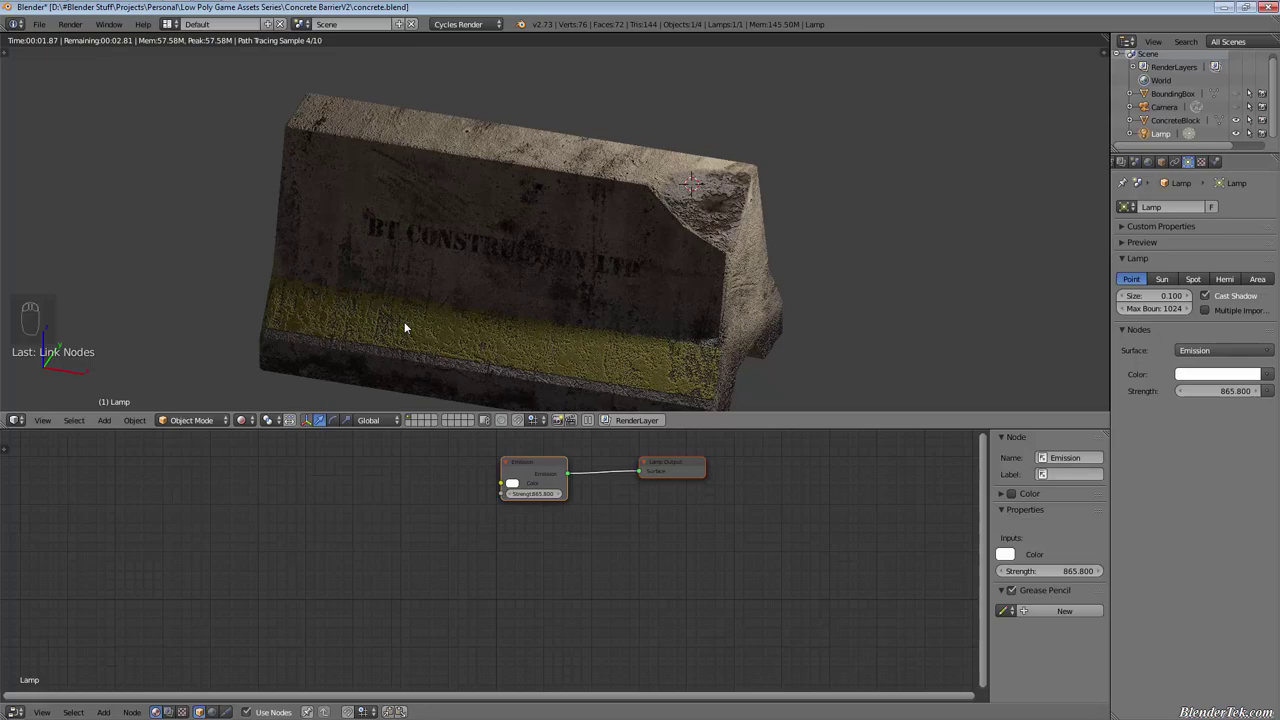
Inspect the rendered displacement along the stripe and barrier end while lowering the MixRGB Fac to 0.080
left_click_drag(522, 224, 706, 305)
left_click_drag(761, 323, 581, 350)
left_click(721, 323)
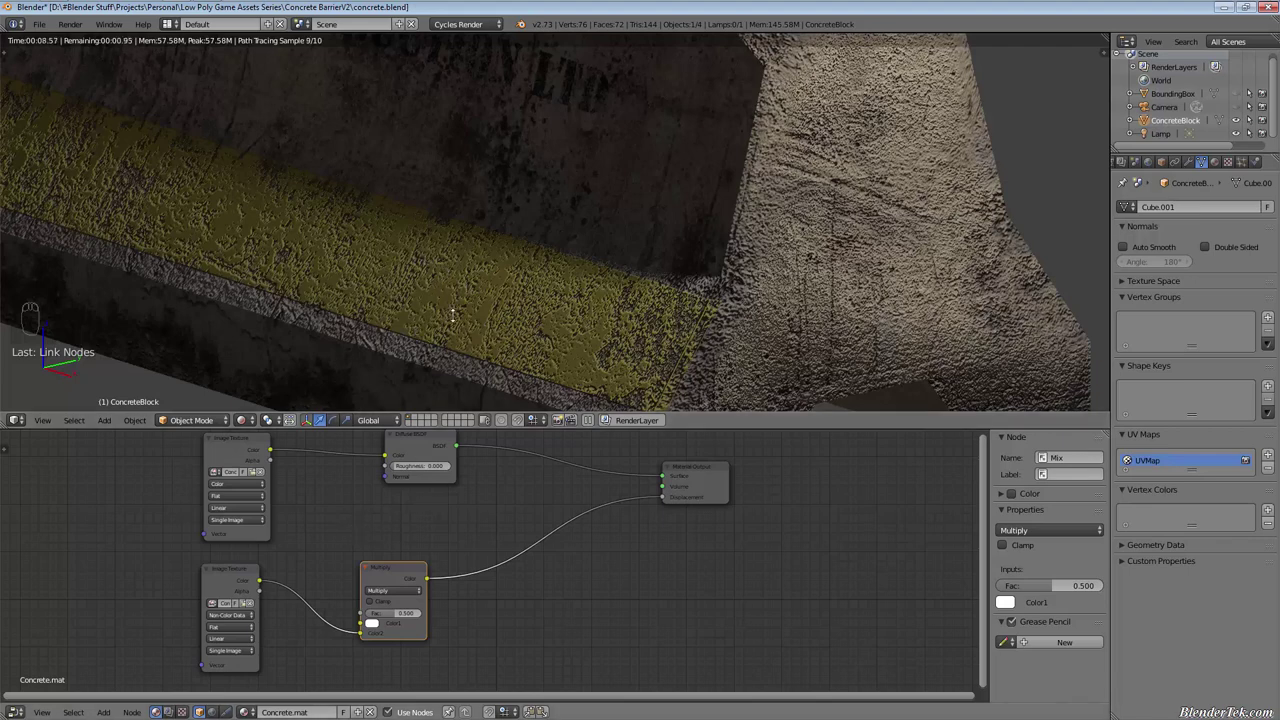
middle_click(633, 306)
left_click_drag(707, 278, 612, 284)
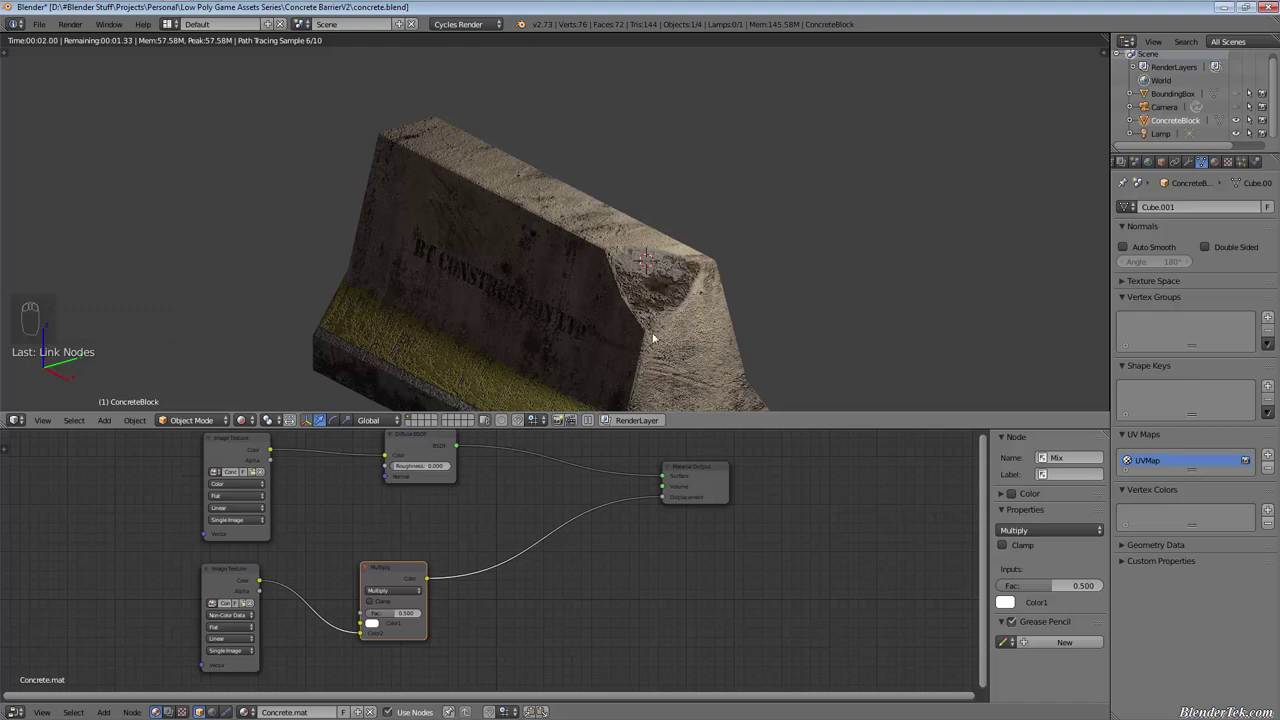
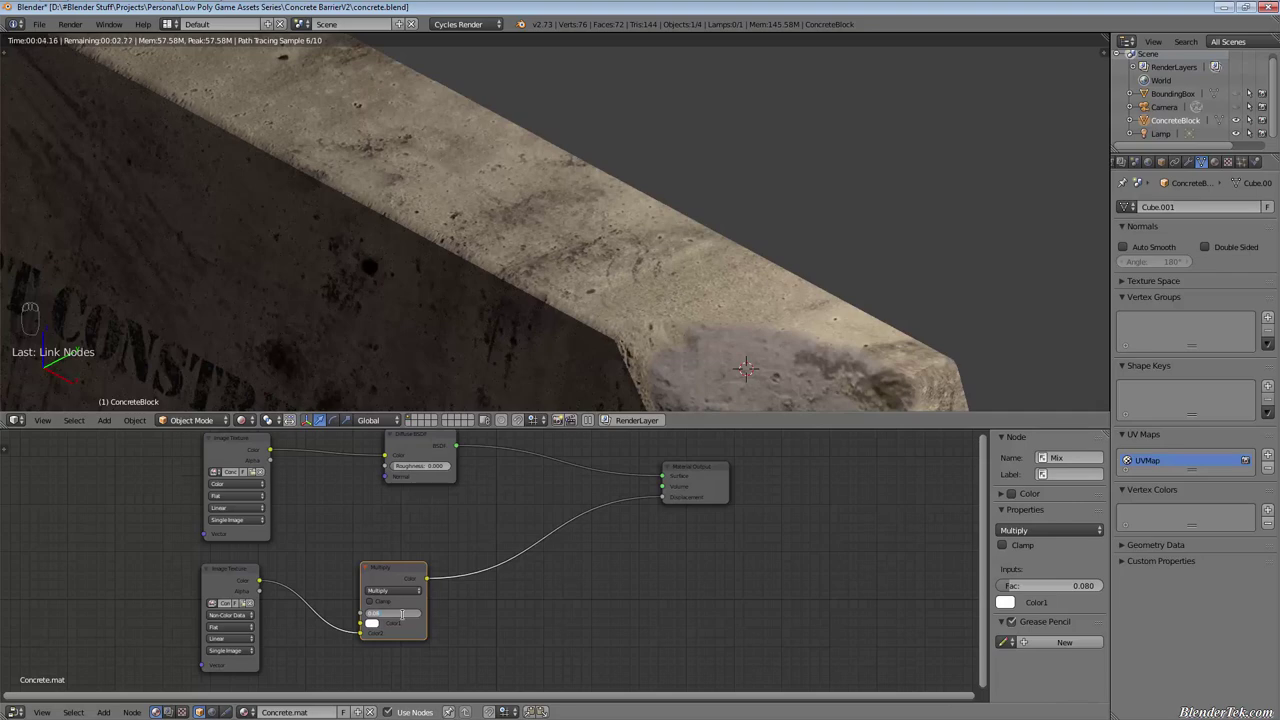
Confirm the MixRGB Fac at 0.100 and pull back to view the whole rendered barrier end
key("BackSpace")
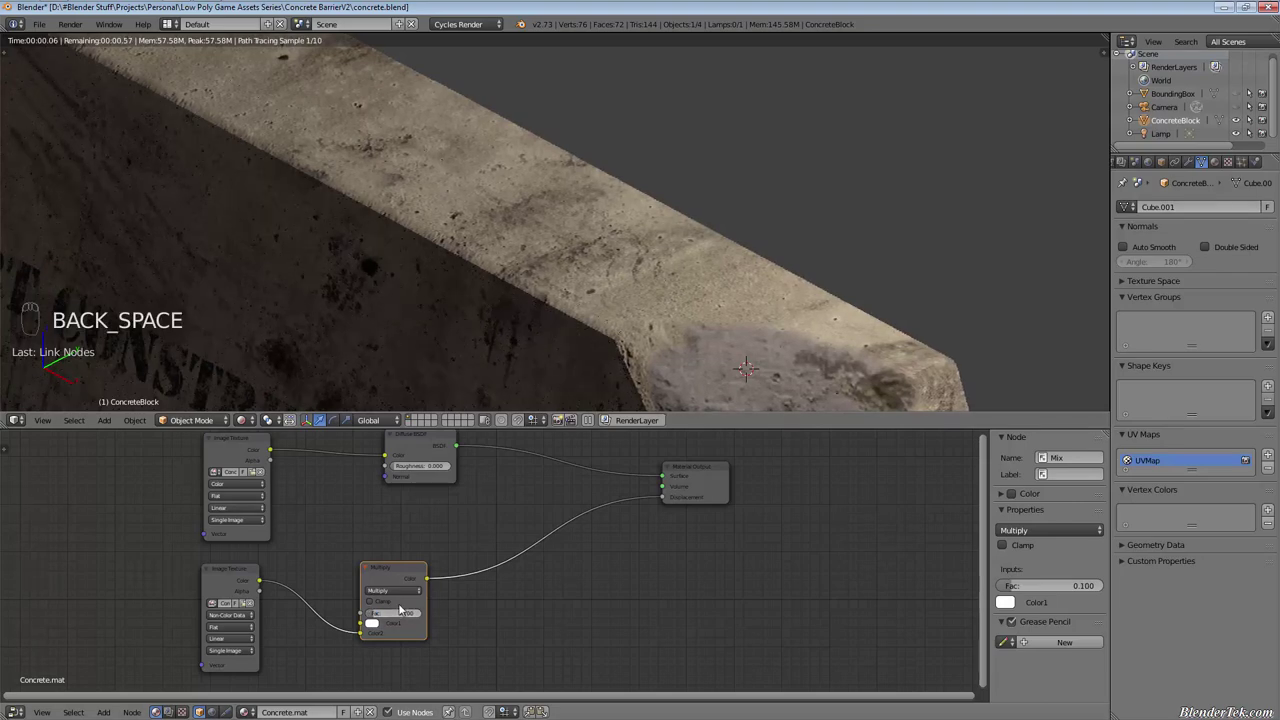
left_click_drag(452, 347, 465, 221)
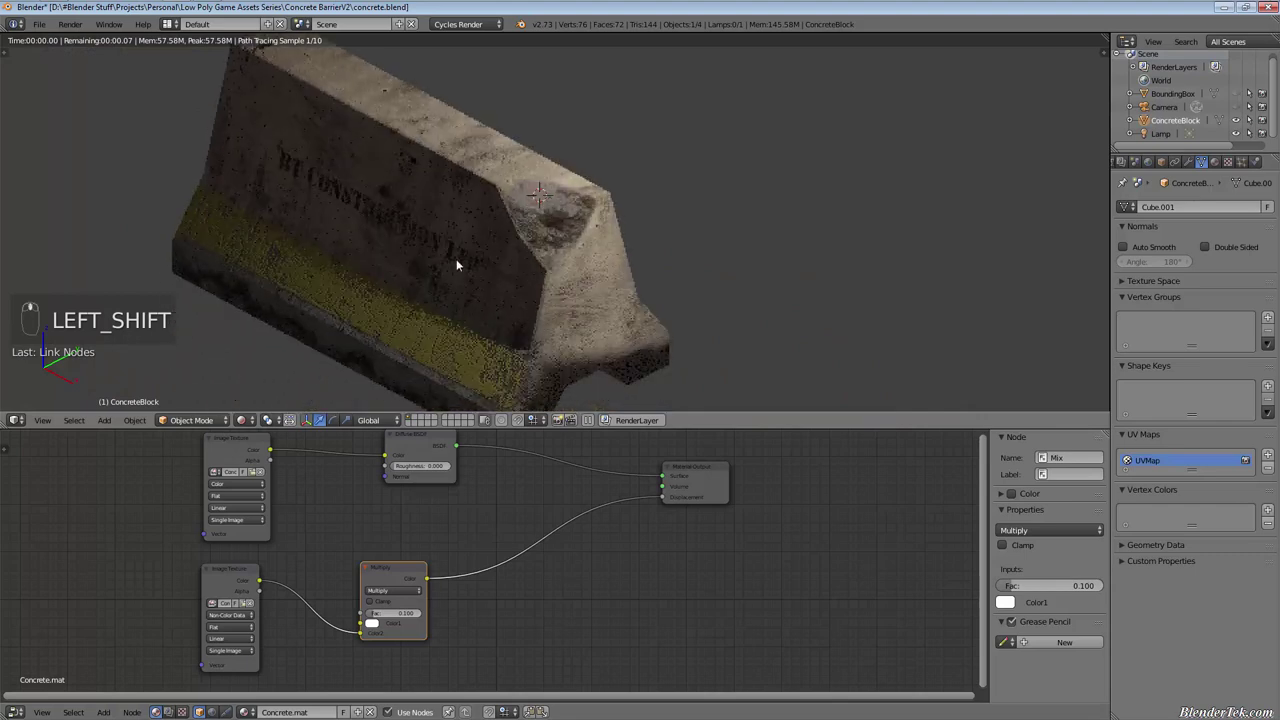
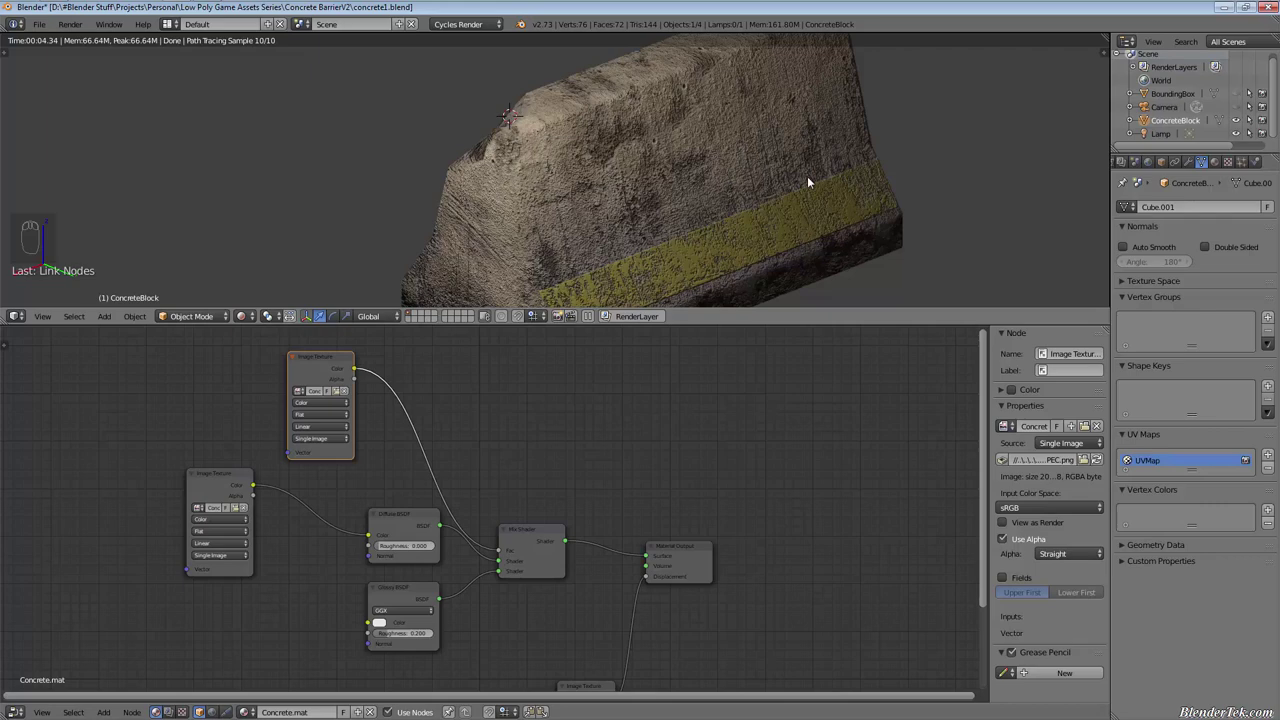
Orbit around the rendered barrier and pull back until the whole barrier is in view
left_click_drag(767, 199, 831, 115)
left_click_drag(627, 189, 55, 358)
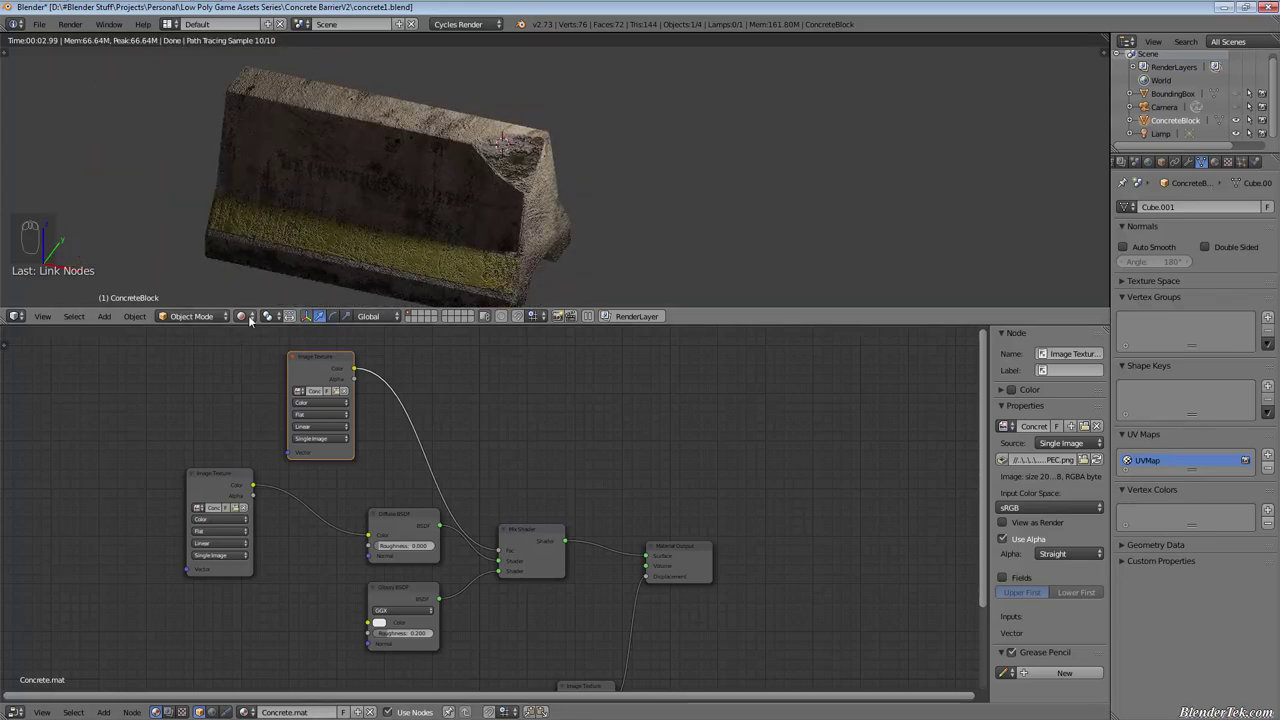
left_click_drag(259, 320, 616, 82)
middle_click(616, 82)
left_click_drag(617, 81, 546, 175)
In solid shading, move the lamp past the barrier's other end, then return to rendered preview
key("g")
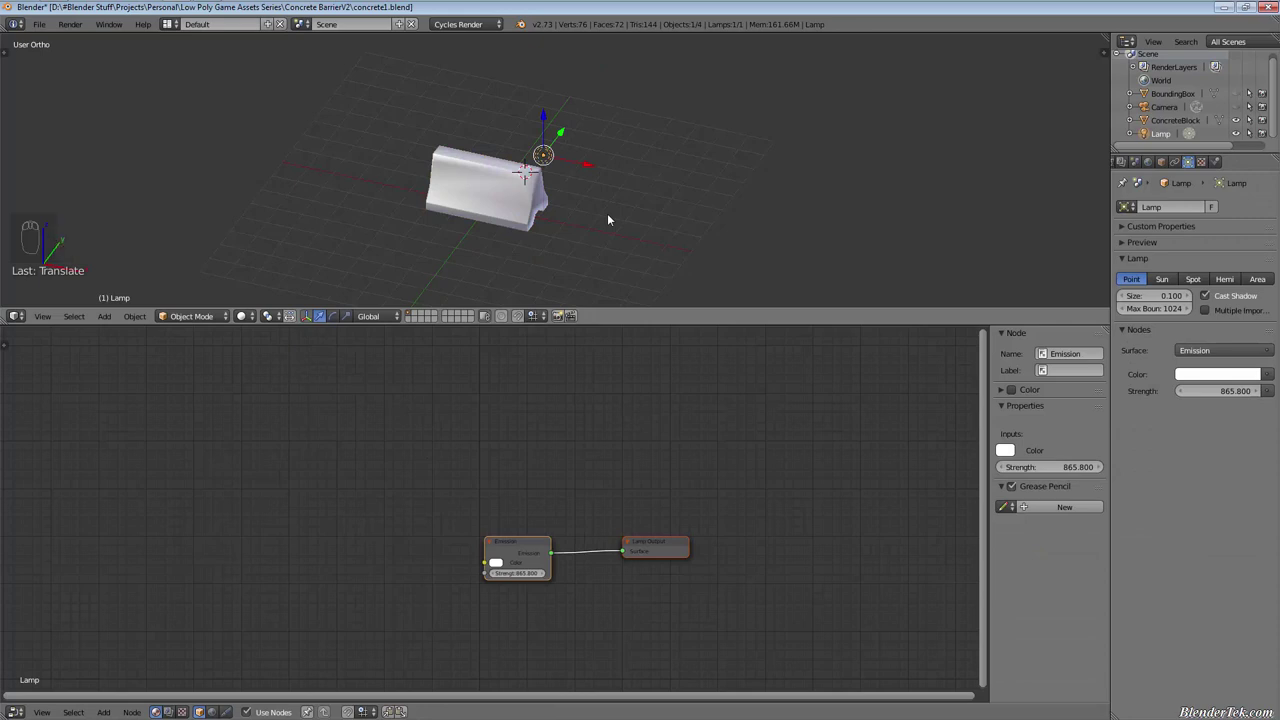
key("g")
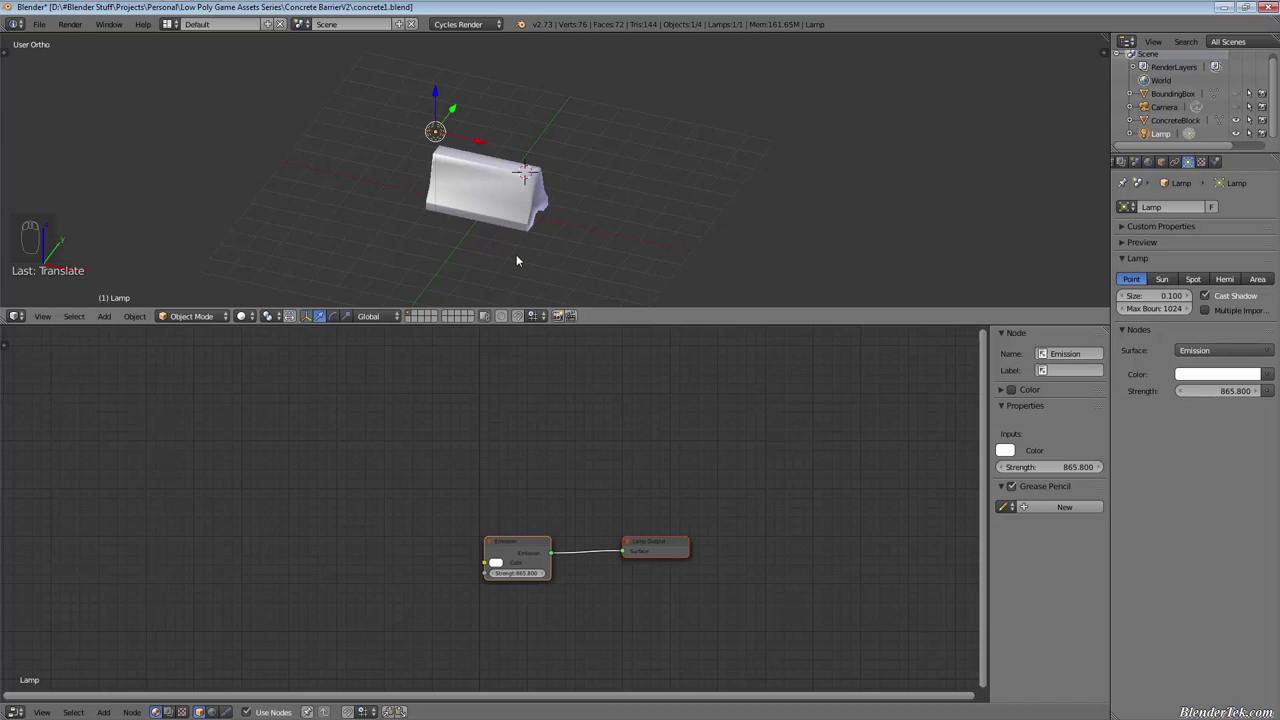
key("r")
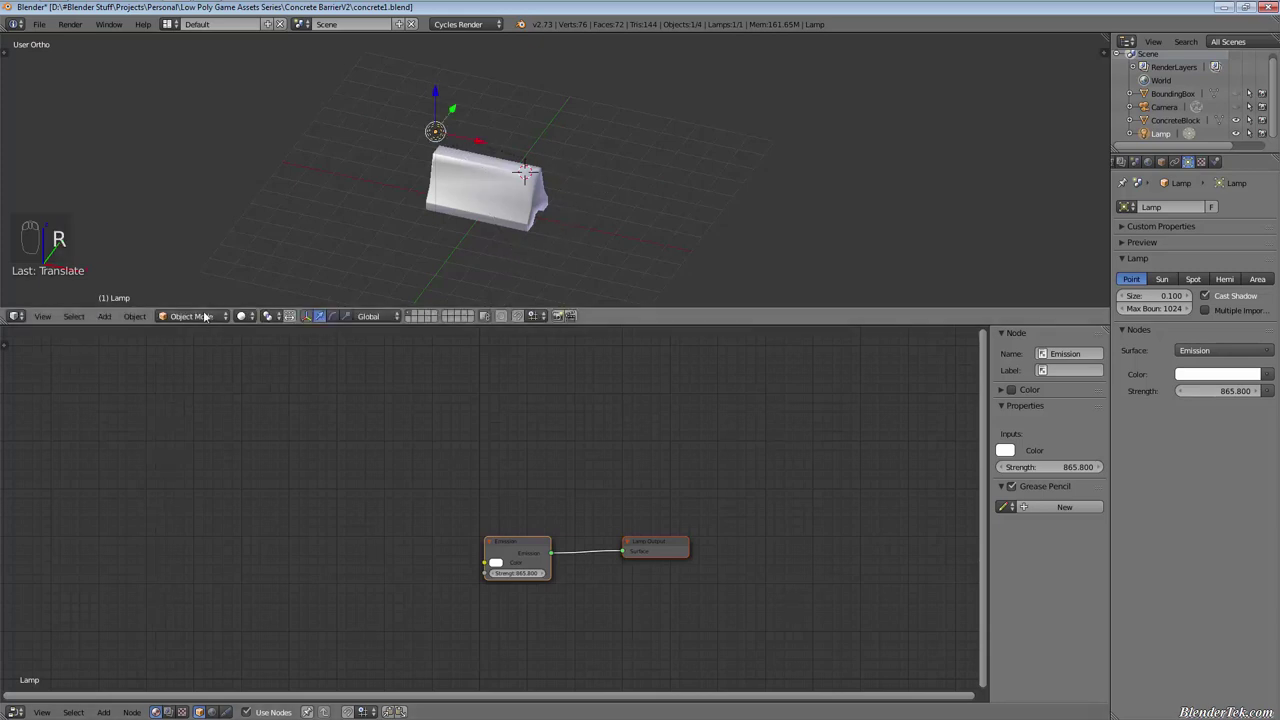
Frame the barrier corner in the Cycles preview and inspect the BT CONSTRUCTION LTD stencil letters up close
left_click_drag(255, 322, 466, 178)
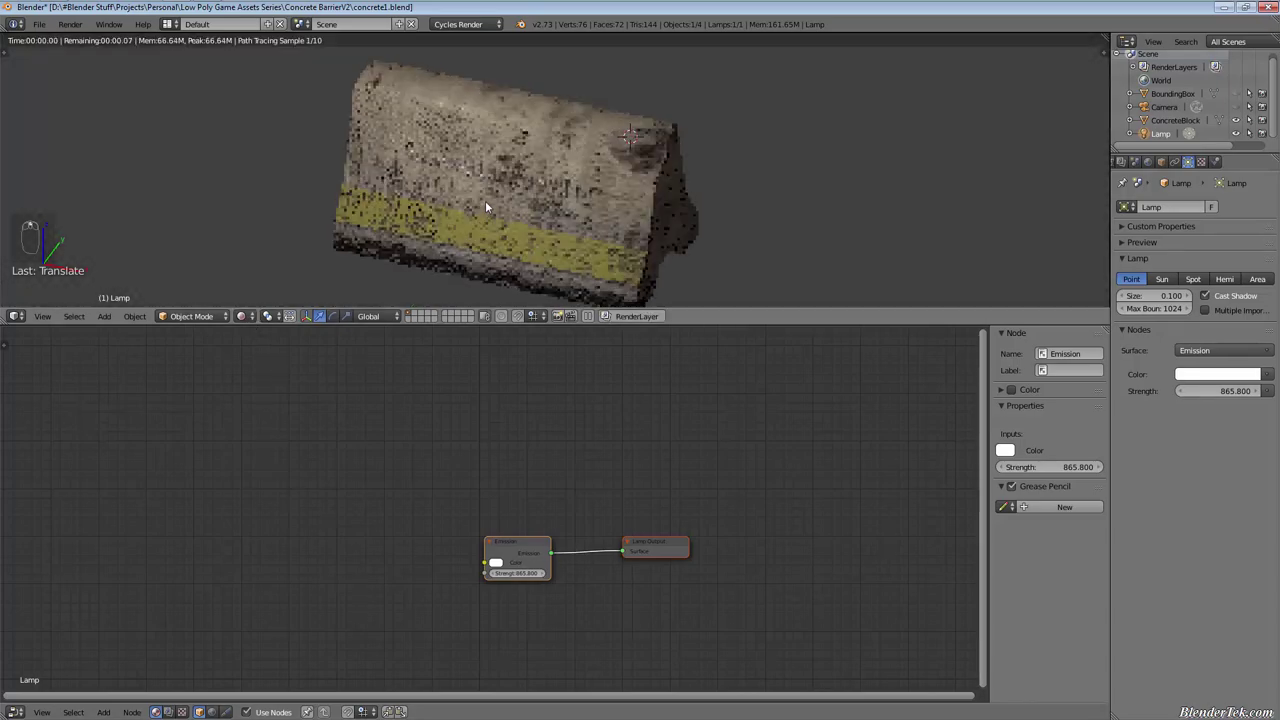
left_click_drag(514, 163, 501, 138)
middle_click(501, 138)
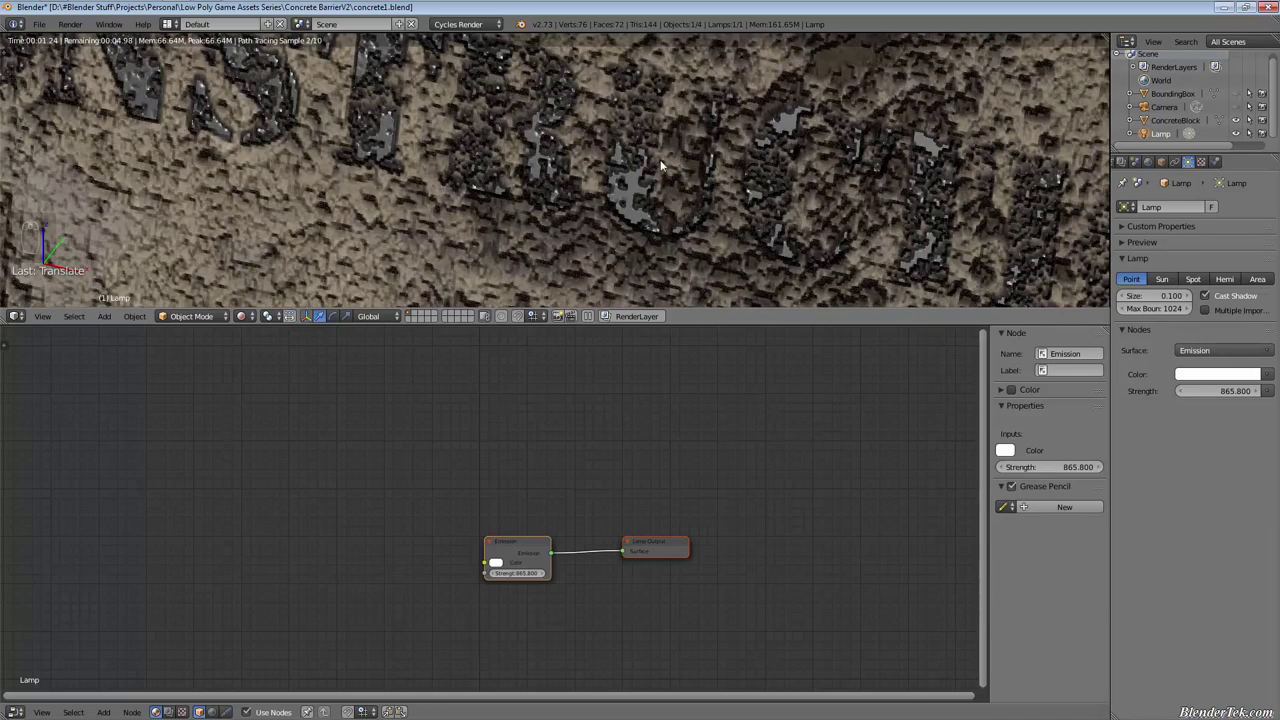
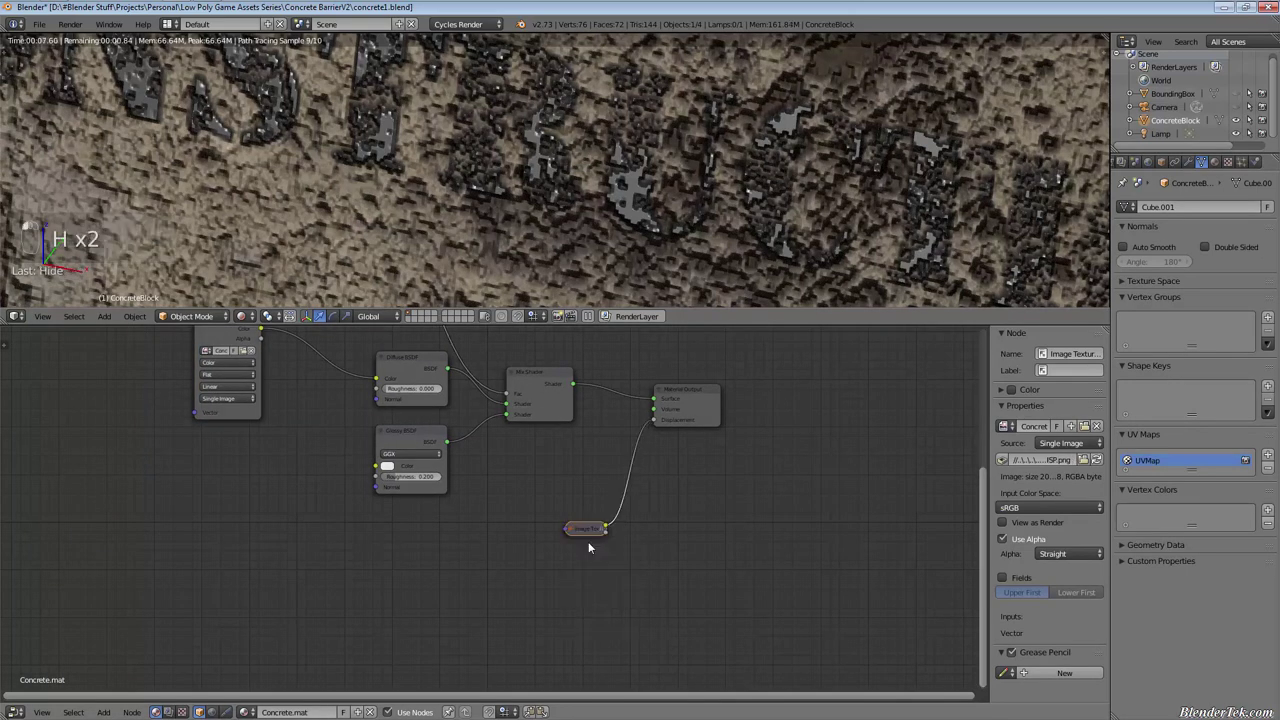
key("h")
key("m")
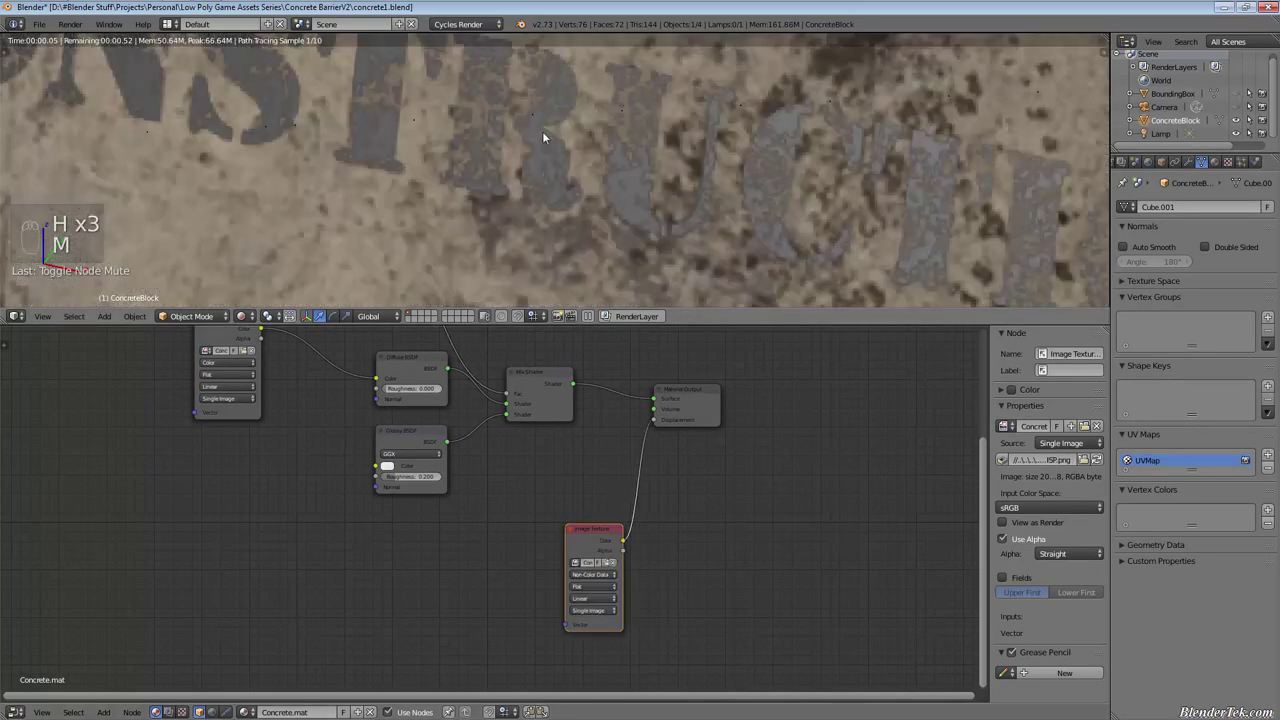
left_click_drag(552, 139, 559, 148)
middle_click(559, 148)
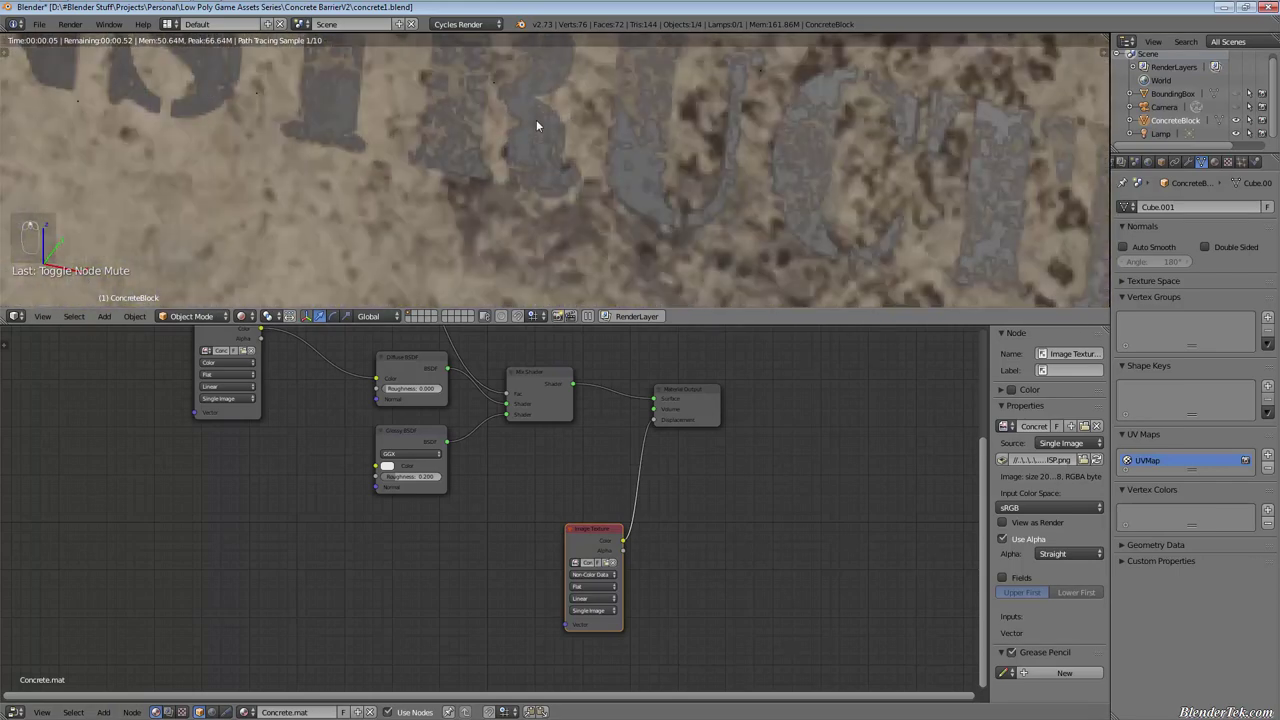
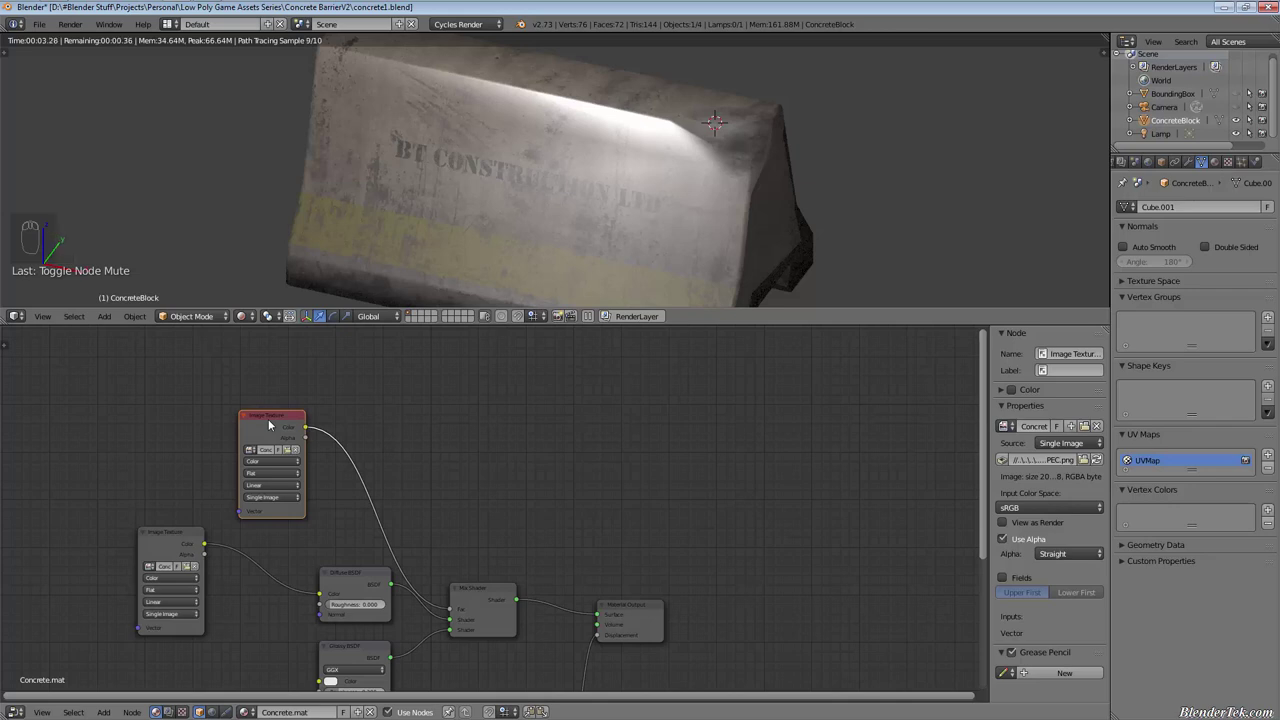
Maximize the 3D viewport in Textured solid shading and orbit to the barrier's side and end
key("m")
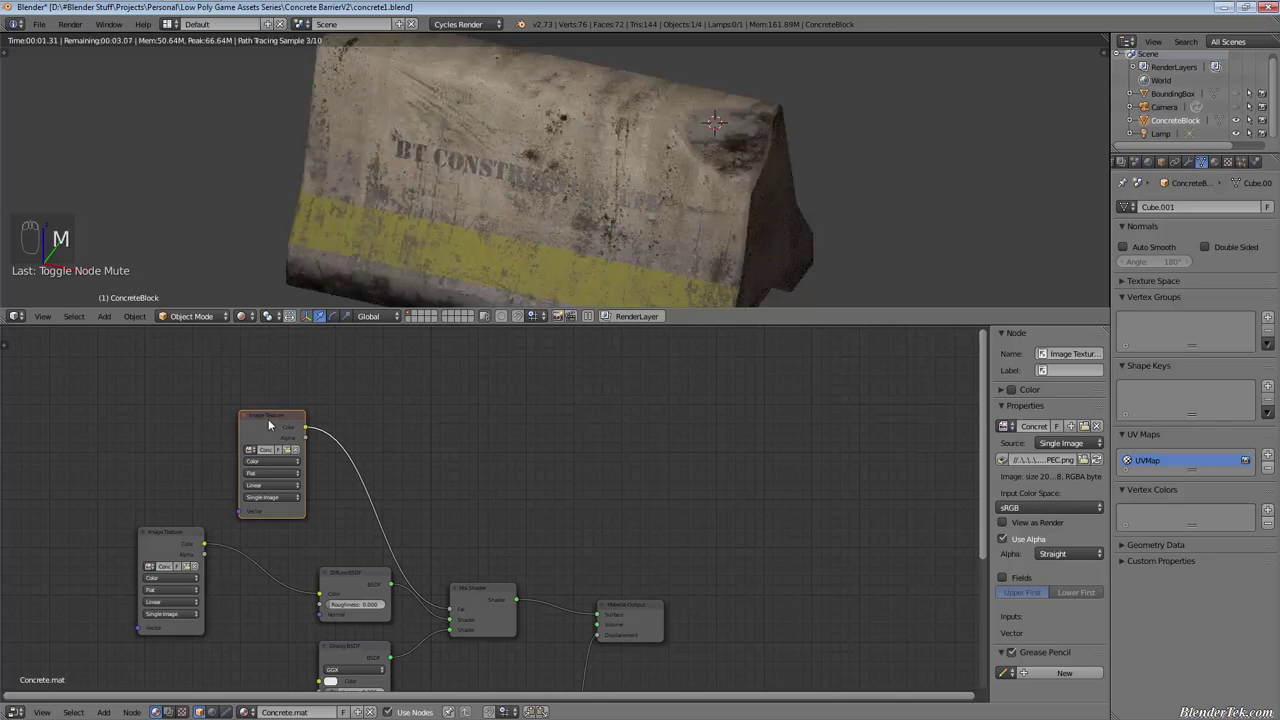
key("m")
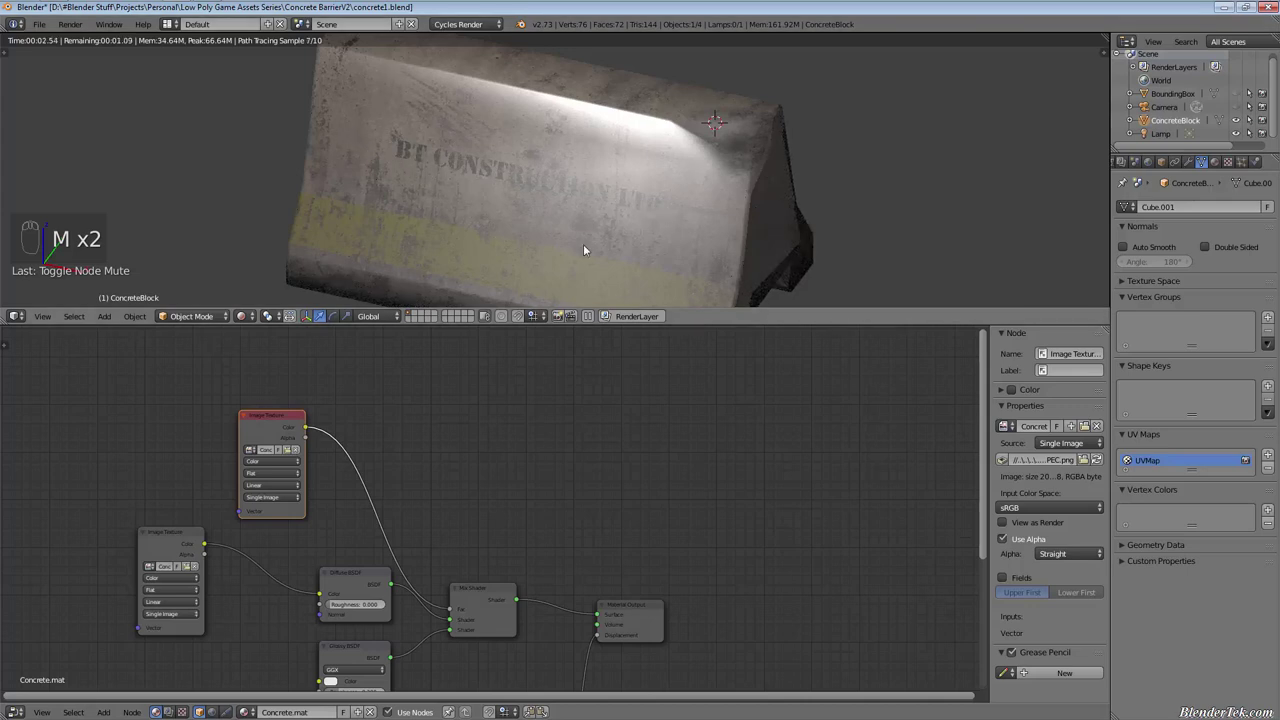
key("m")
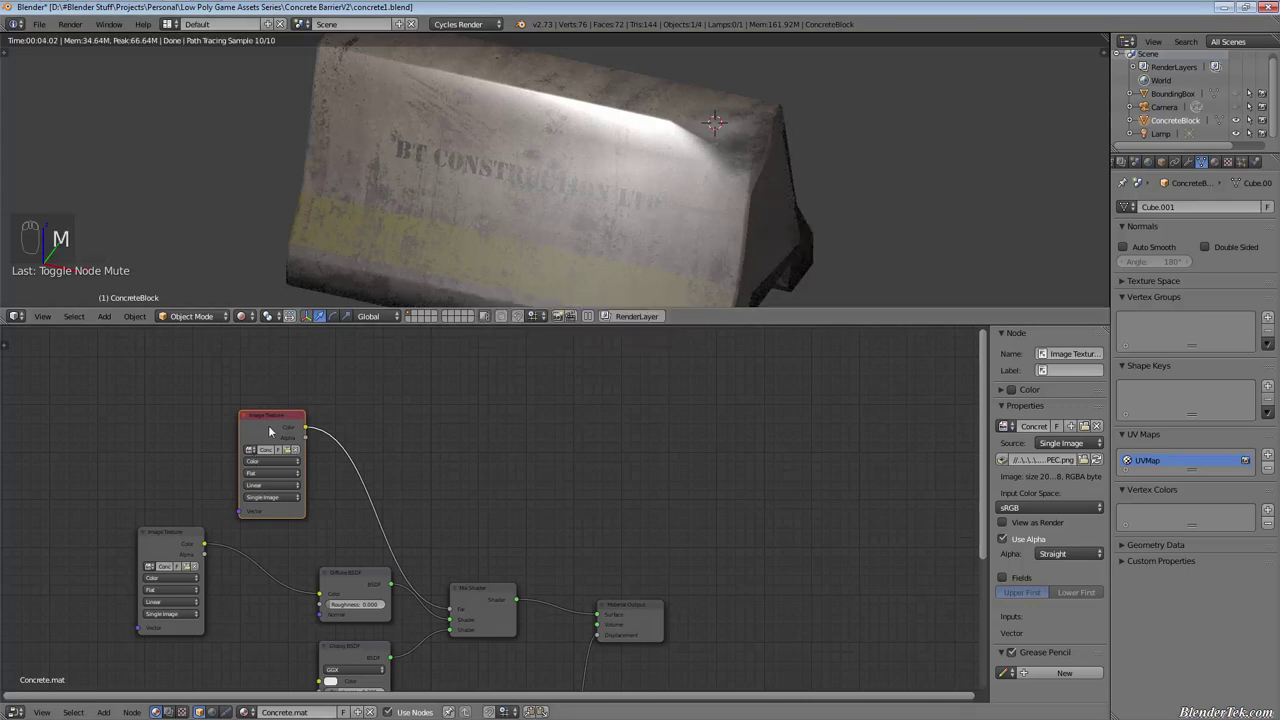
key("m")
left_click_drag(535, 164, 660, 256)
left_click_drag(519, 207, 521, 179)
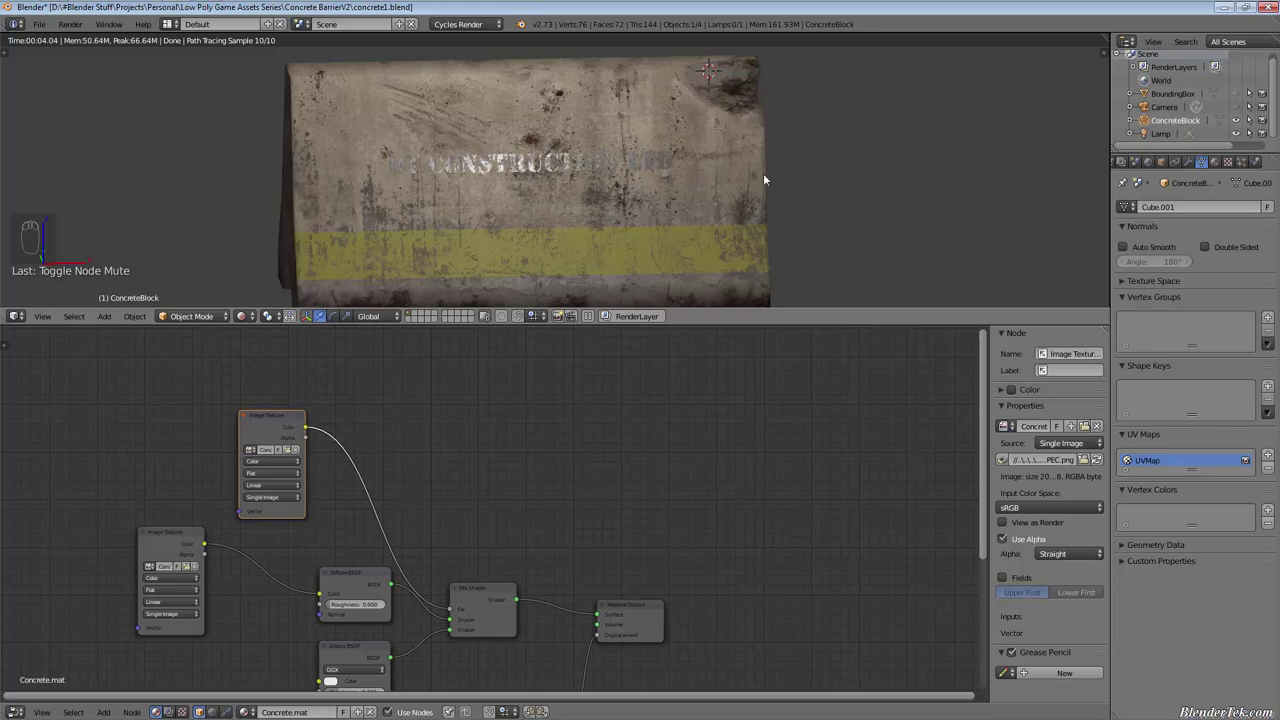
left_click_drag(821, 180, 761, 205)
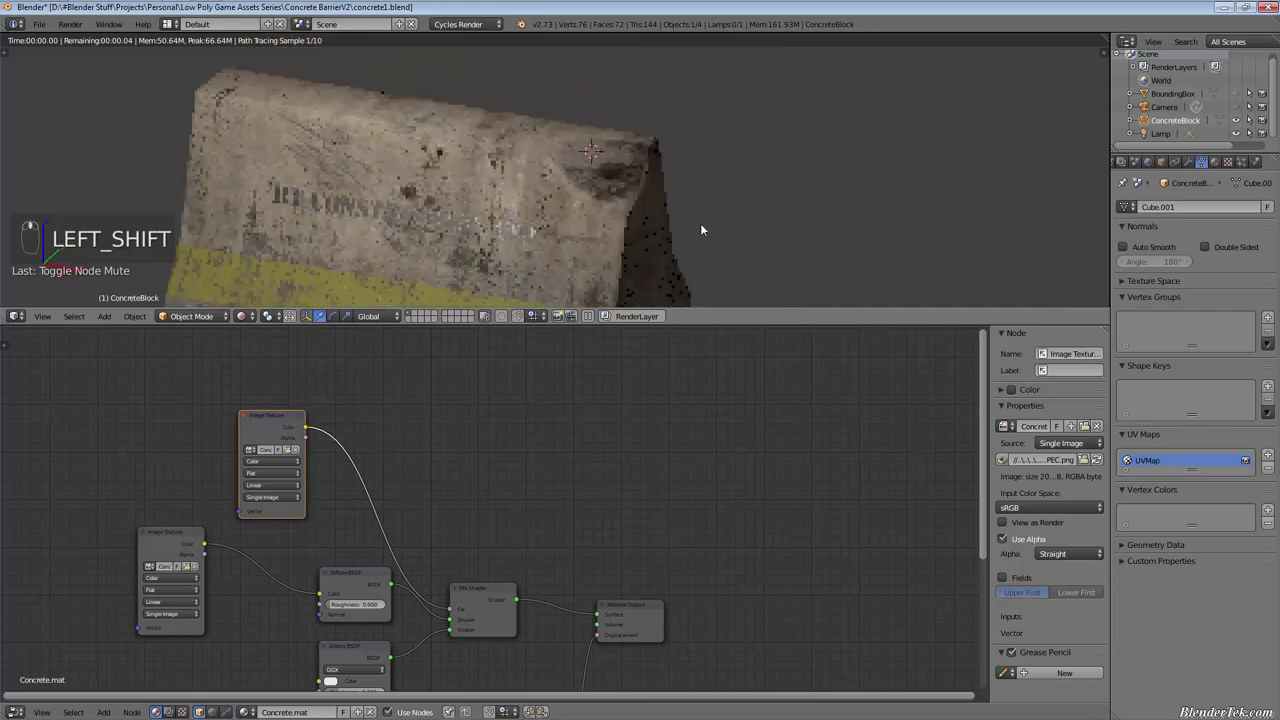
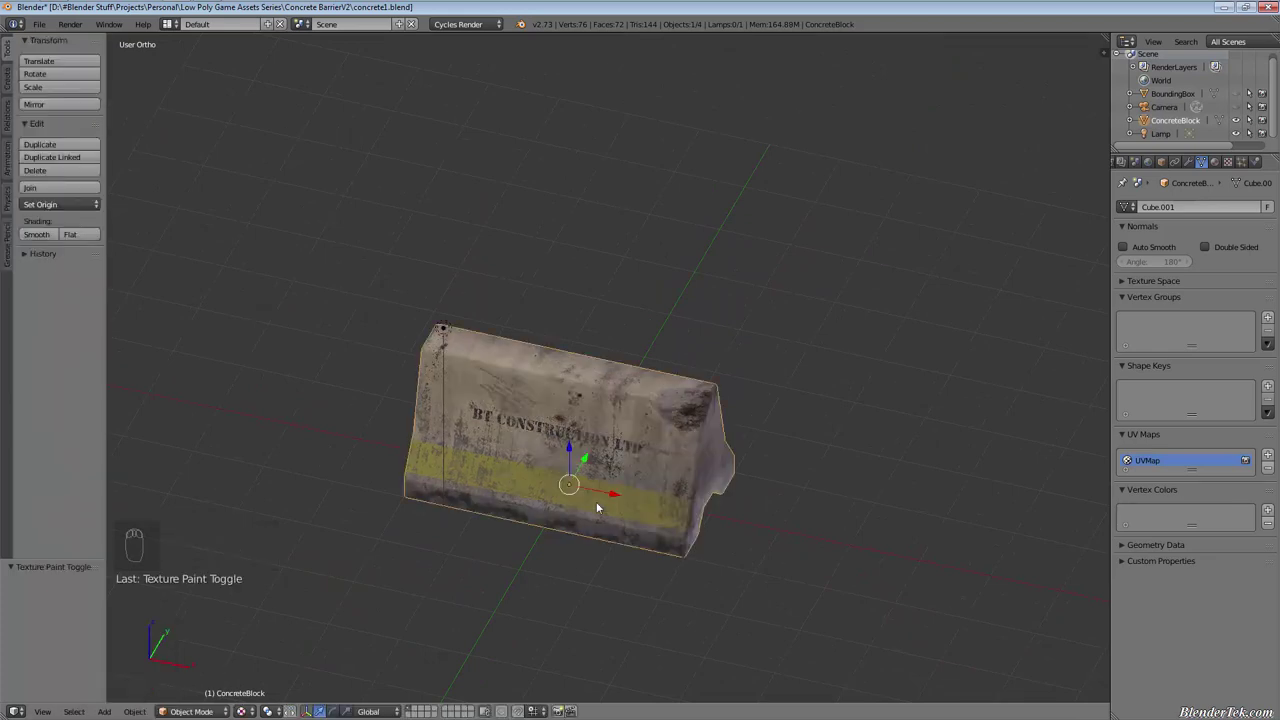
Zoom onto the barrier's stenciled end and enter mesh Edit Mode
left_click_drag(602, 507, 602, 507)
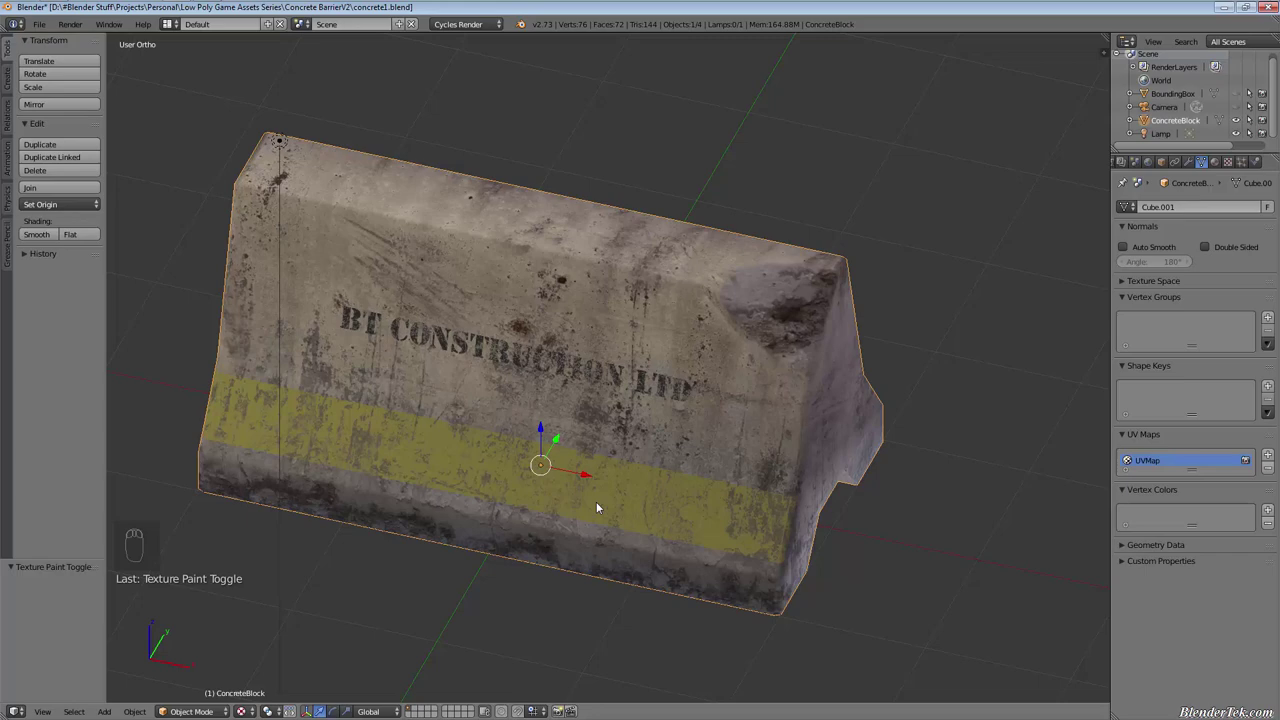
key("Tab")
Select all barrier faces, triangulate them into 132 triangles, and re-enter Edit Mode to check
key("a")
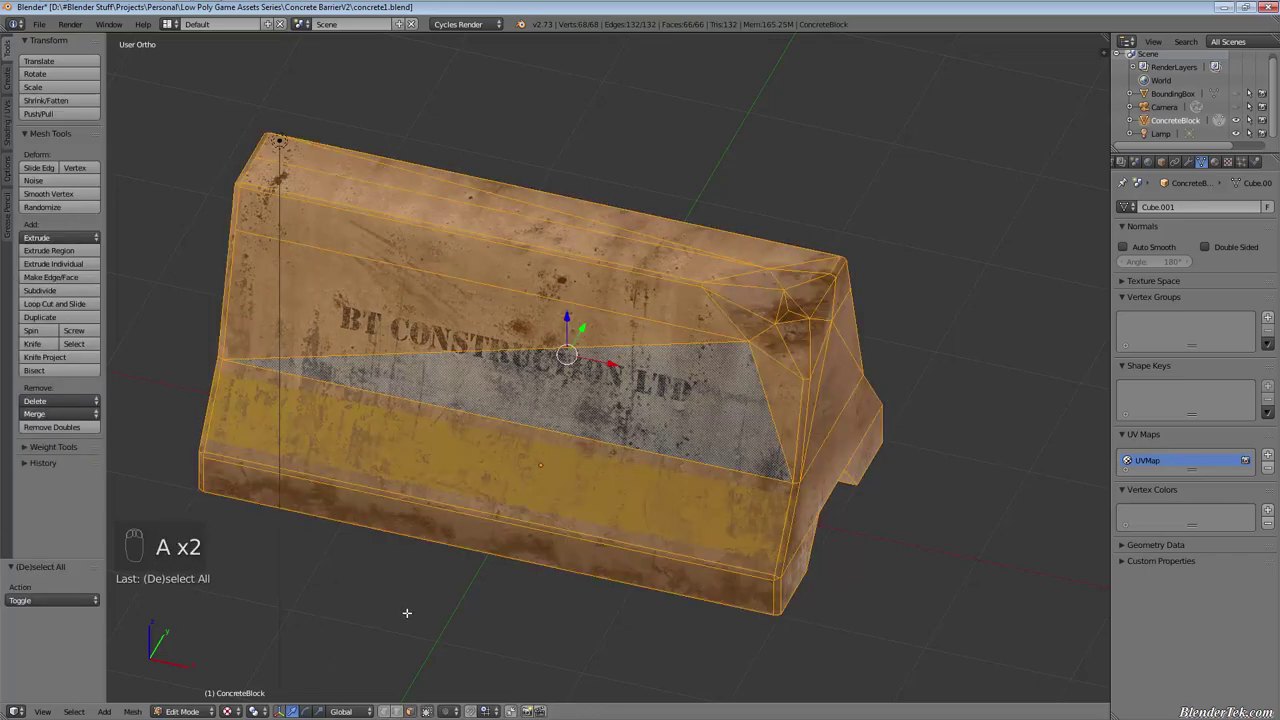
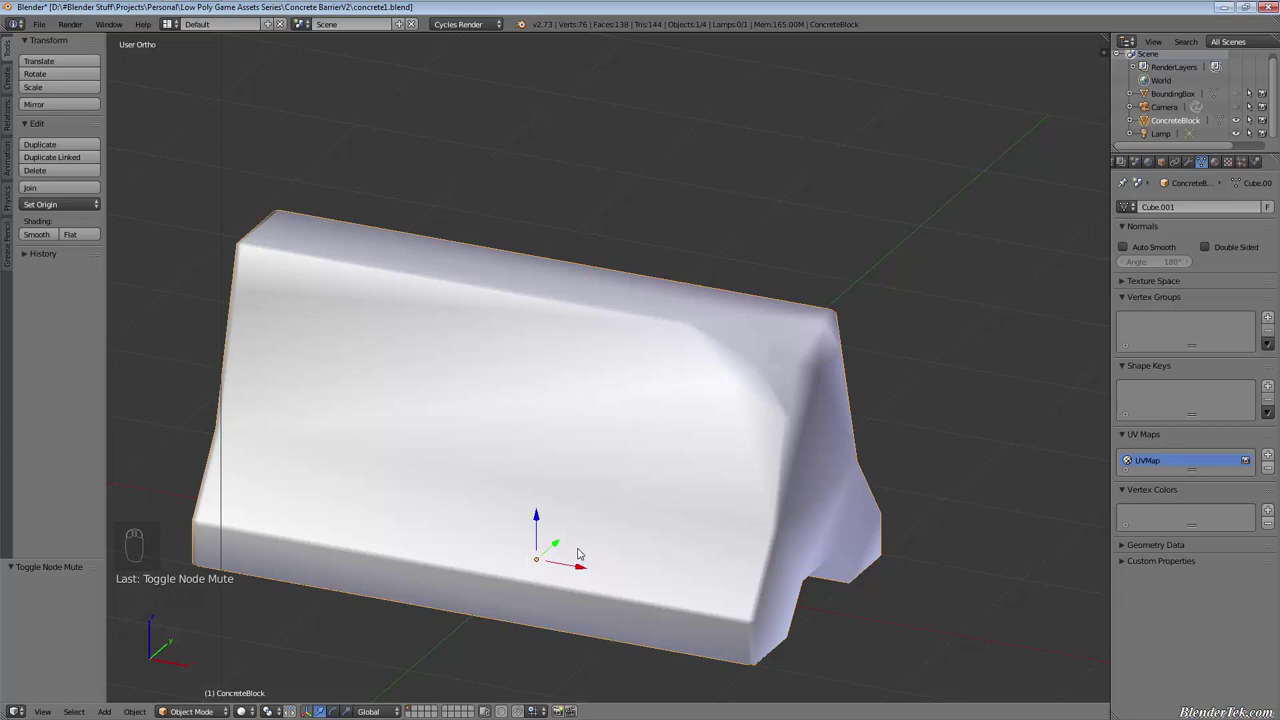
key("Tab")
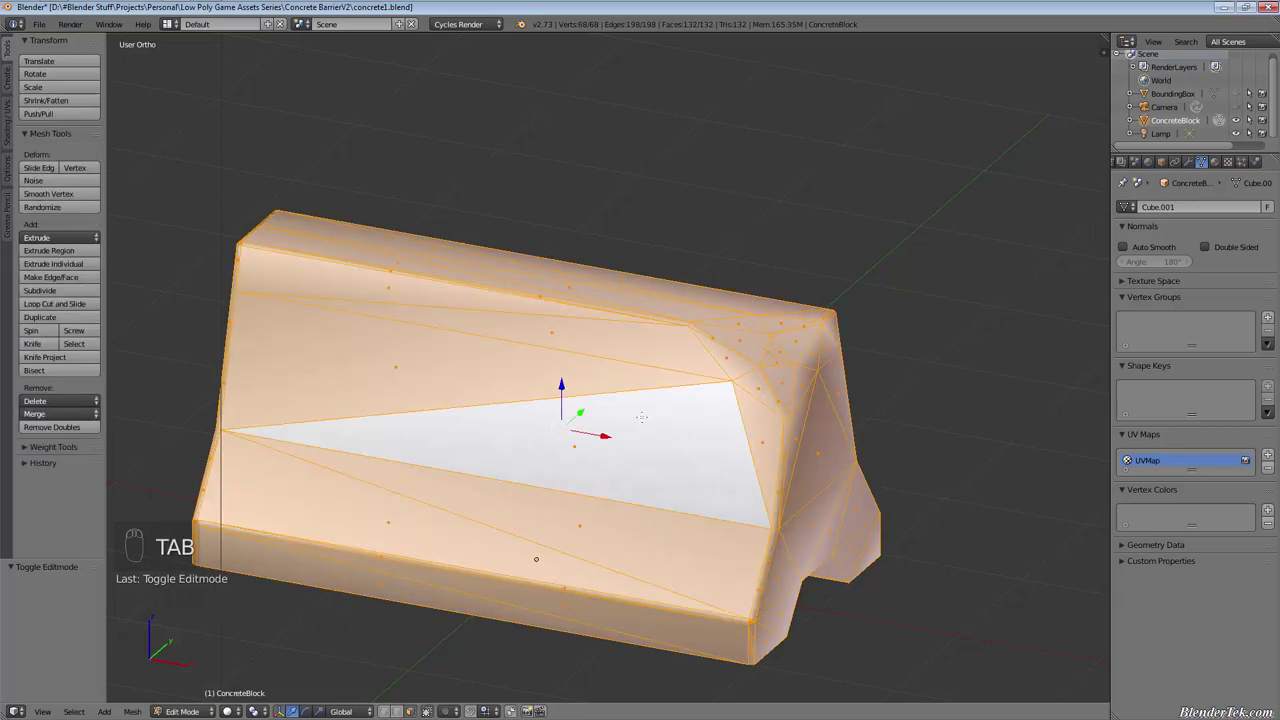
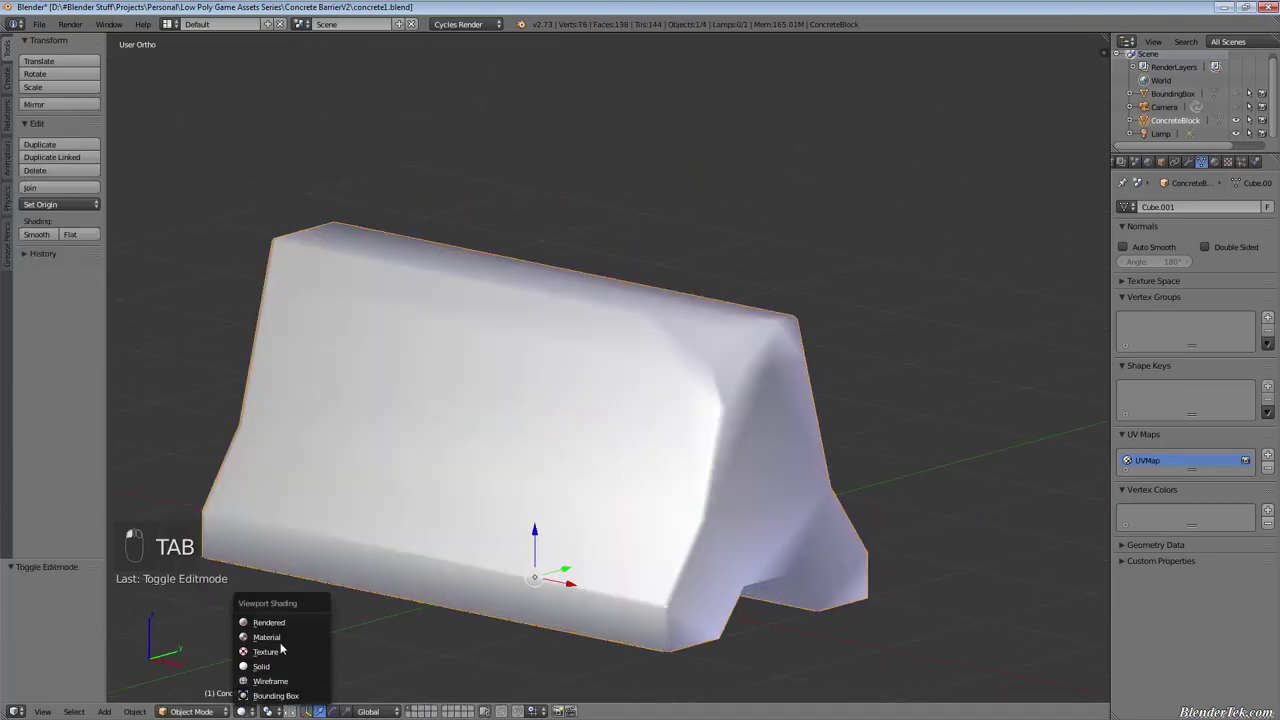
Orbit the textured triangulated barrier from underside to stenciled side, then bring up Save As
left_click_drag(552, 375, 780, 357)
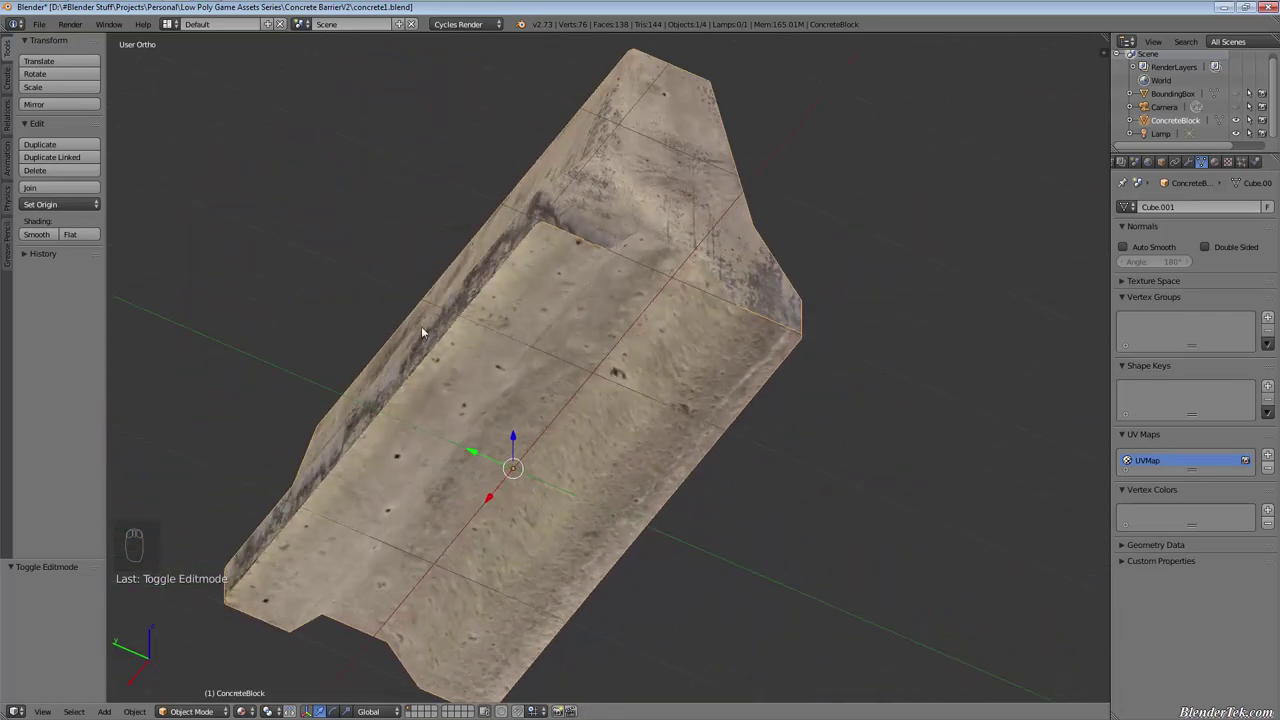
left_click_drag(737, 275, 907, 250)
key("Left")
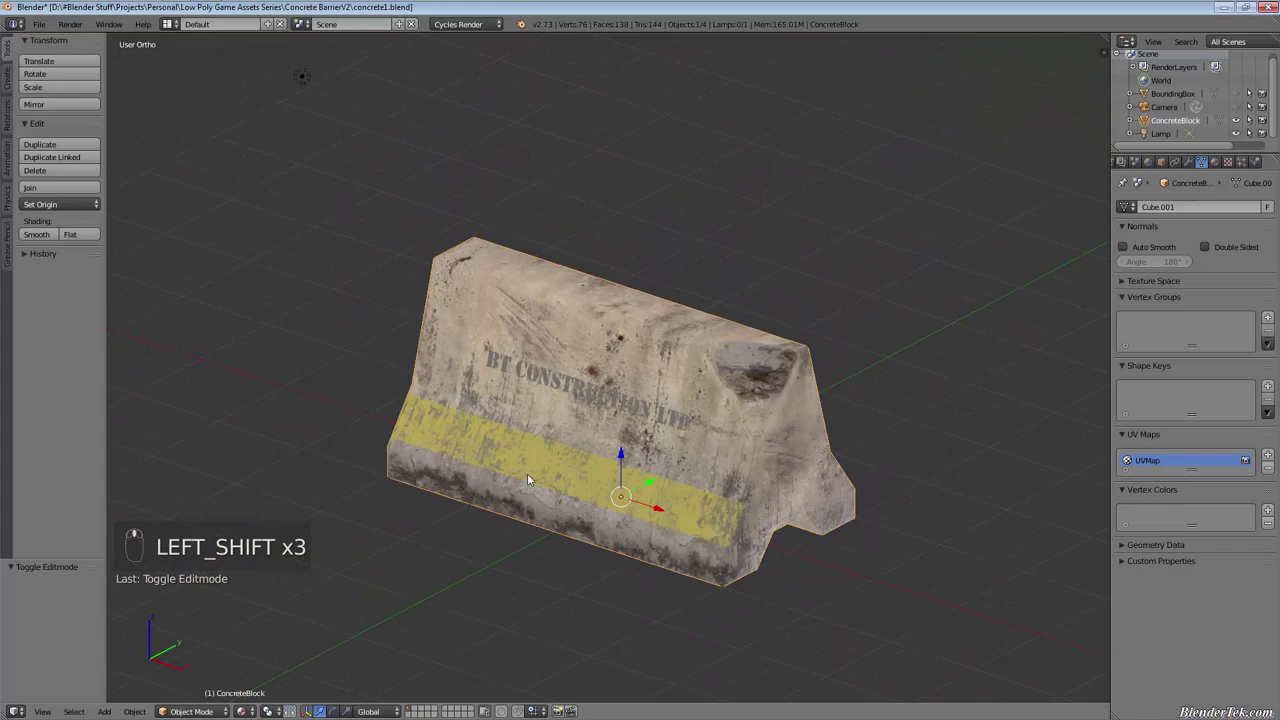
key("t")
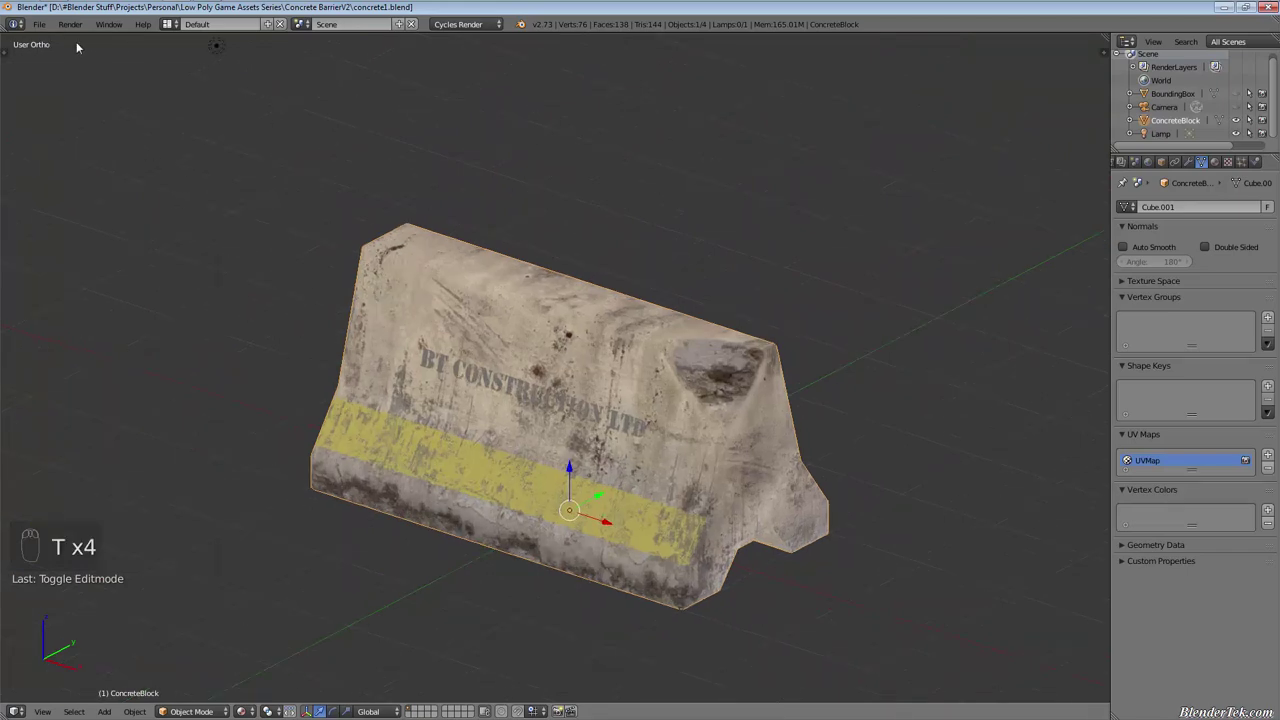